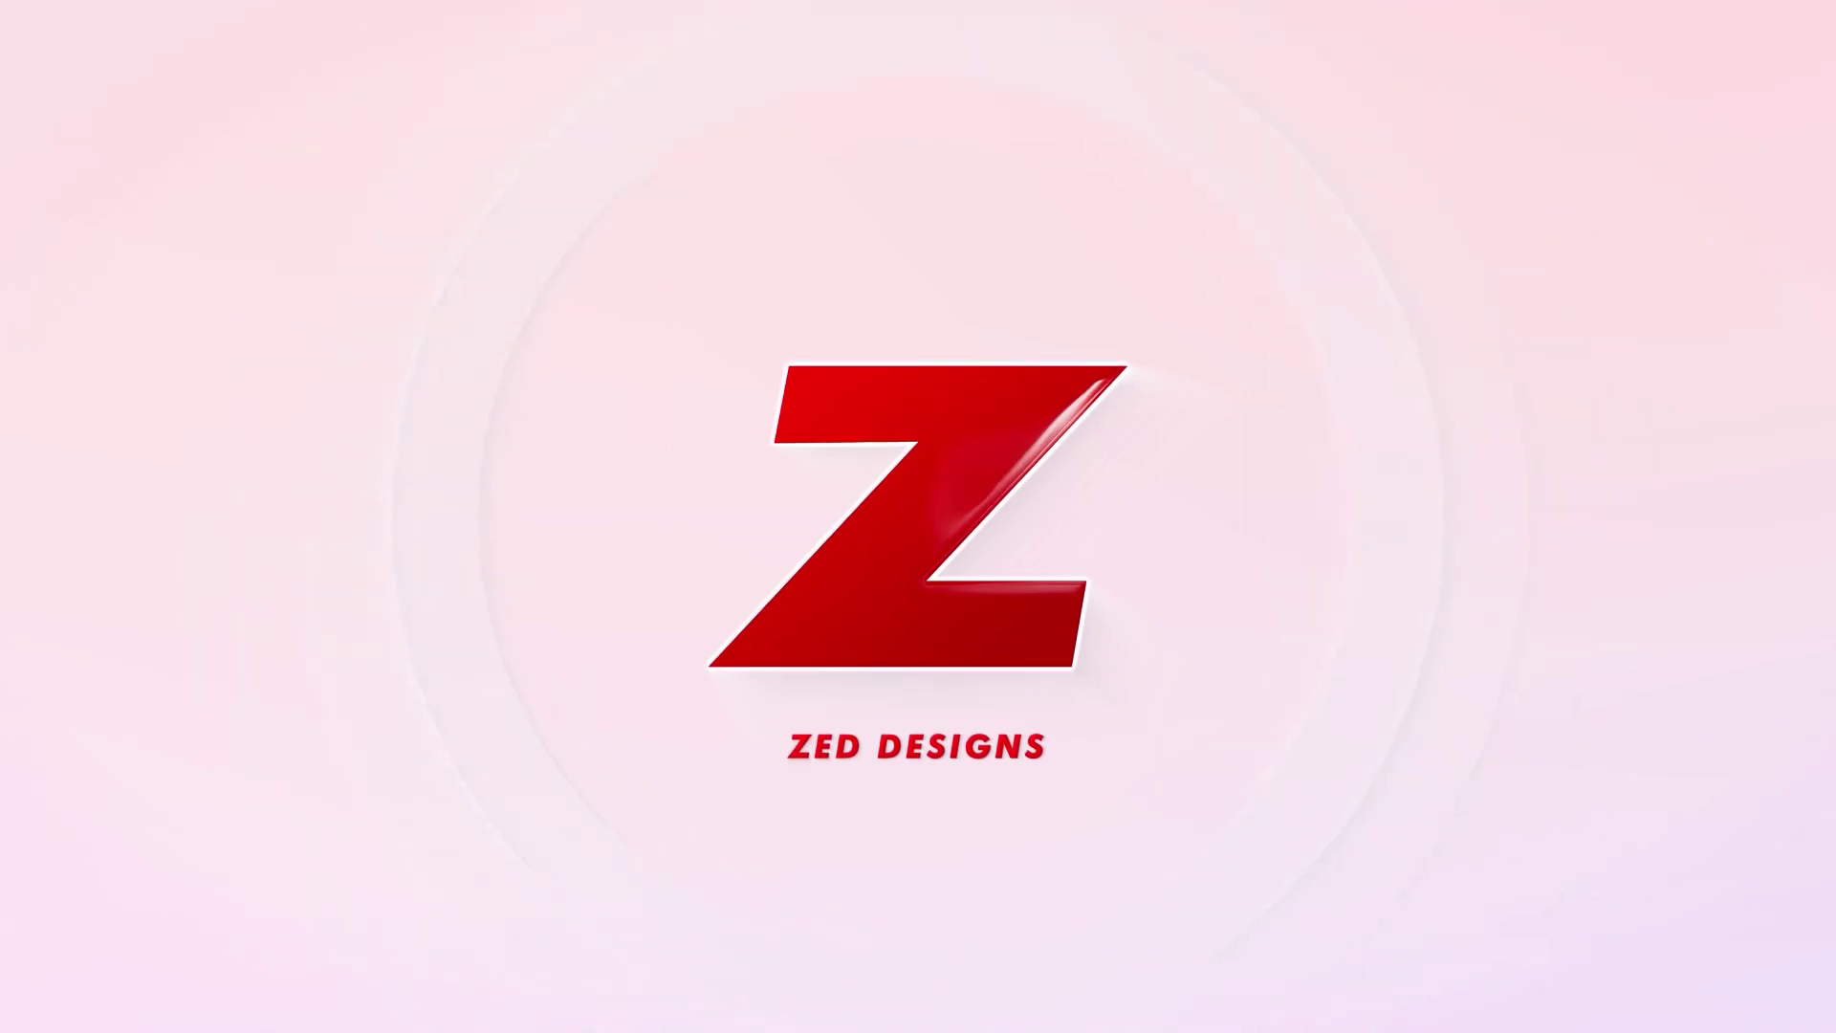
Draw a 1200 x 800 px rectangle covering the artboard.
click(708, 406)
double_click(31, 291)
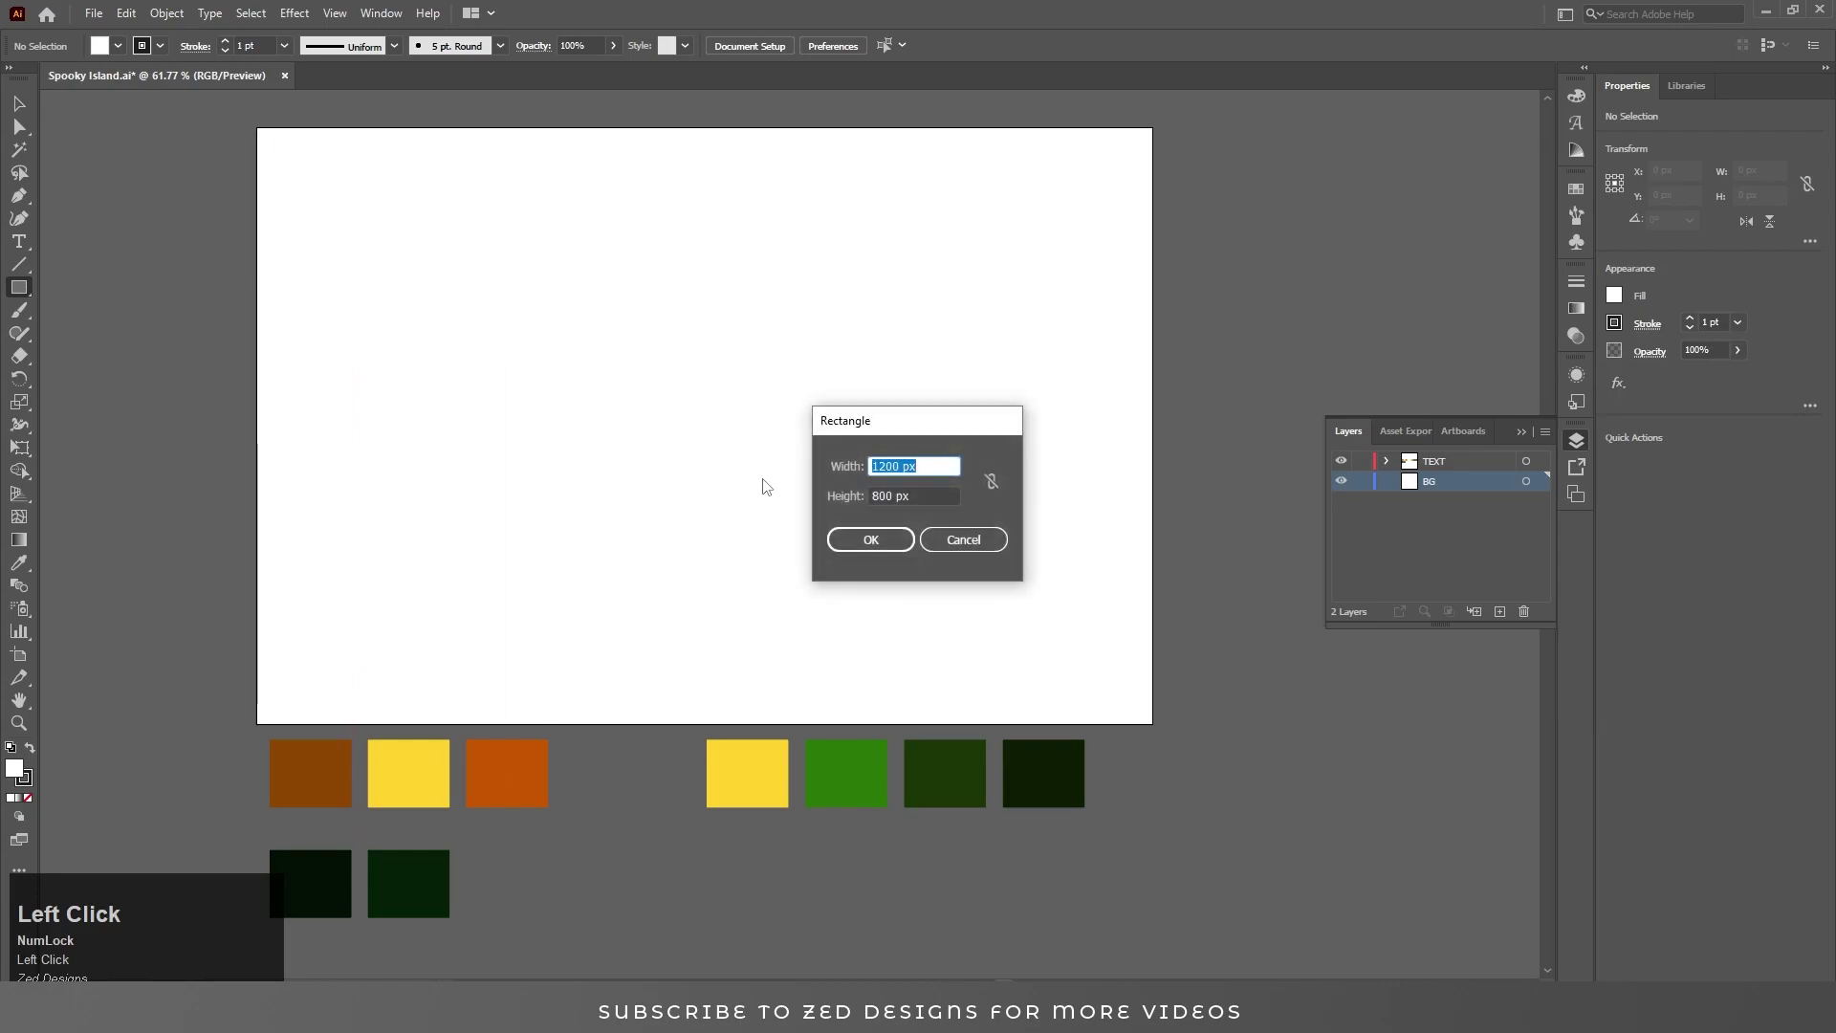
key(v)
Fill the rectangle with a radial gradient in dark greens and deselect it.
click(822, 53)
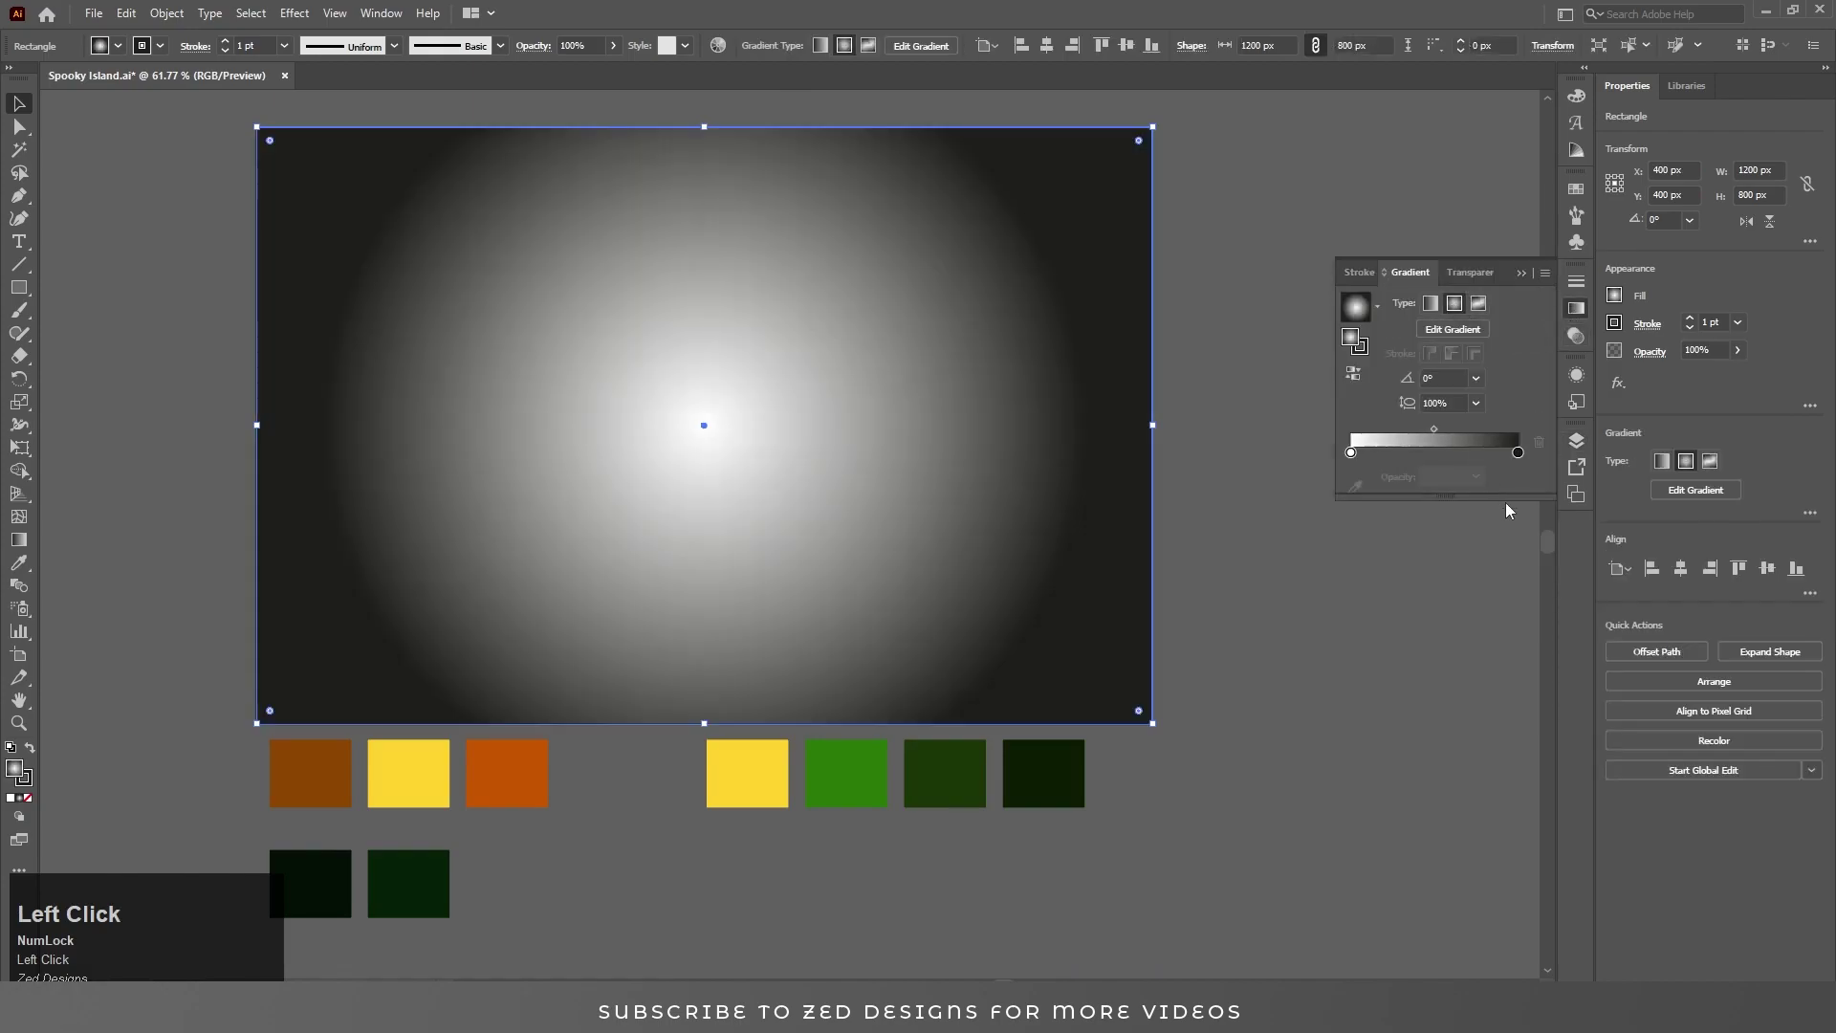
key(g)
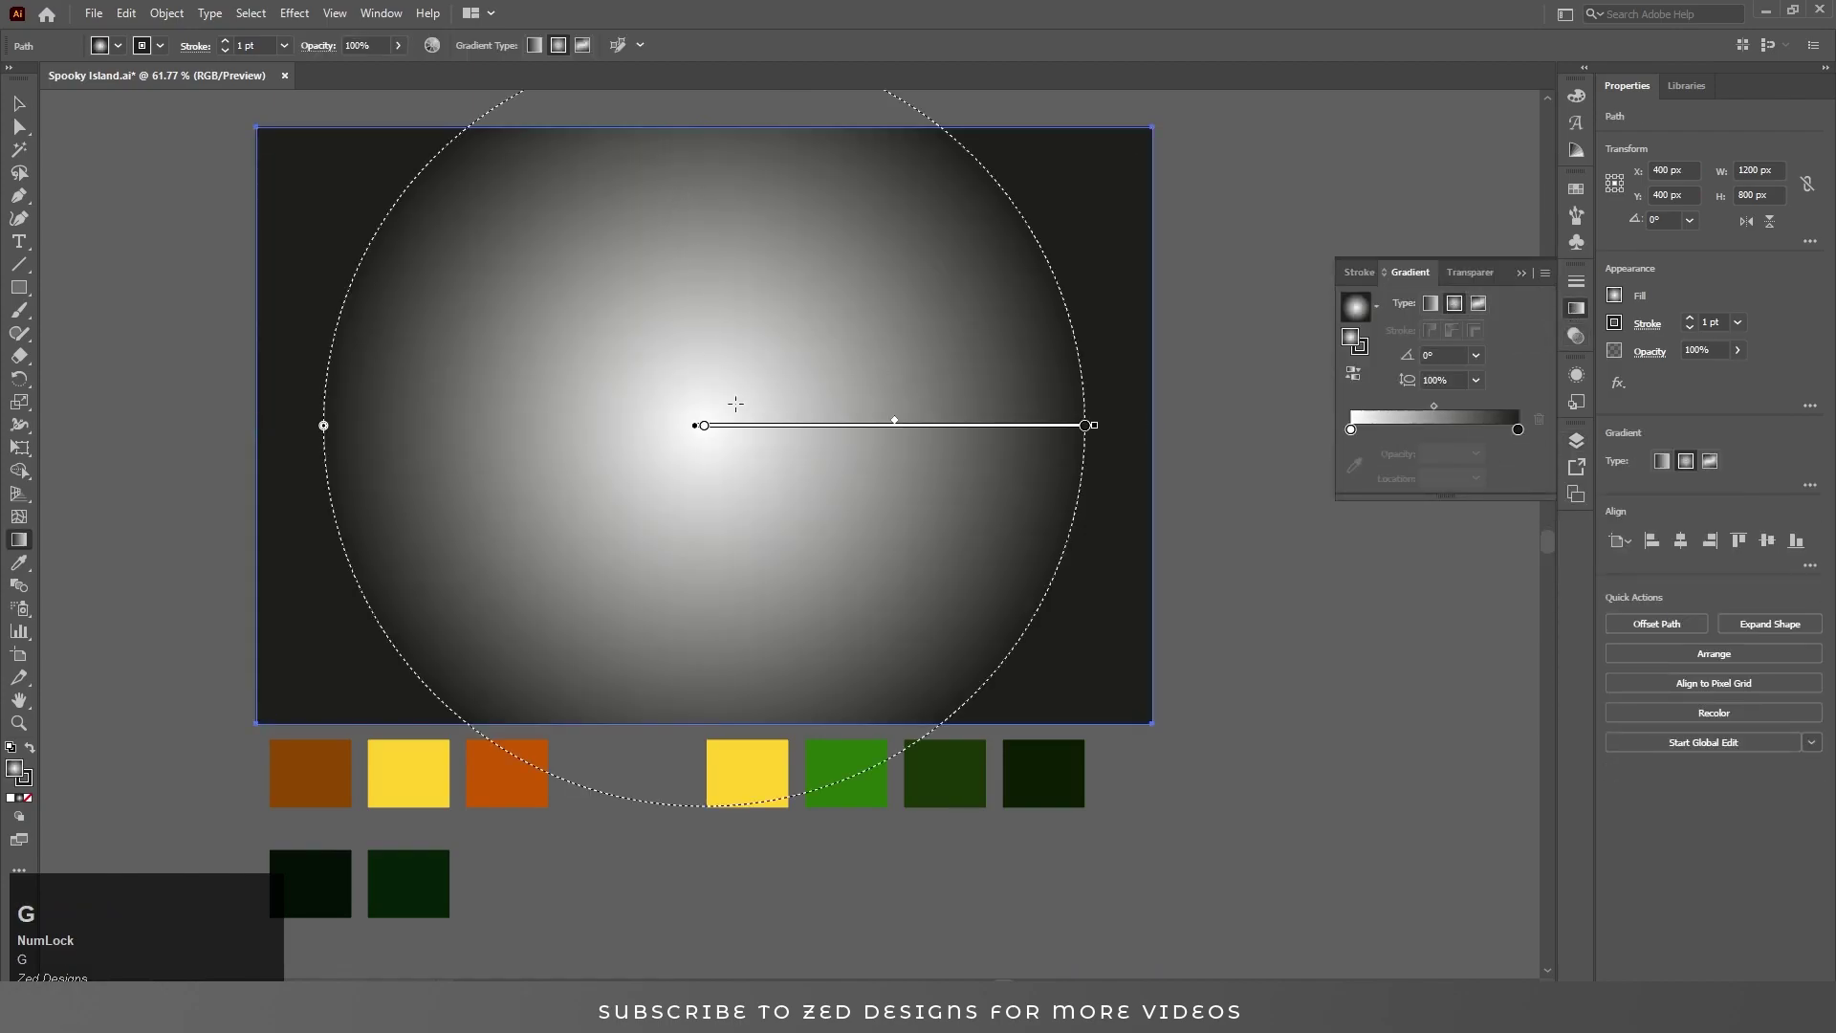
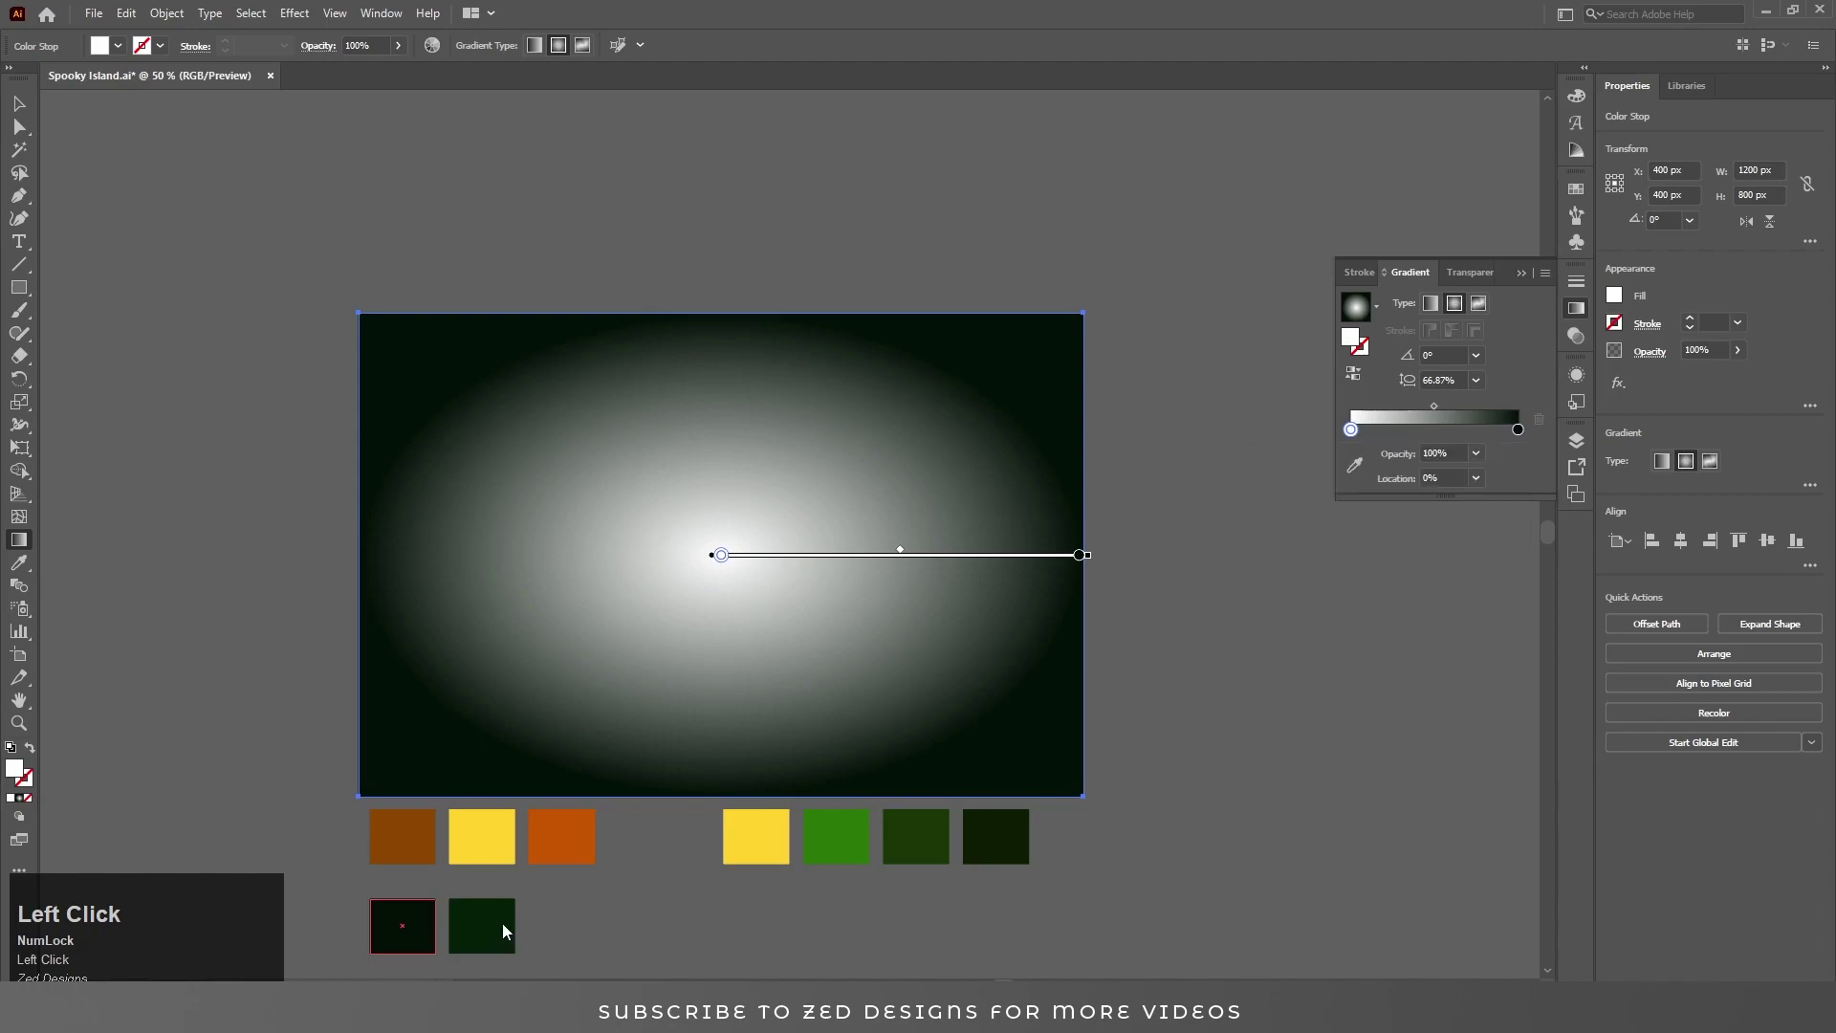
key(v)
click(1221, 596)
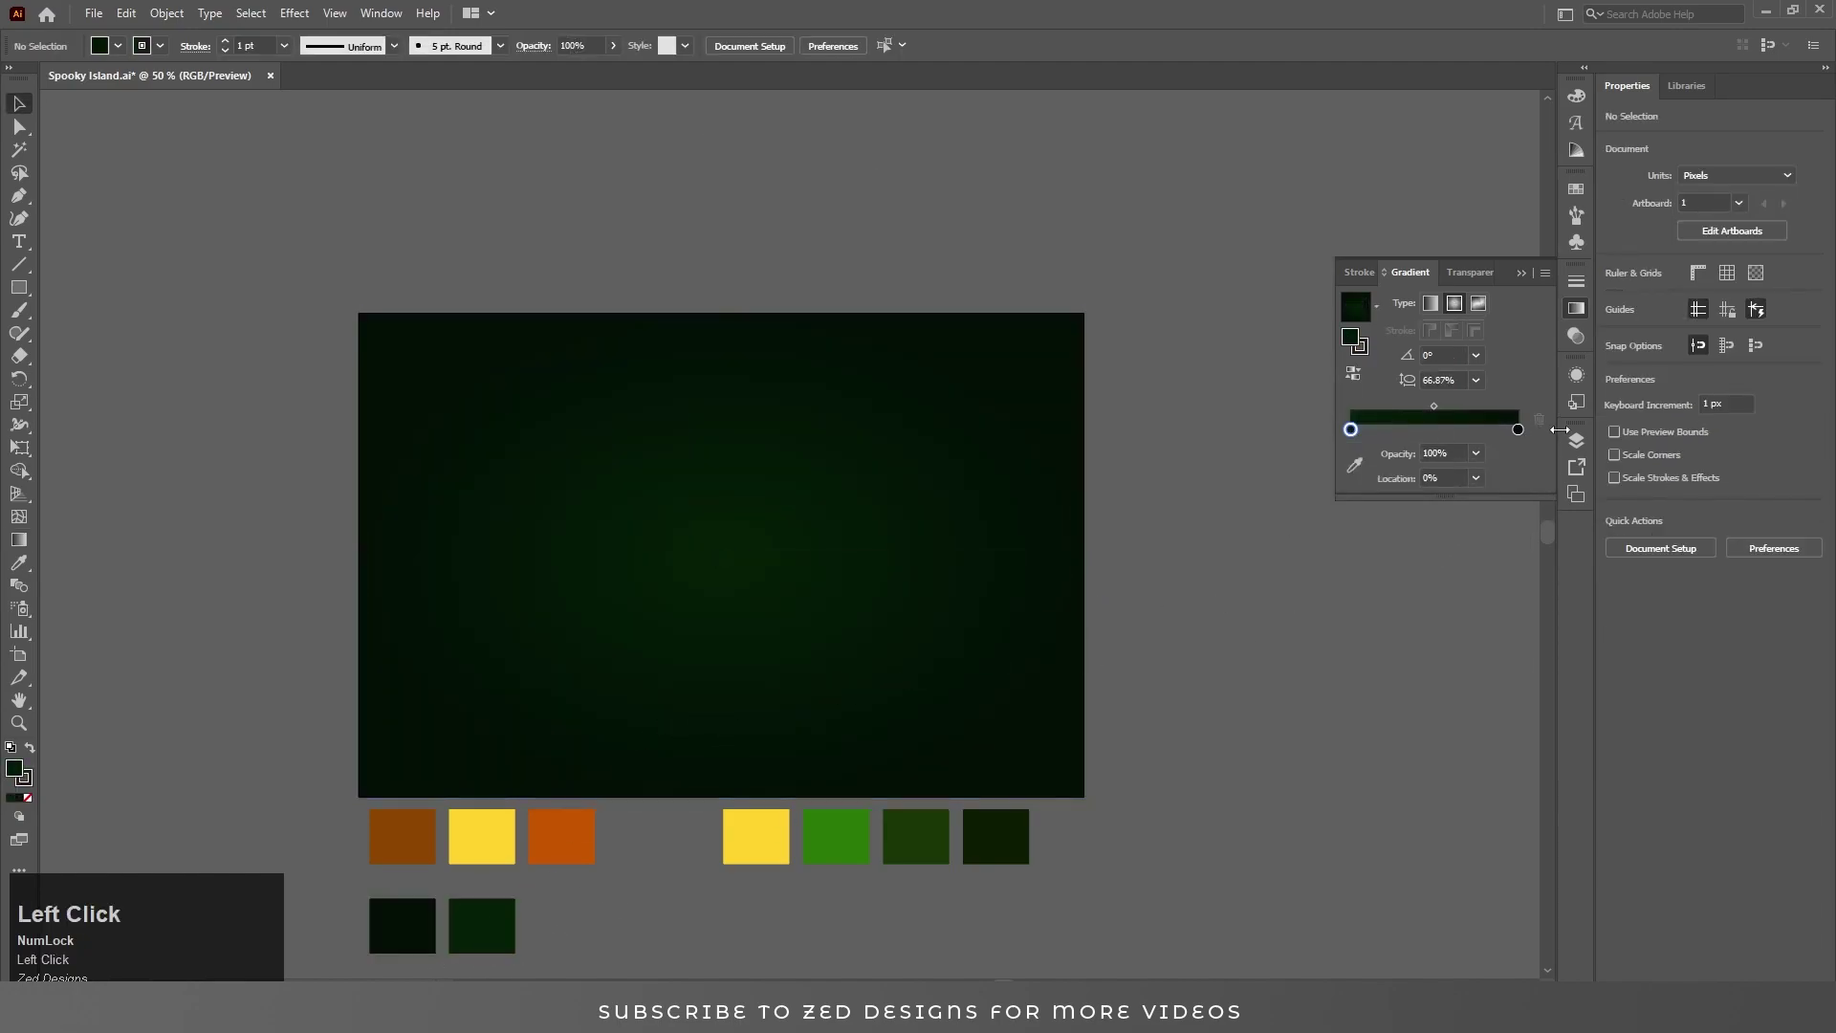
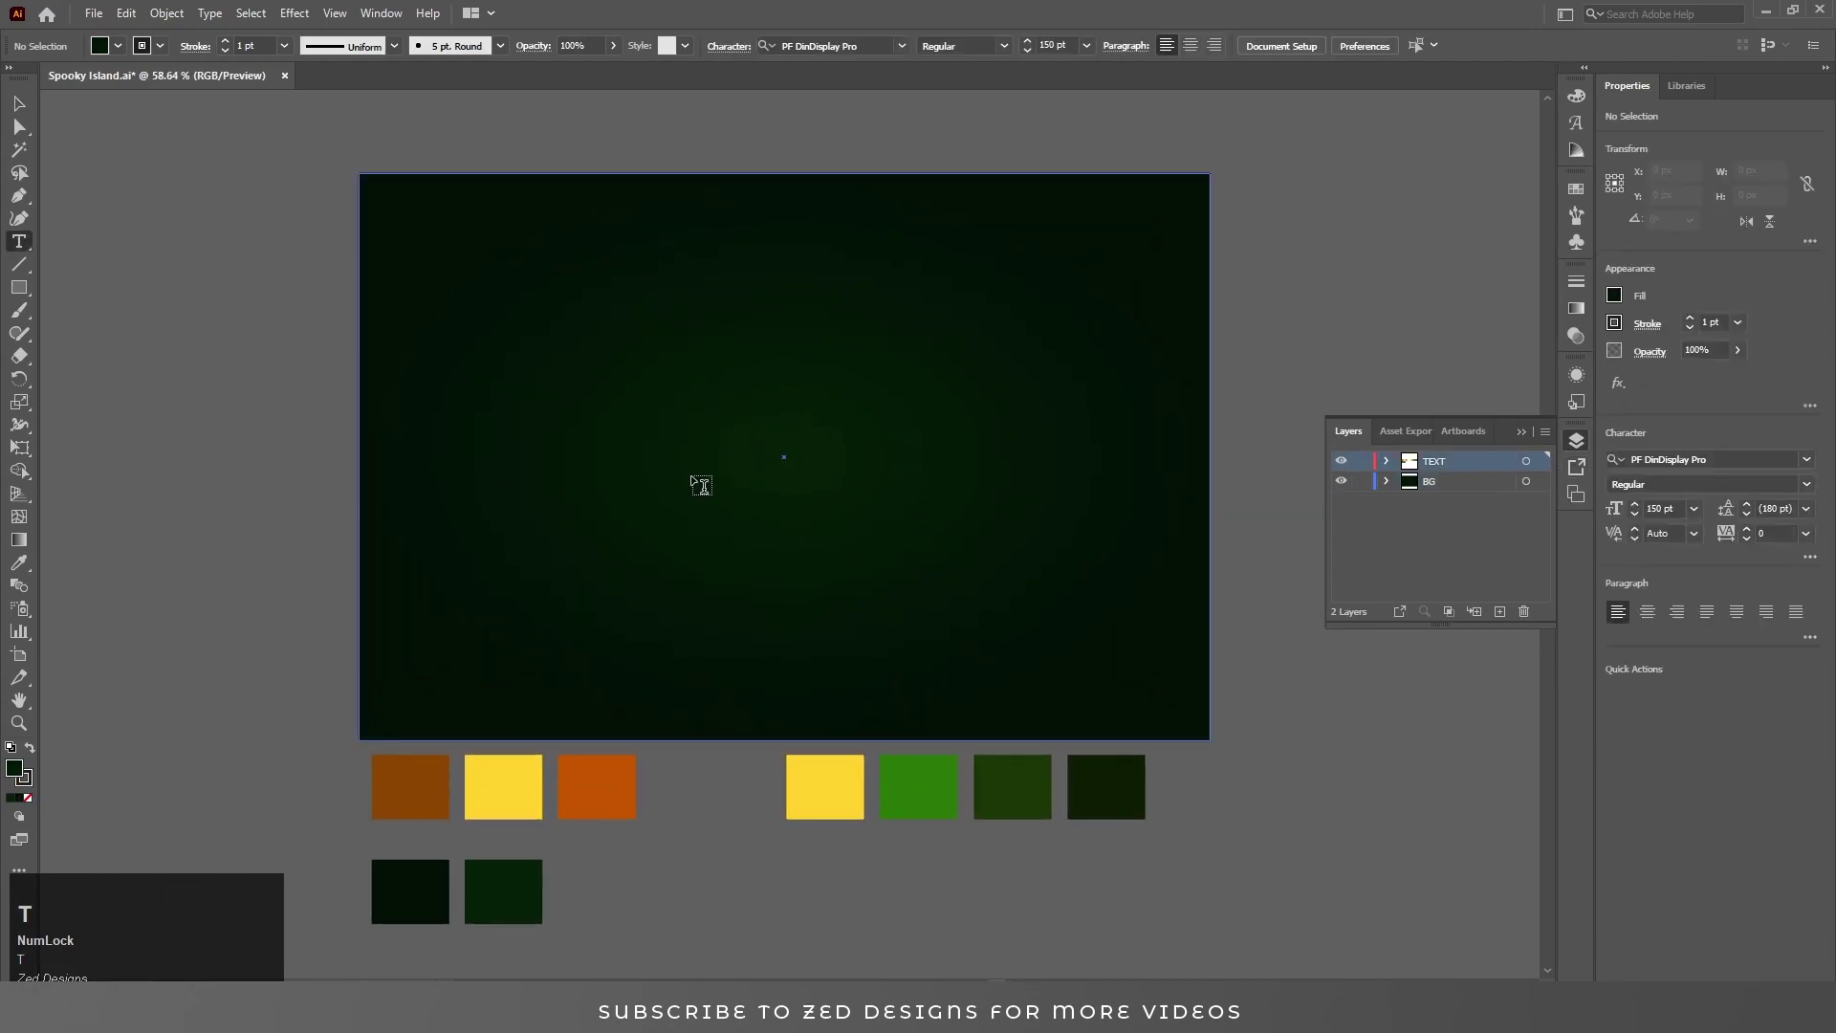
Add the word 'spooky' as a text object and select it.
click(696, 484)
text(spooky)
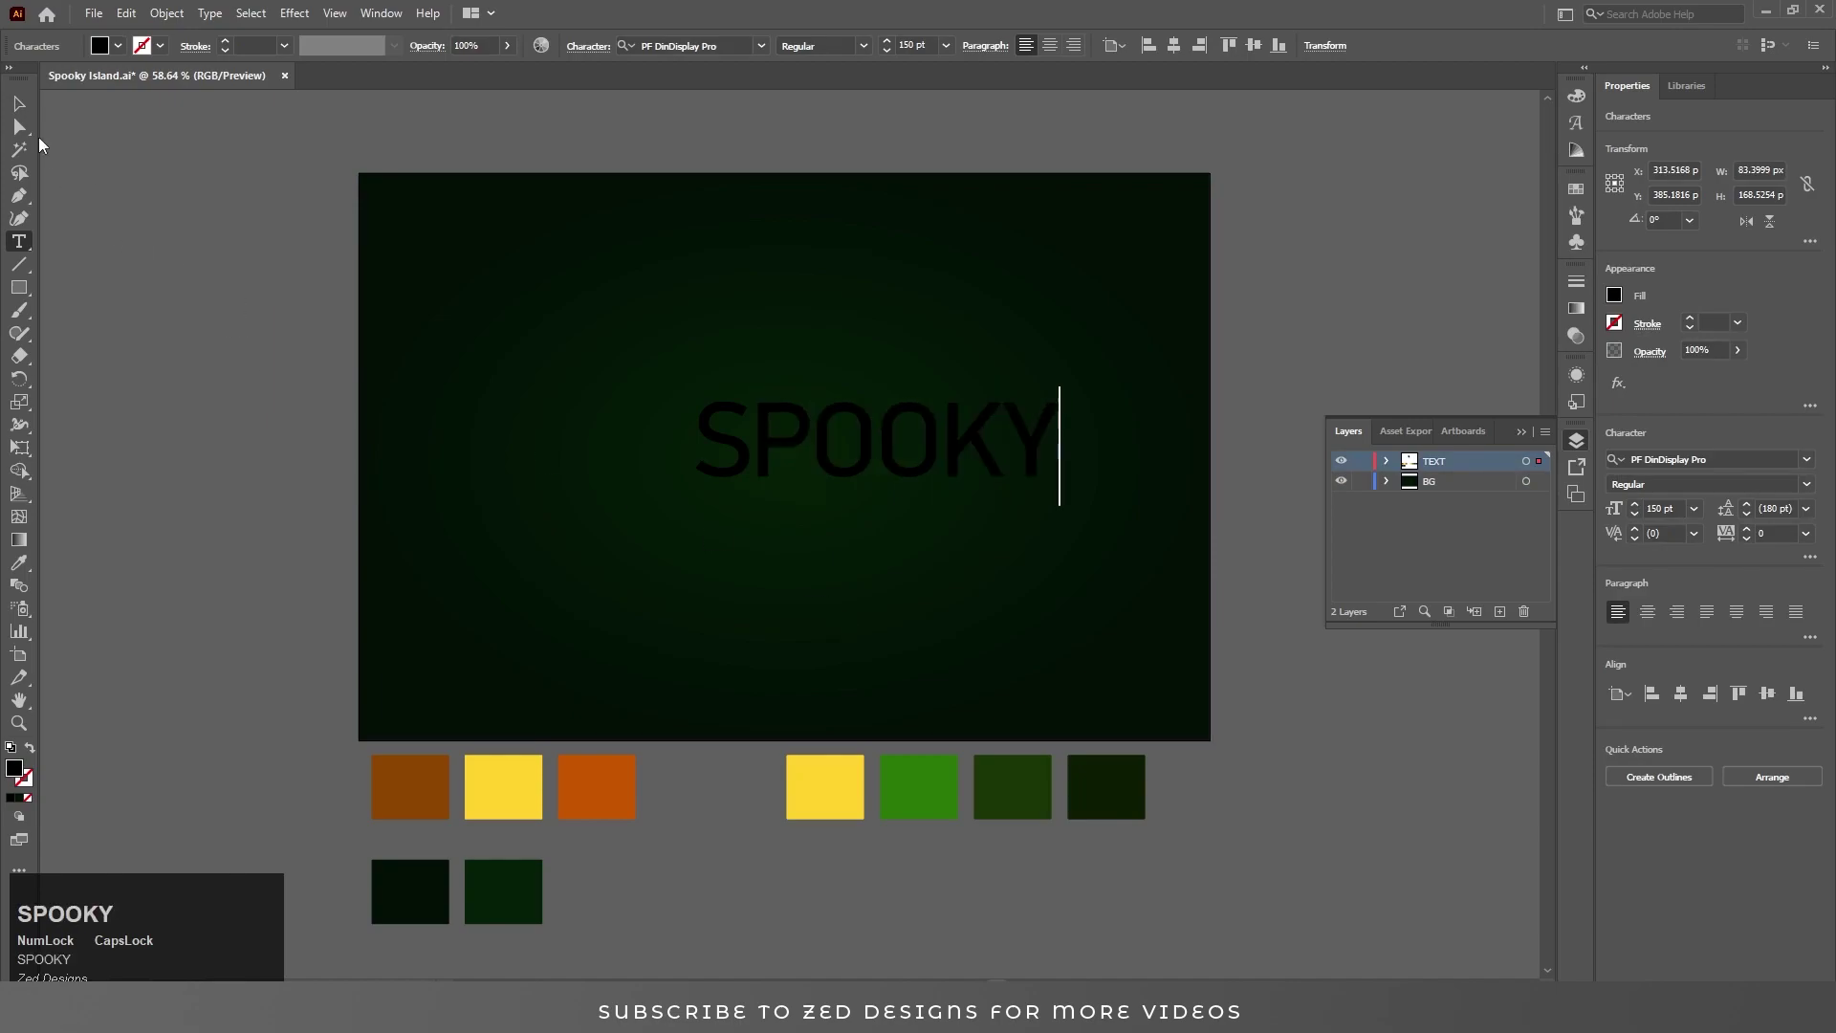
click(32, 112)
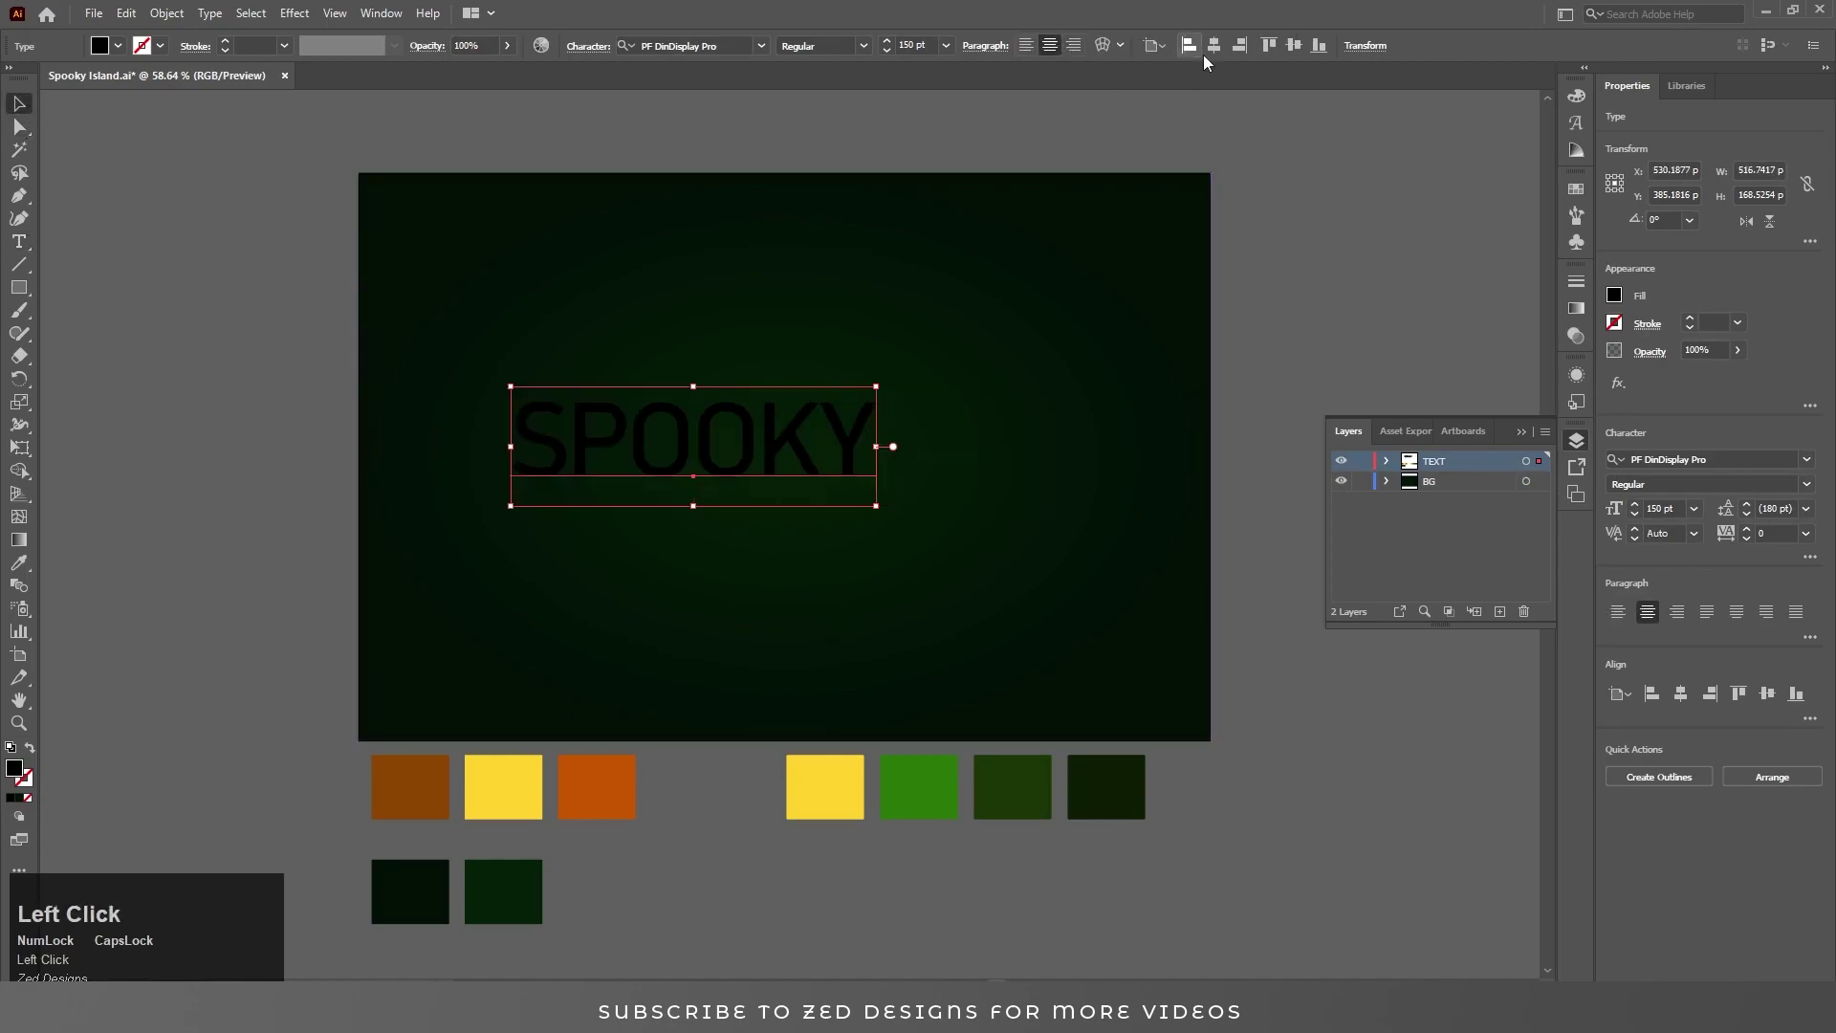
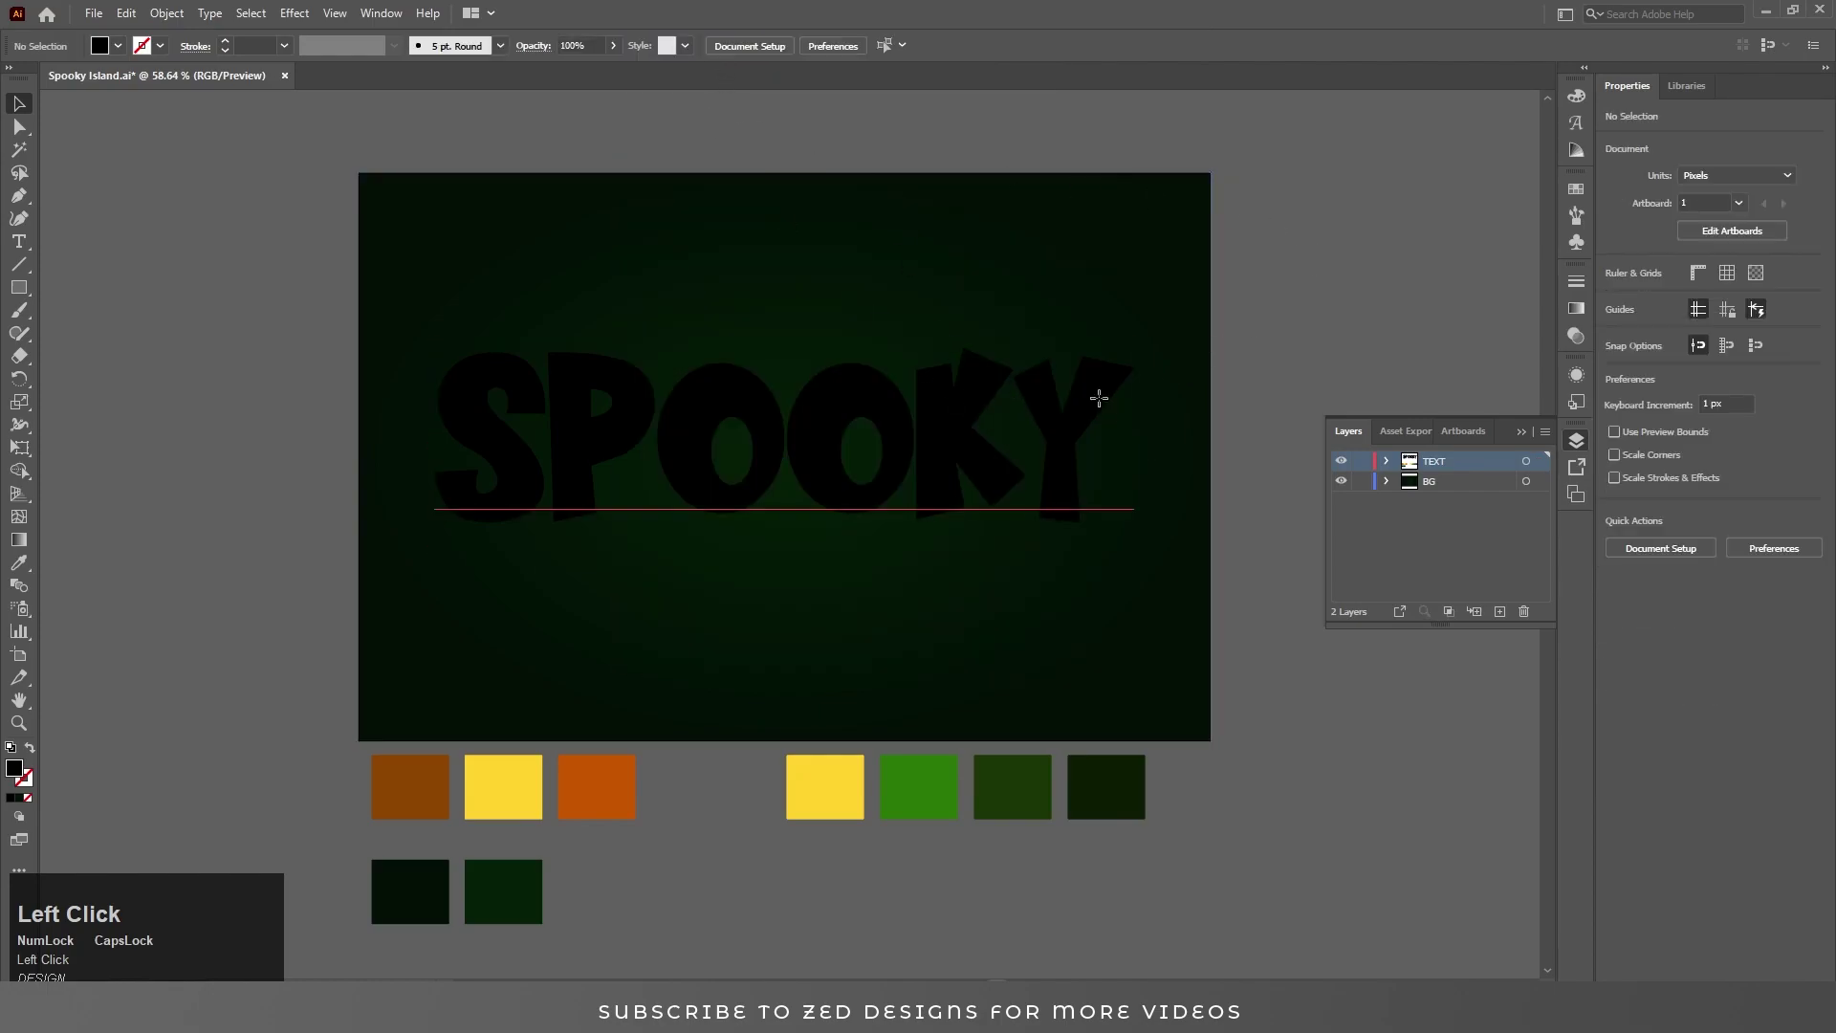
Set SPOOKY in Sugar Bomb at 220 pt and centre it on the artboard.
key(ctrl+a)
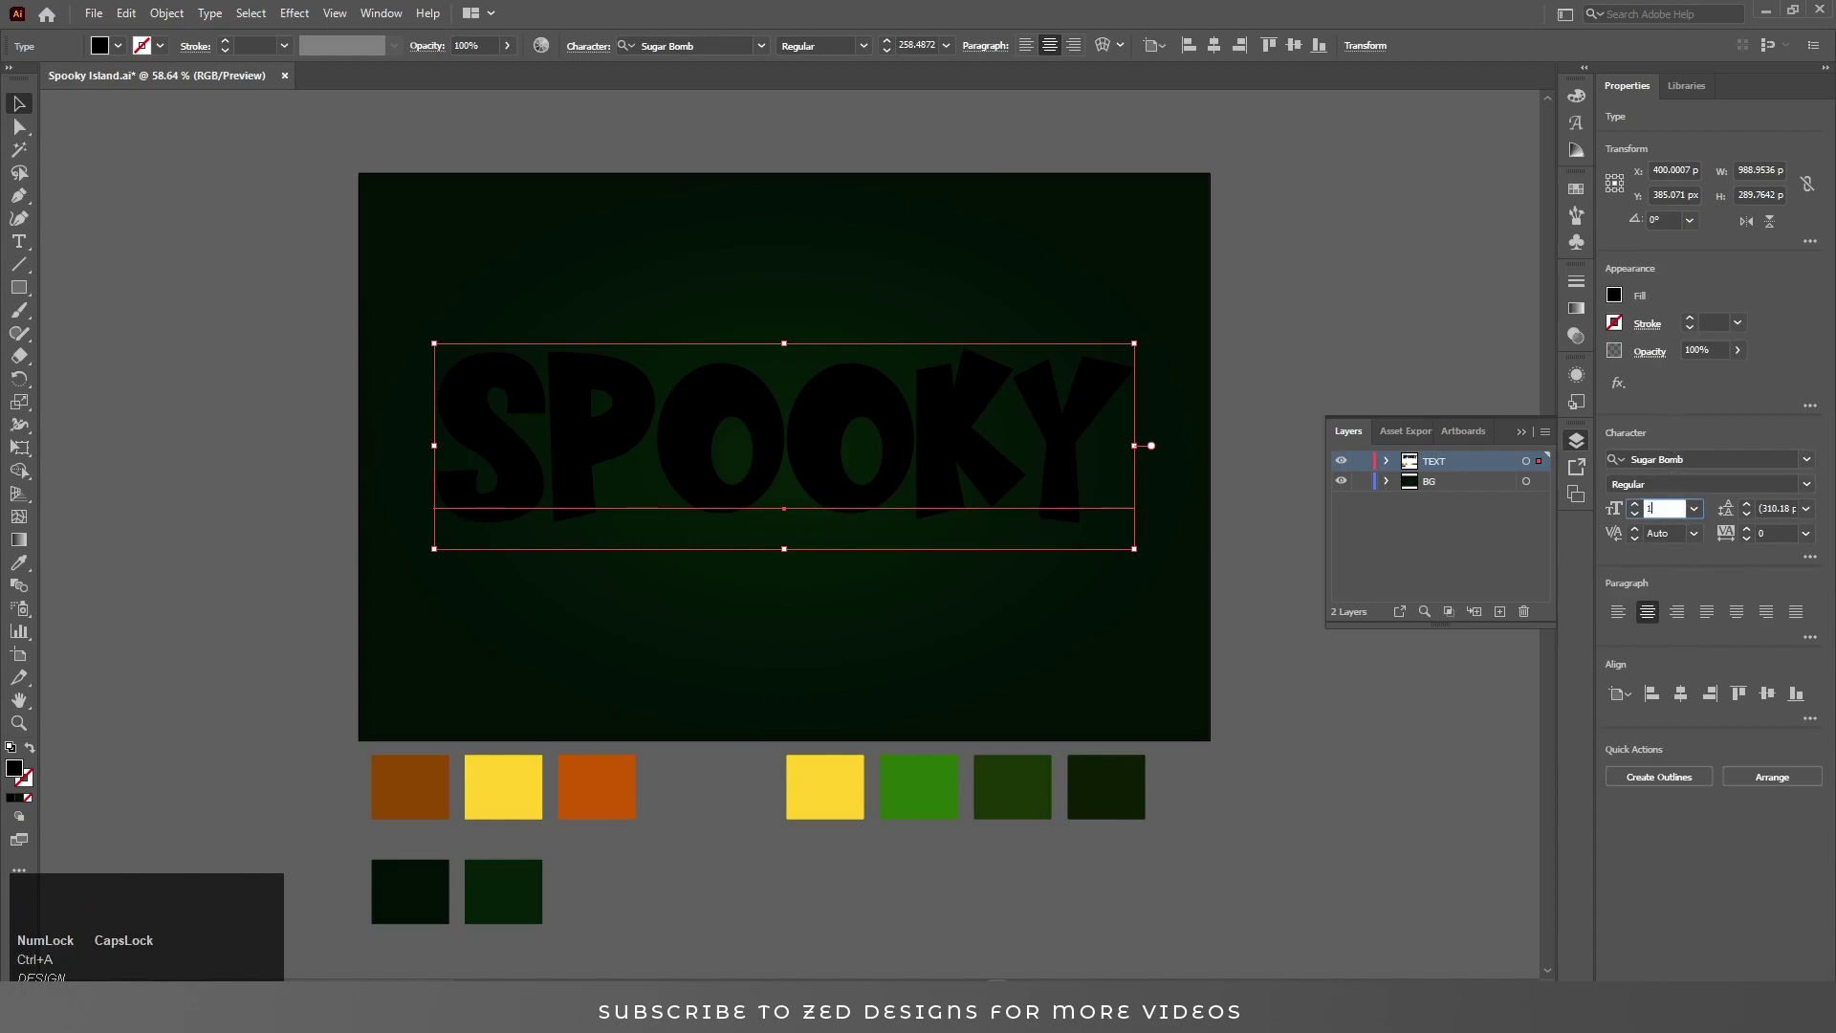
key(ctrl+a)
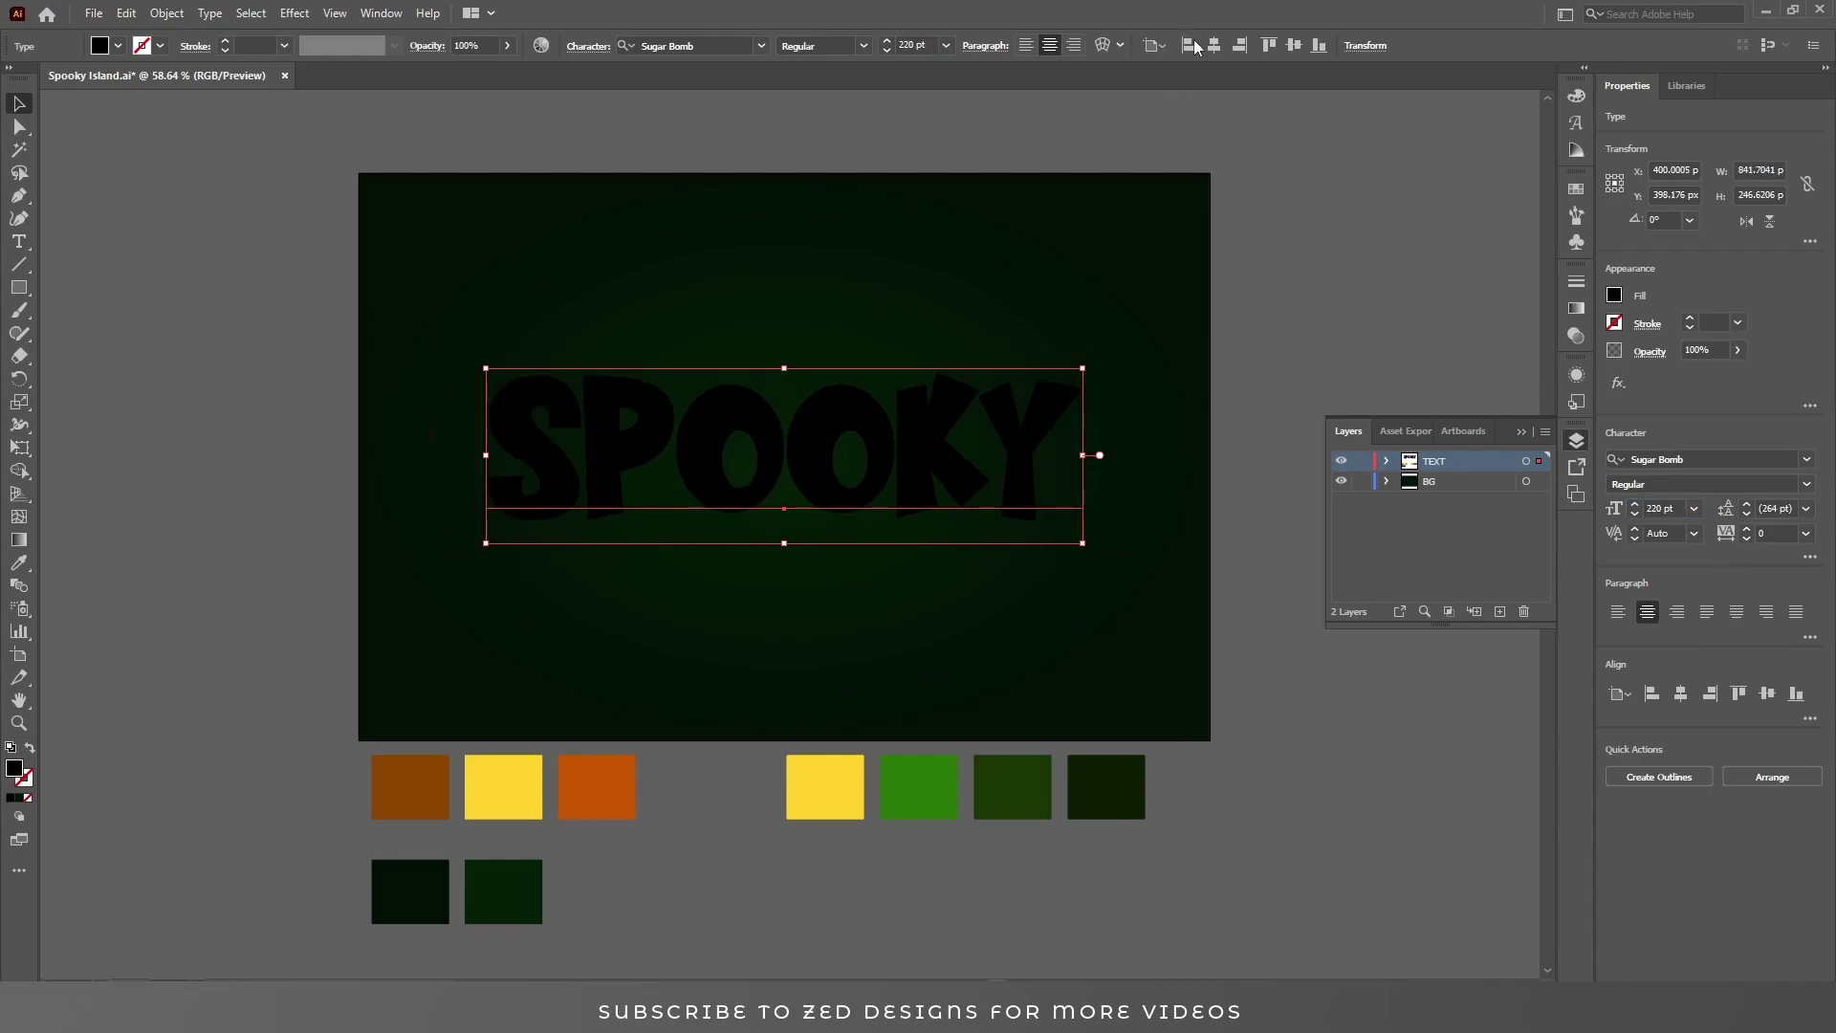
click(1225, 52)
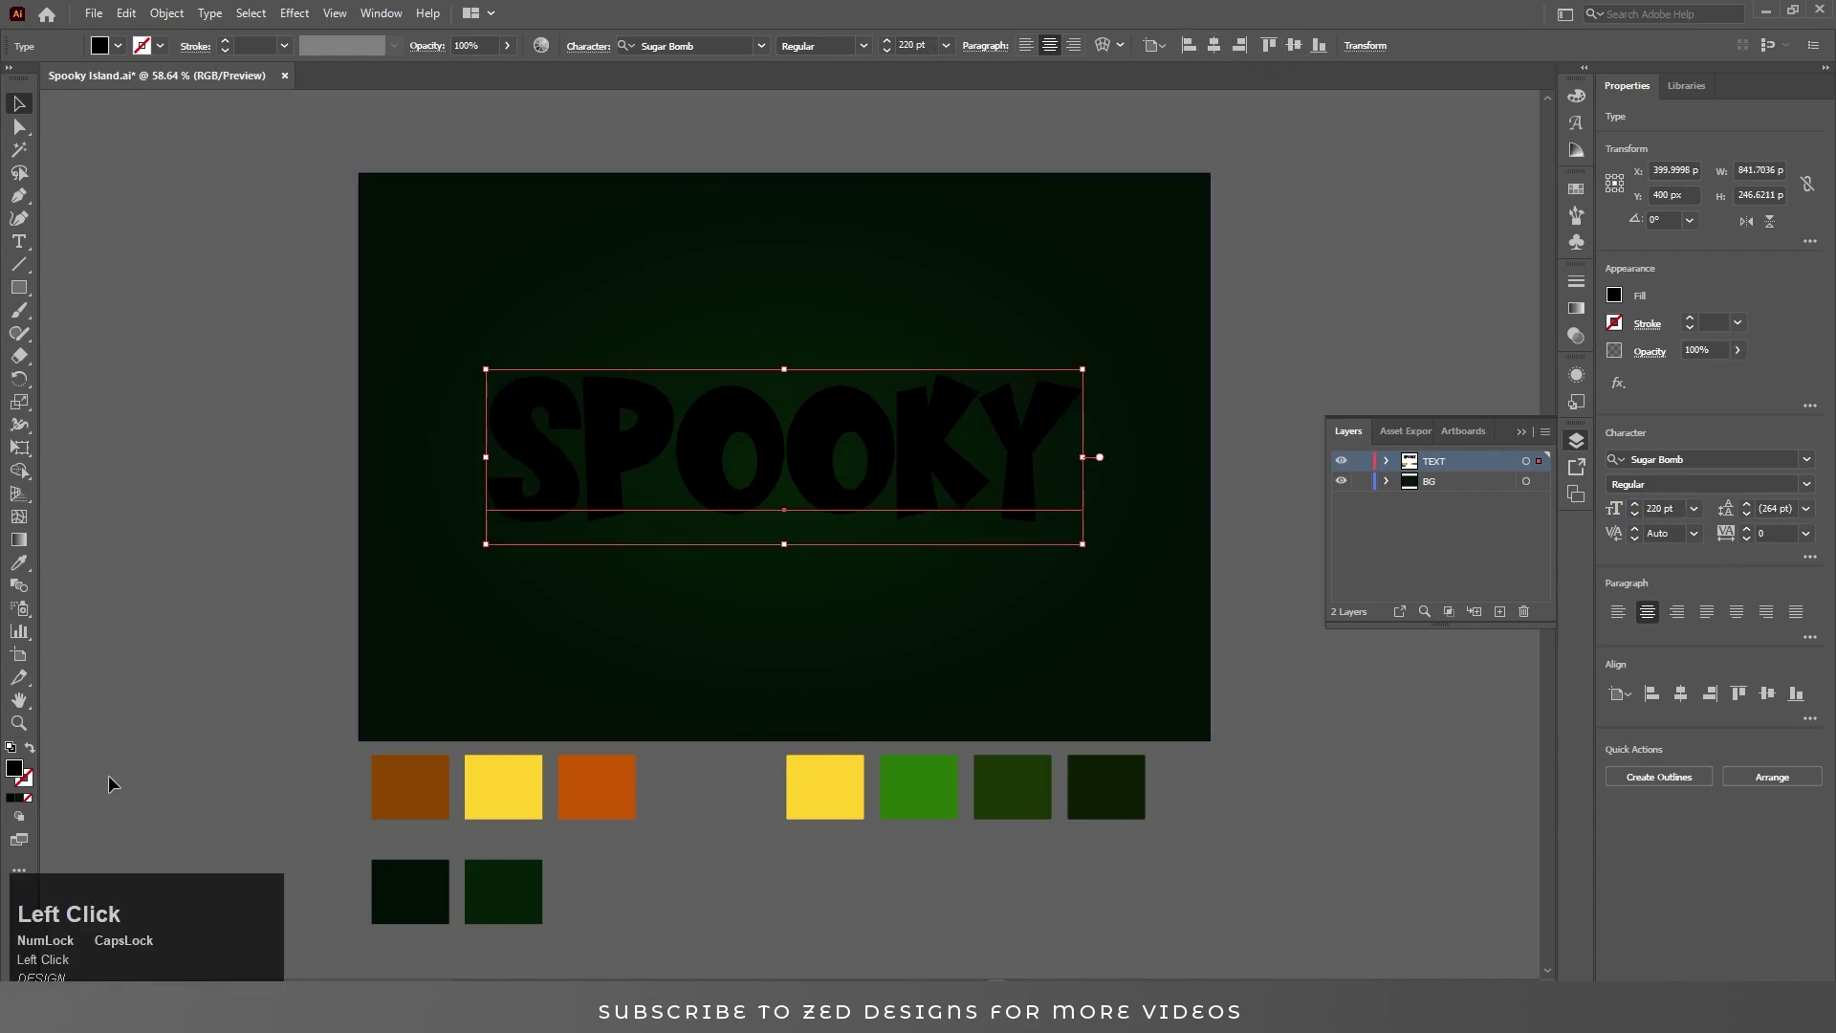
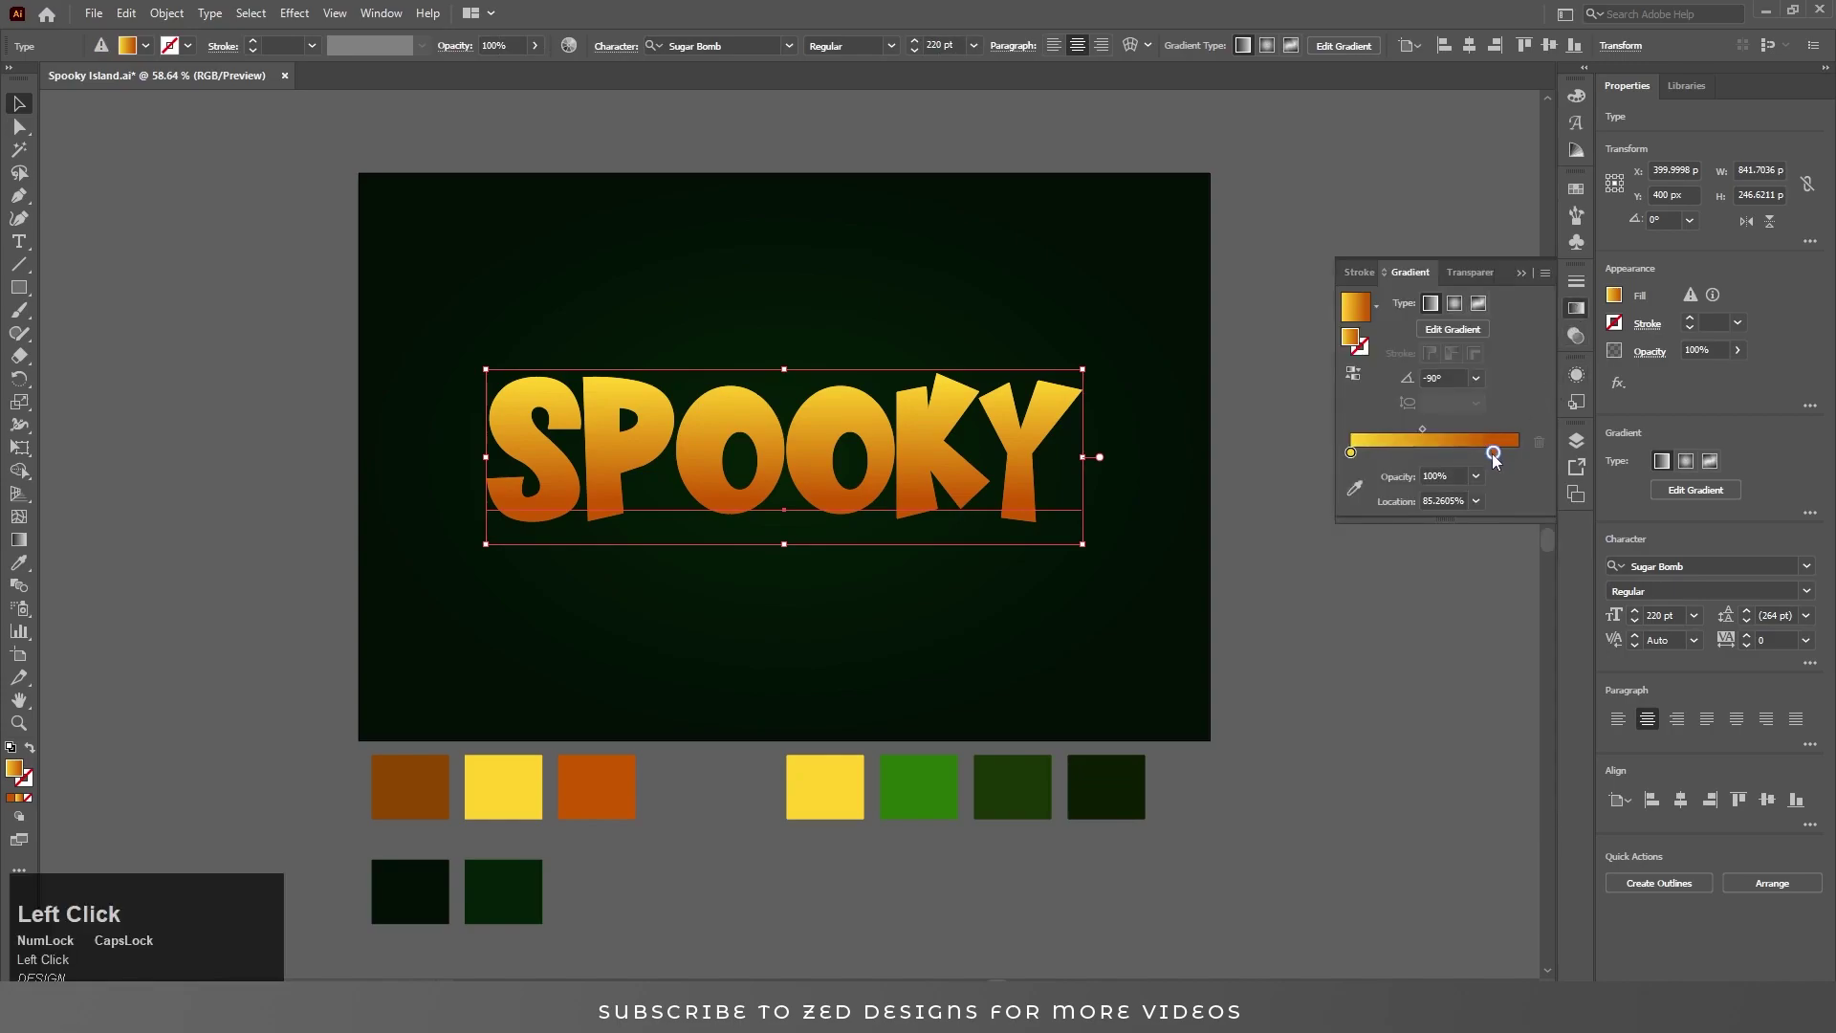
Set the orange end stop of SPOOKY's yellow-to-orange vertical gradient.
click(1358, 499)
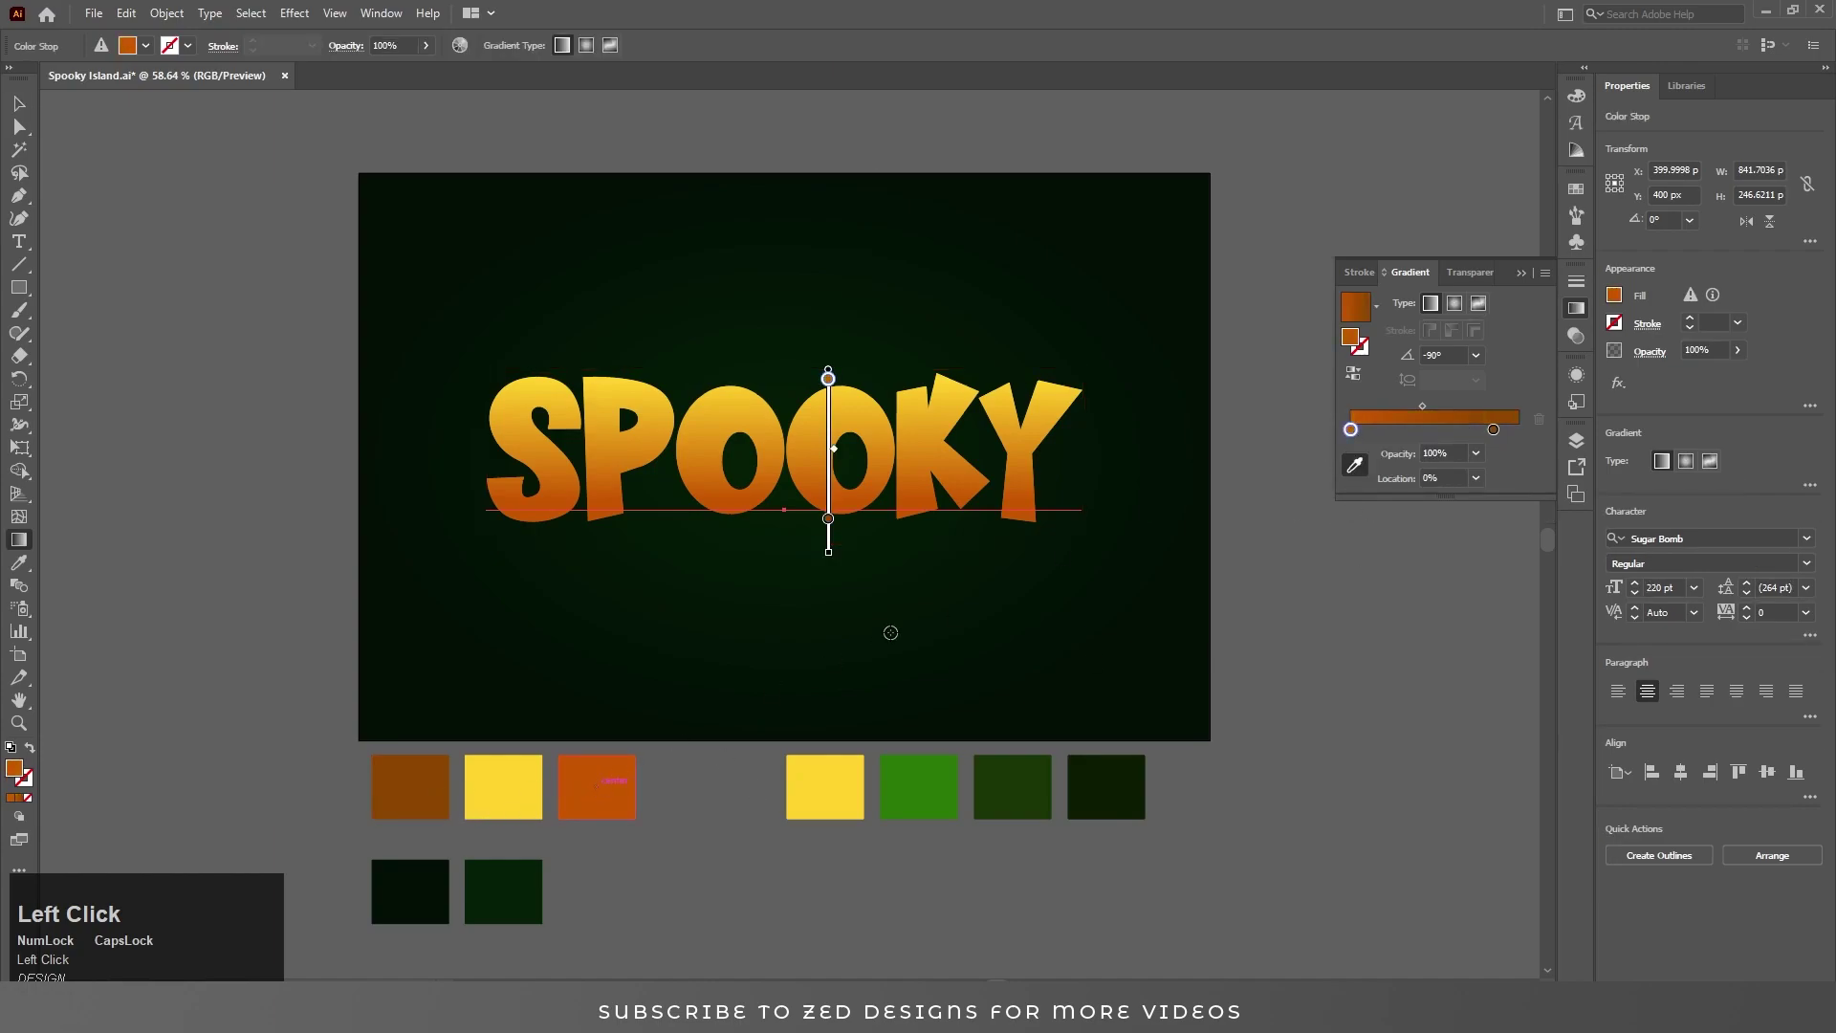
Add a Transform effect to the lower fill: move -0.3 / 0.3 px with 45 copies.
key(v)
click(1580, 379)
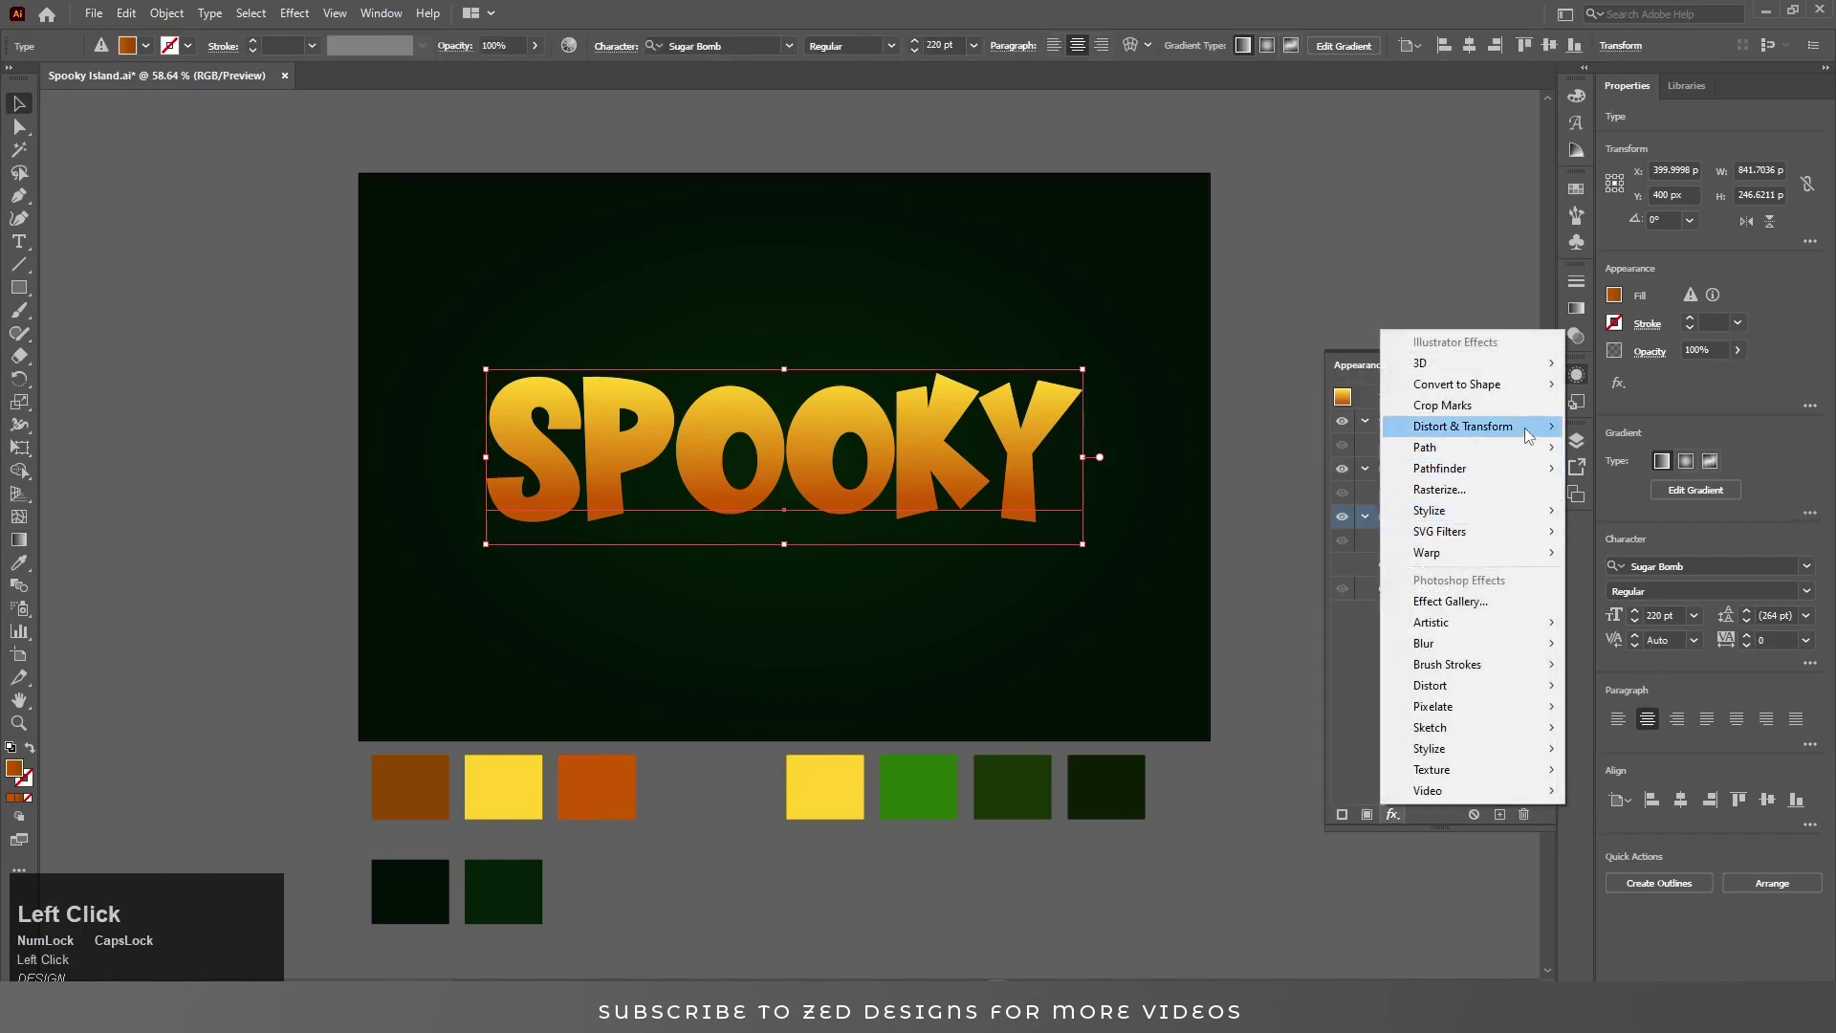
key(Tab)
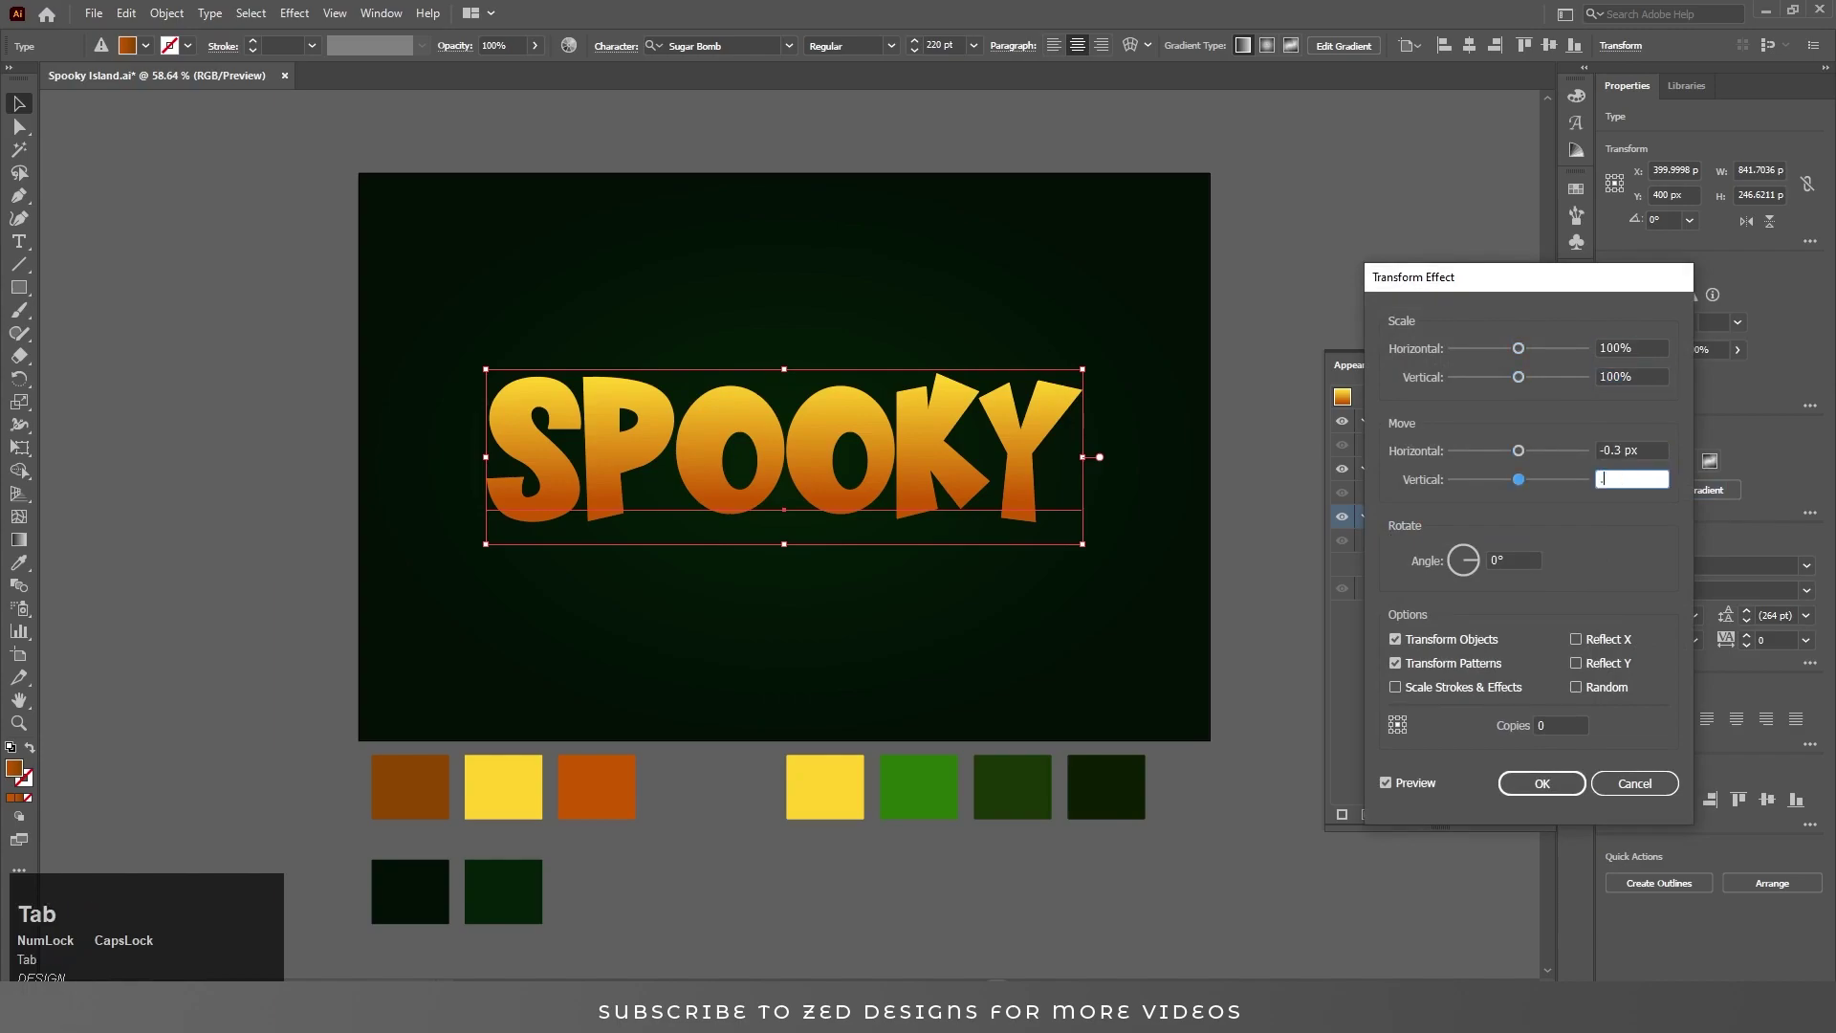
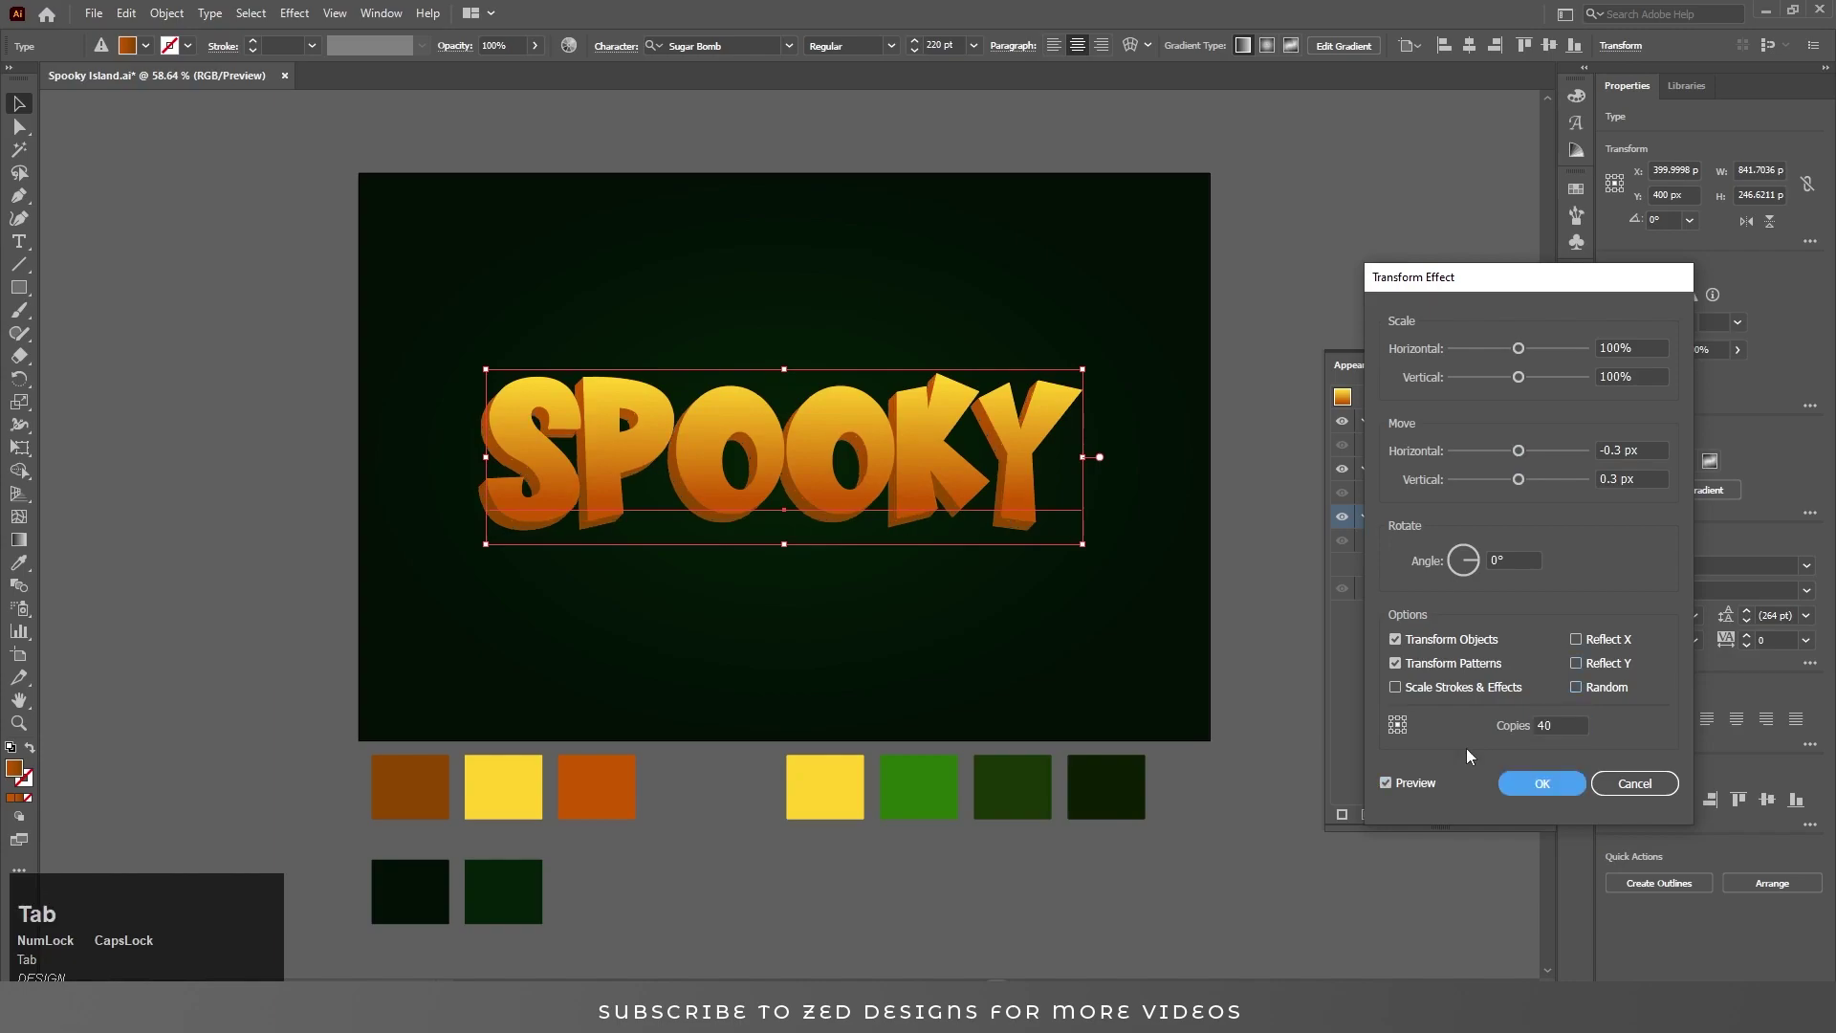
key(shift+Tab)
key(Tab)
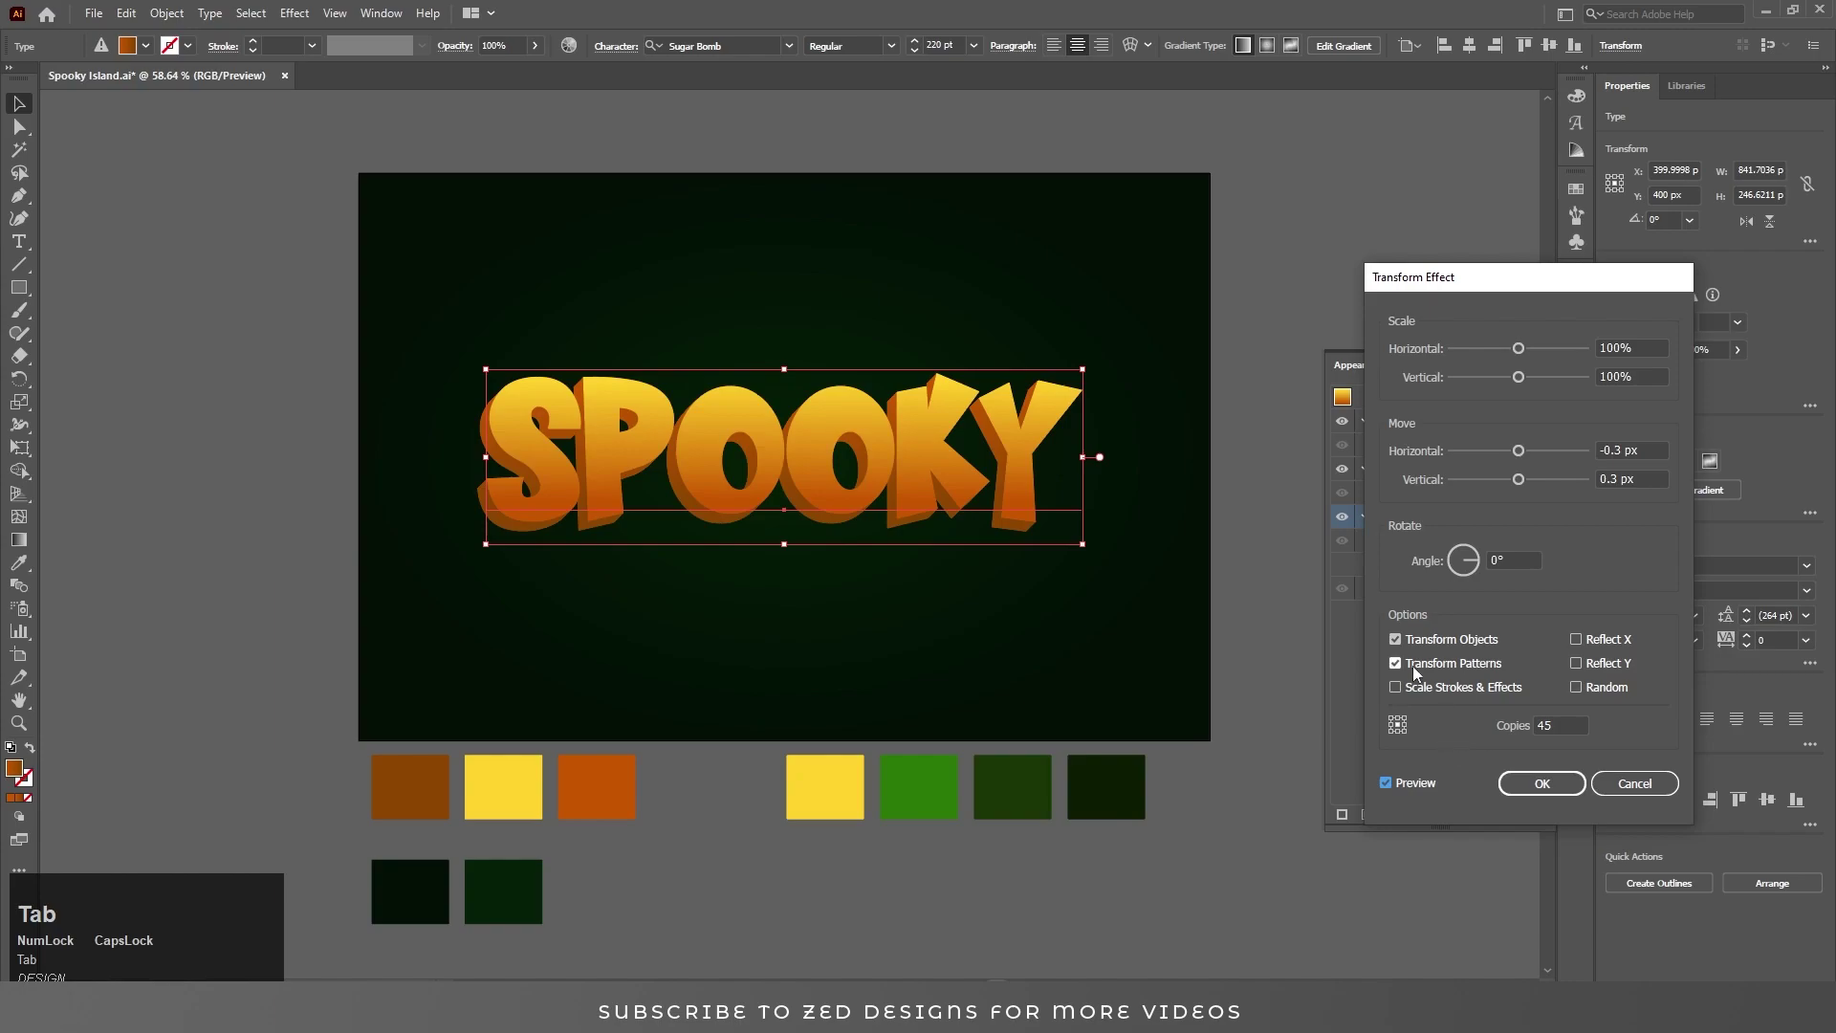
click(1547, 790)
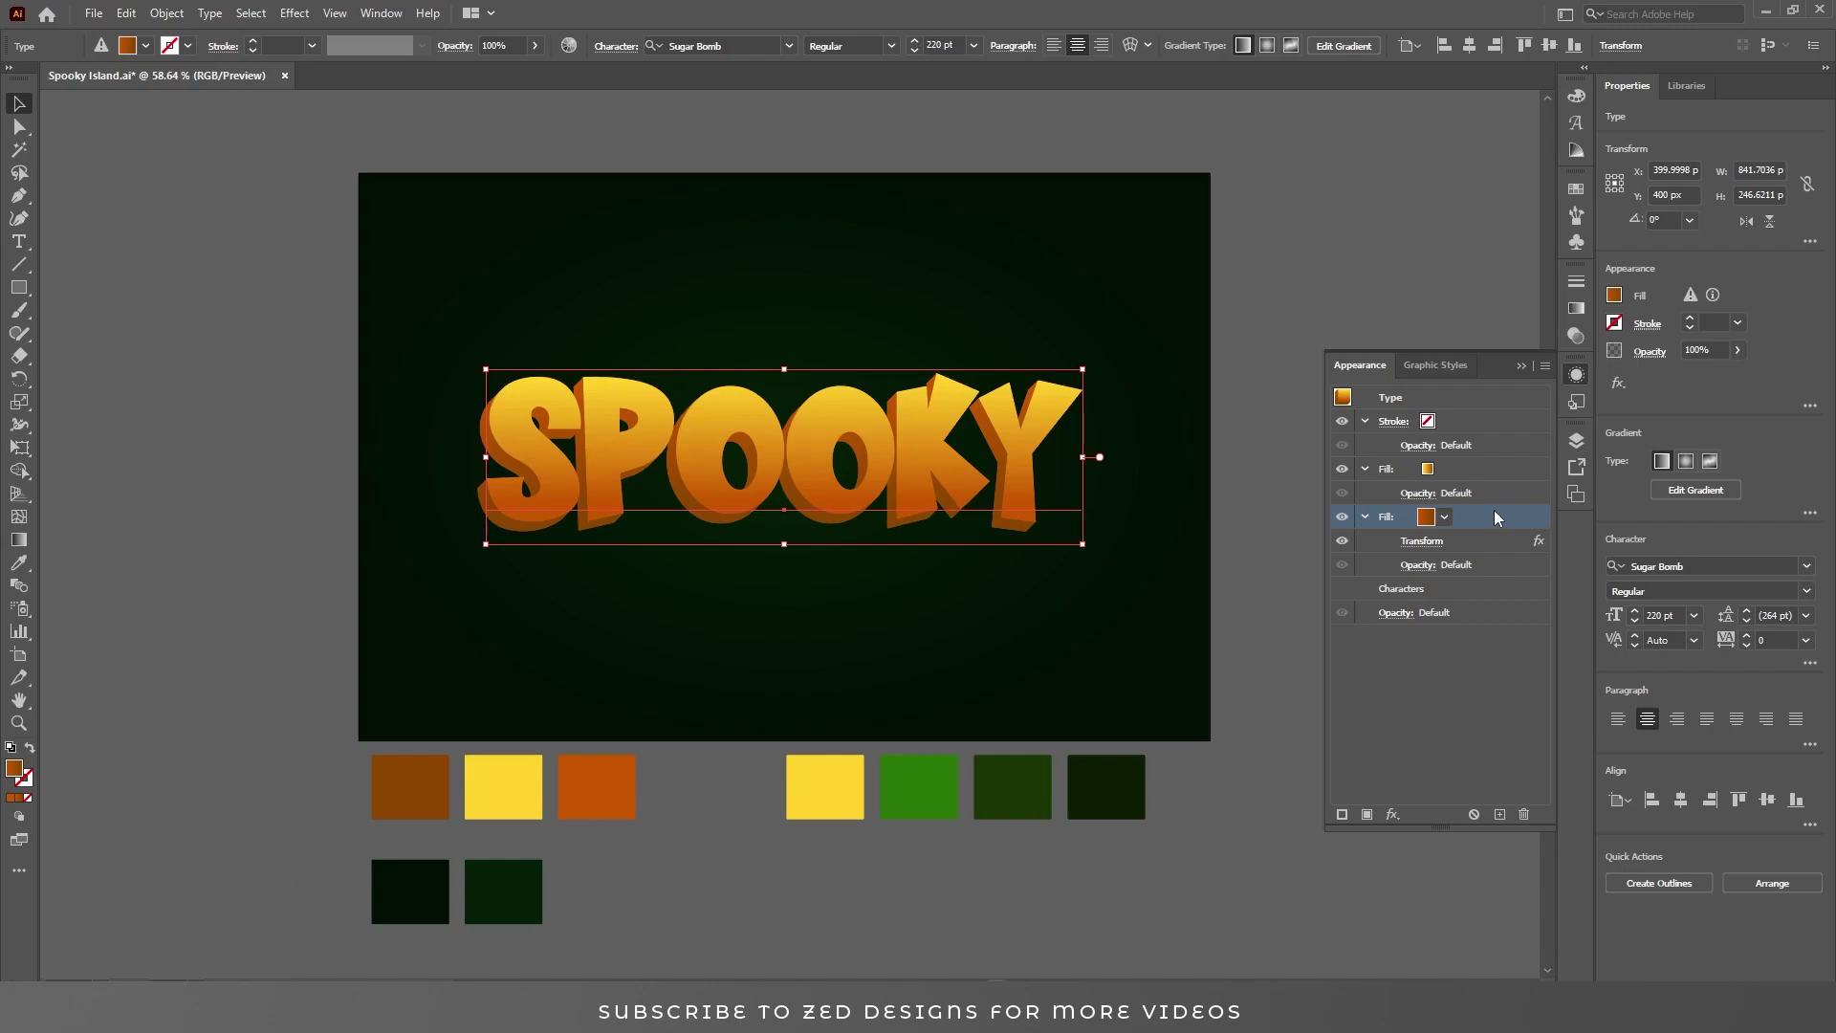
Set the yellow-orange gradient stop colours on SPOOKY's top fill.
click(1498, 521)
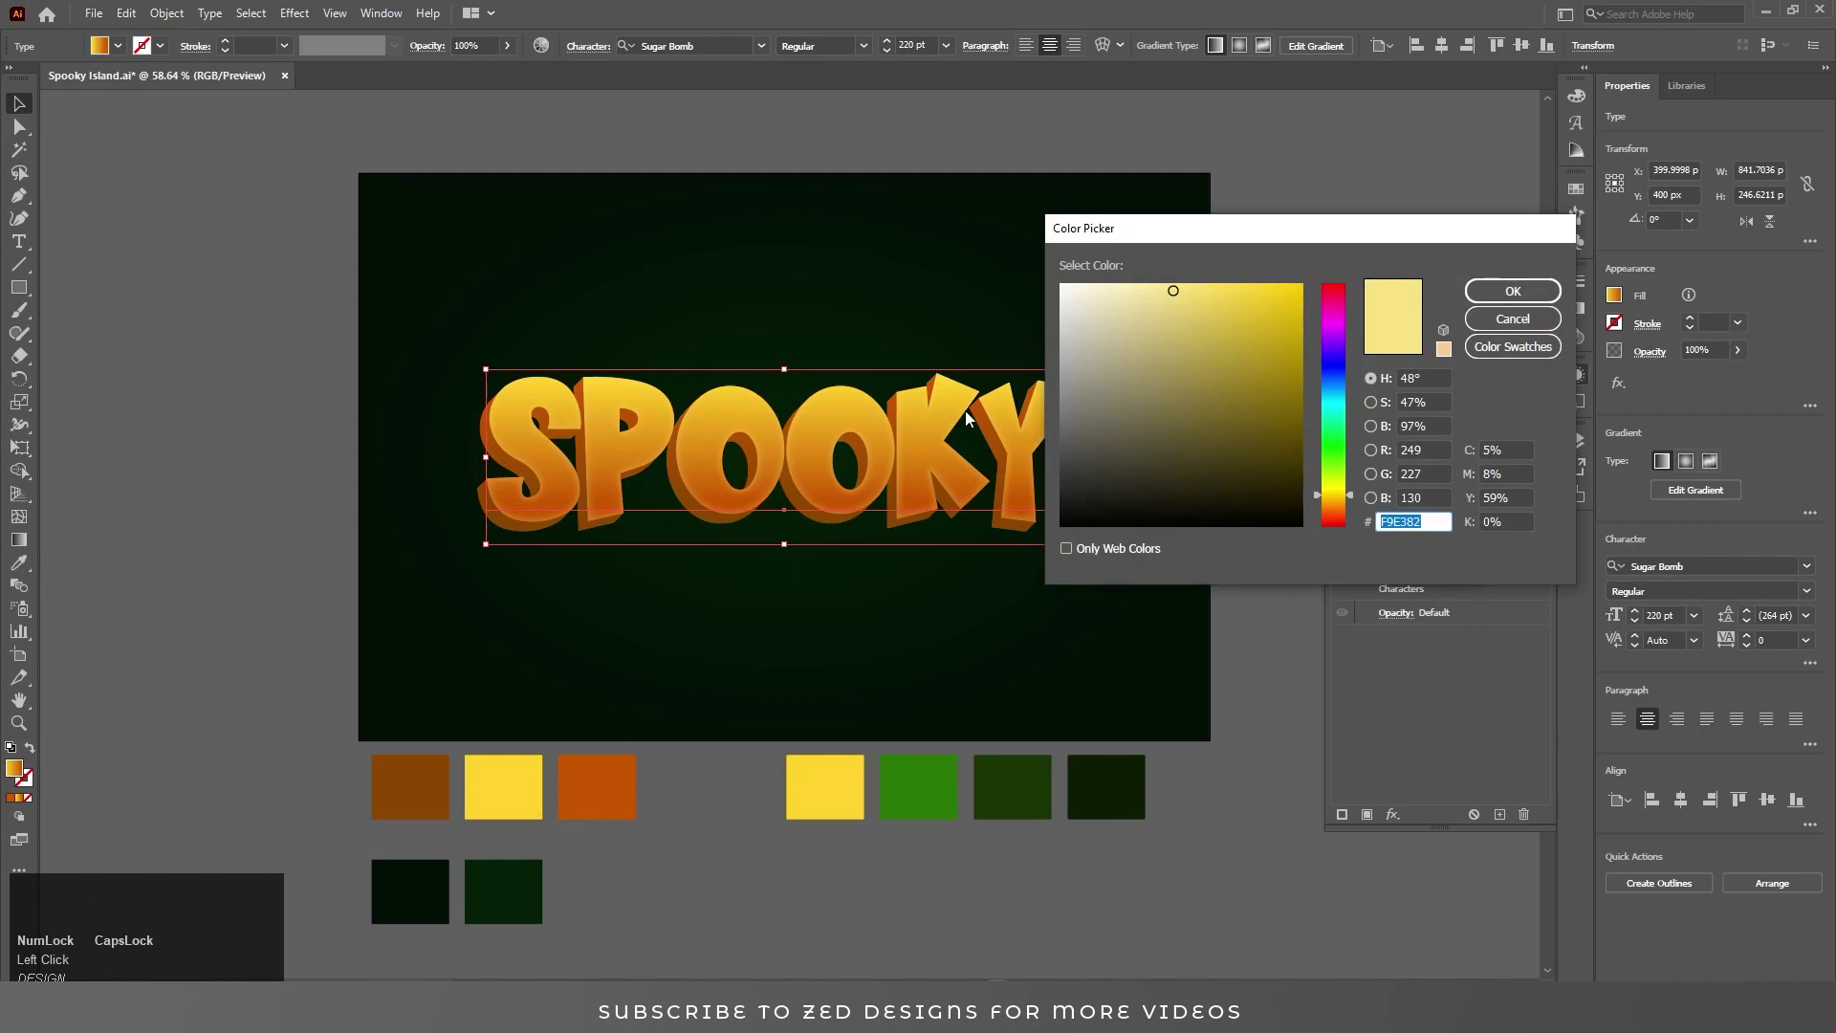
double_click(1544, 319)
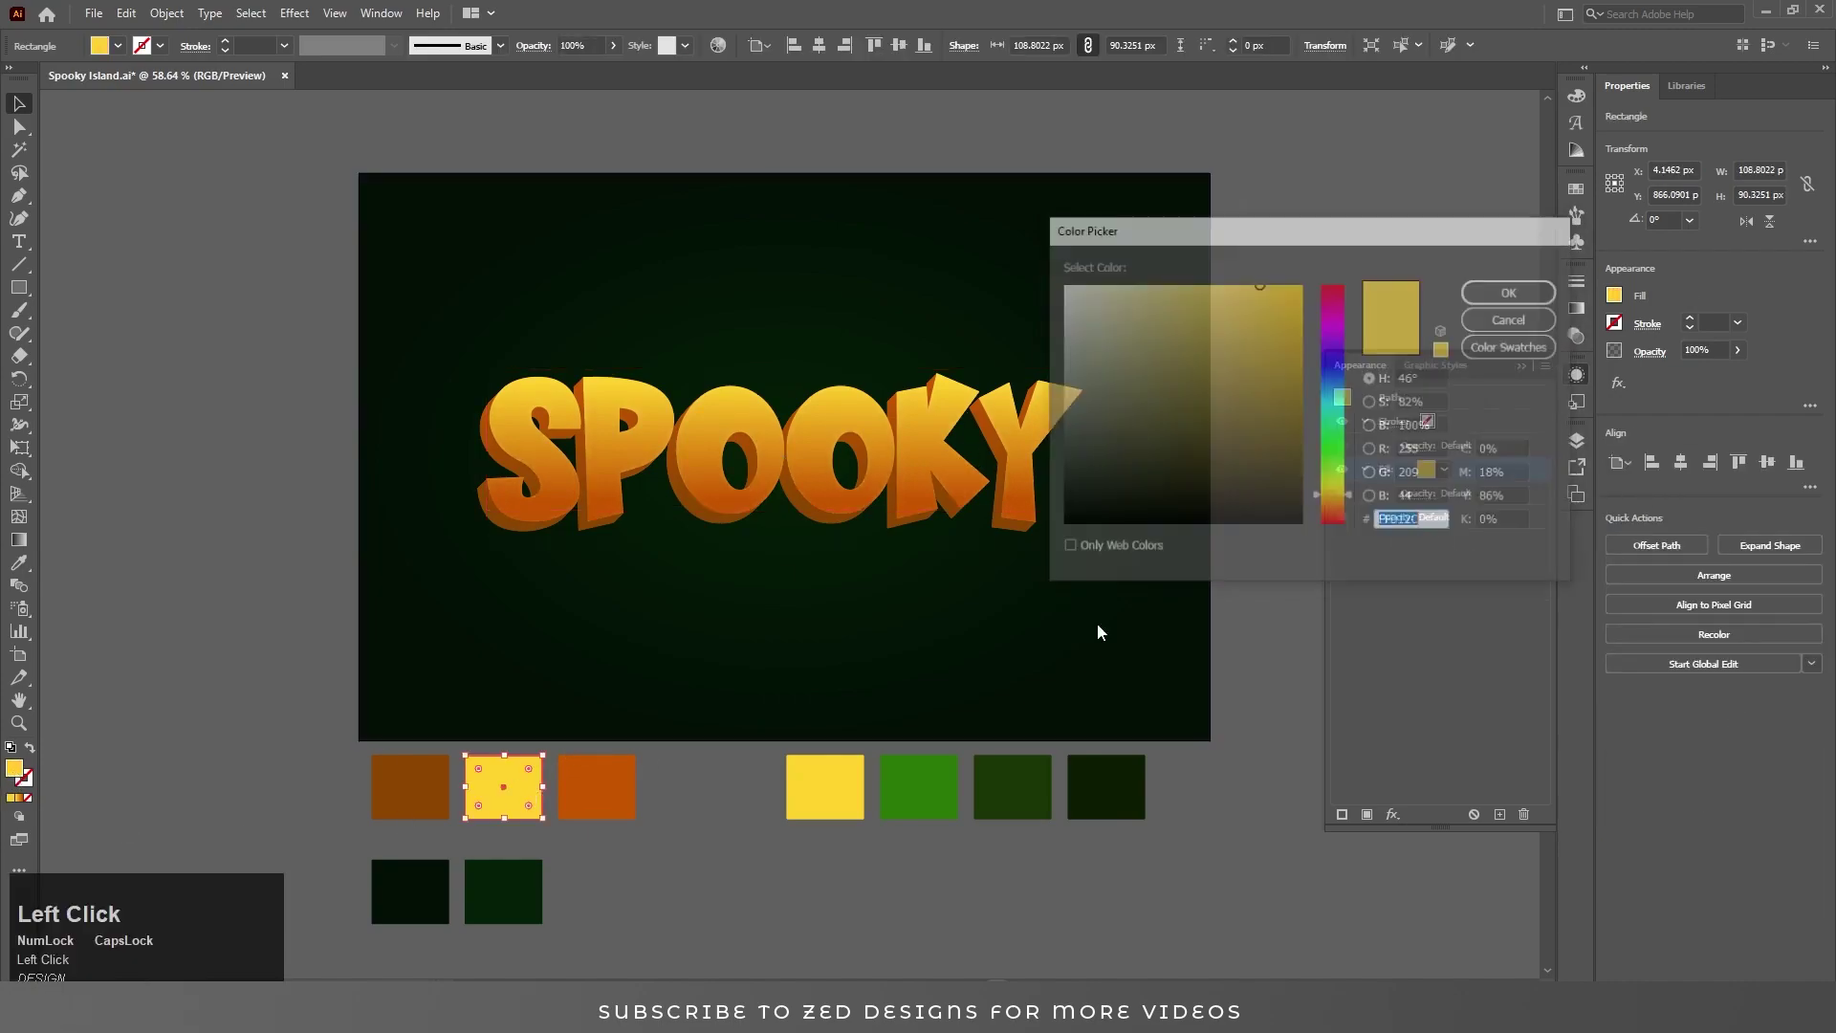
key(ctrl+c)
click(1526, 323)
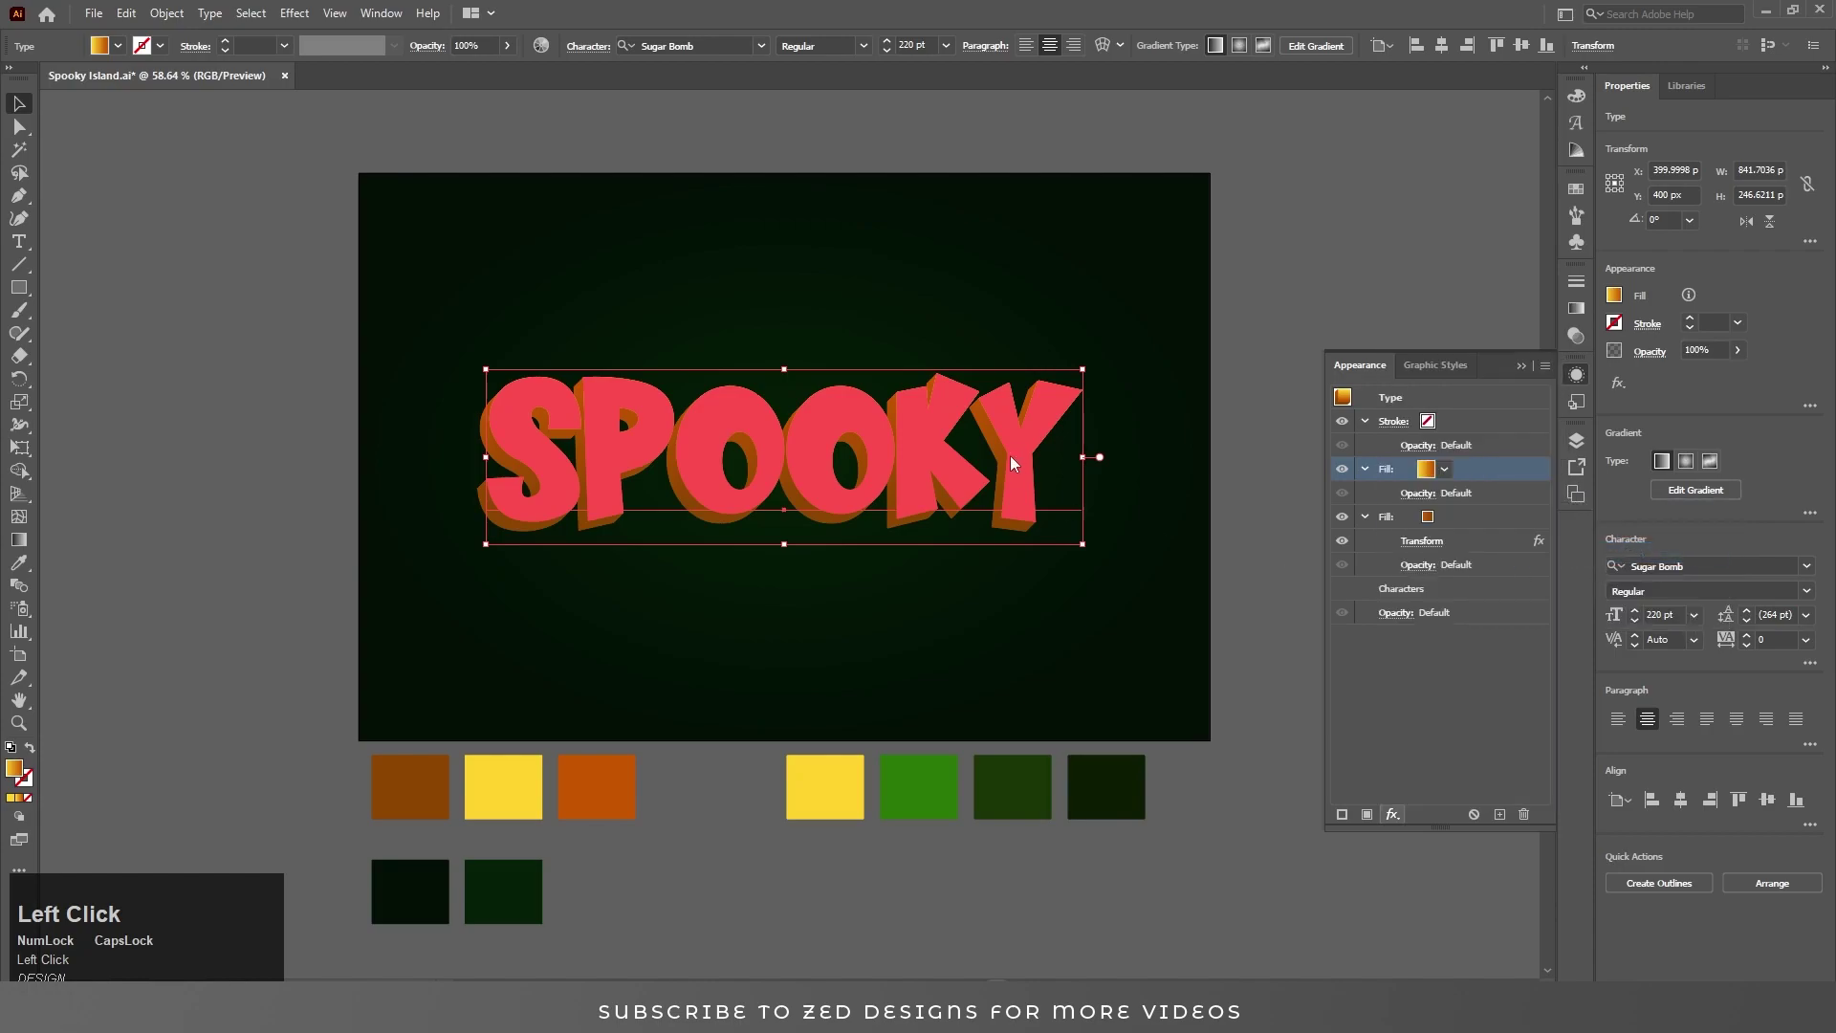
key(ctrl+v)
key(shift+Tab)
Add a yellow Inner Glow to the top fill at 50% opacity with 10 px blur.
click(1516, 293)
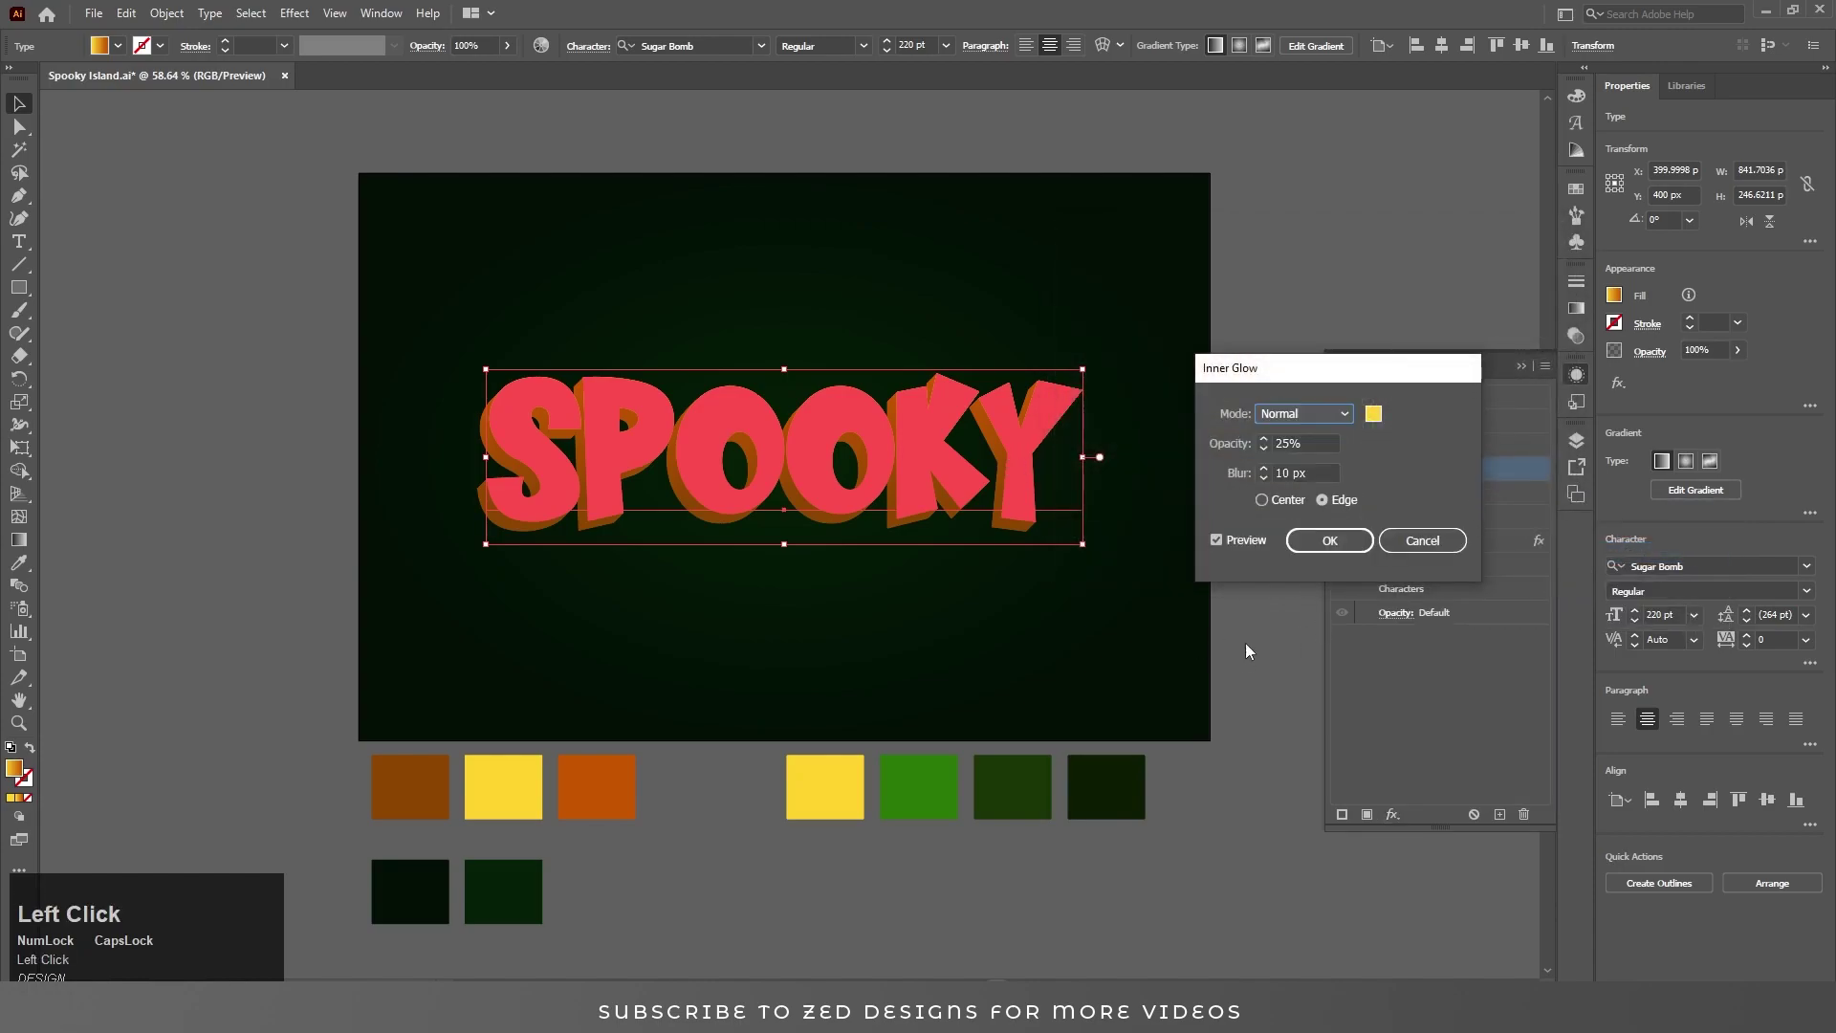
click(1332, 548)
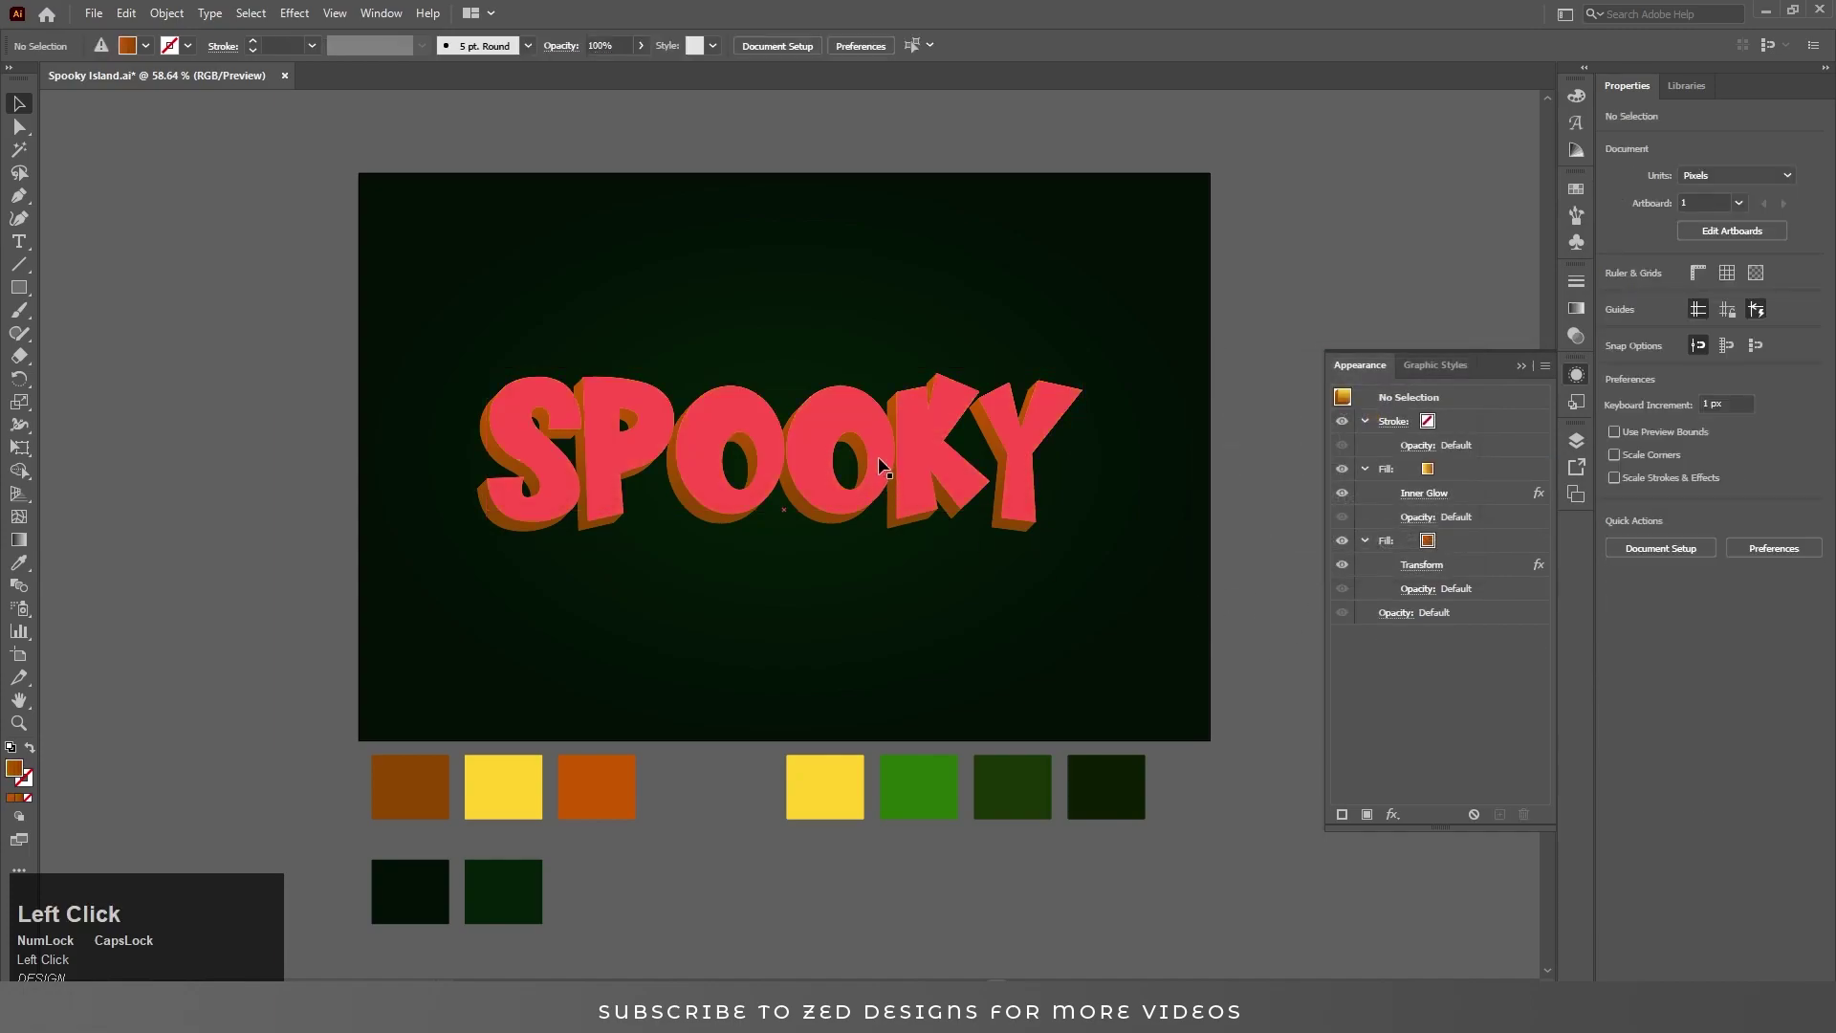
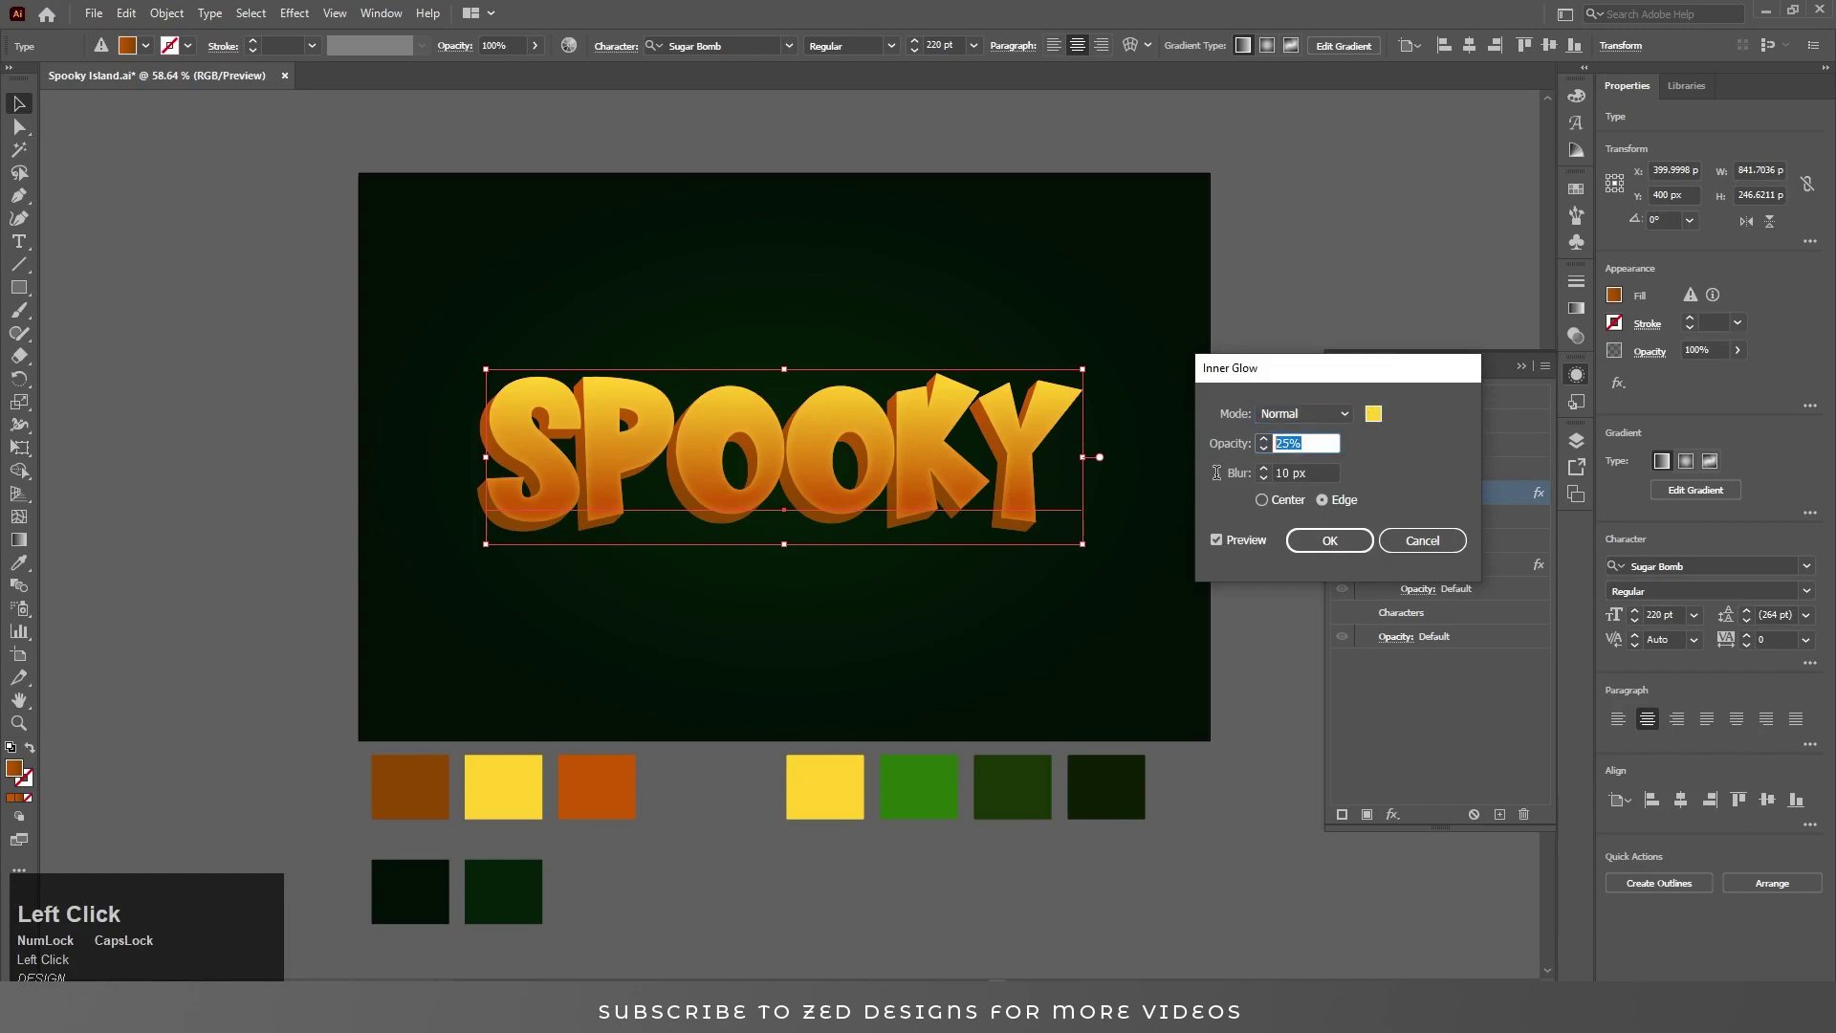
key(Tab)
key(shift+Tab)
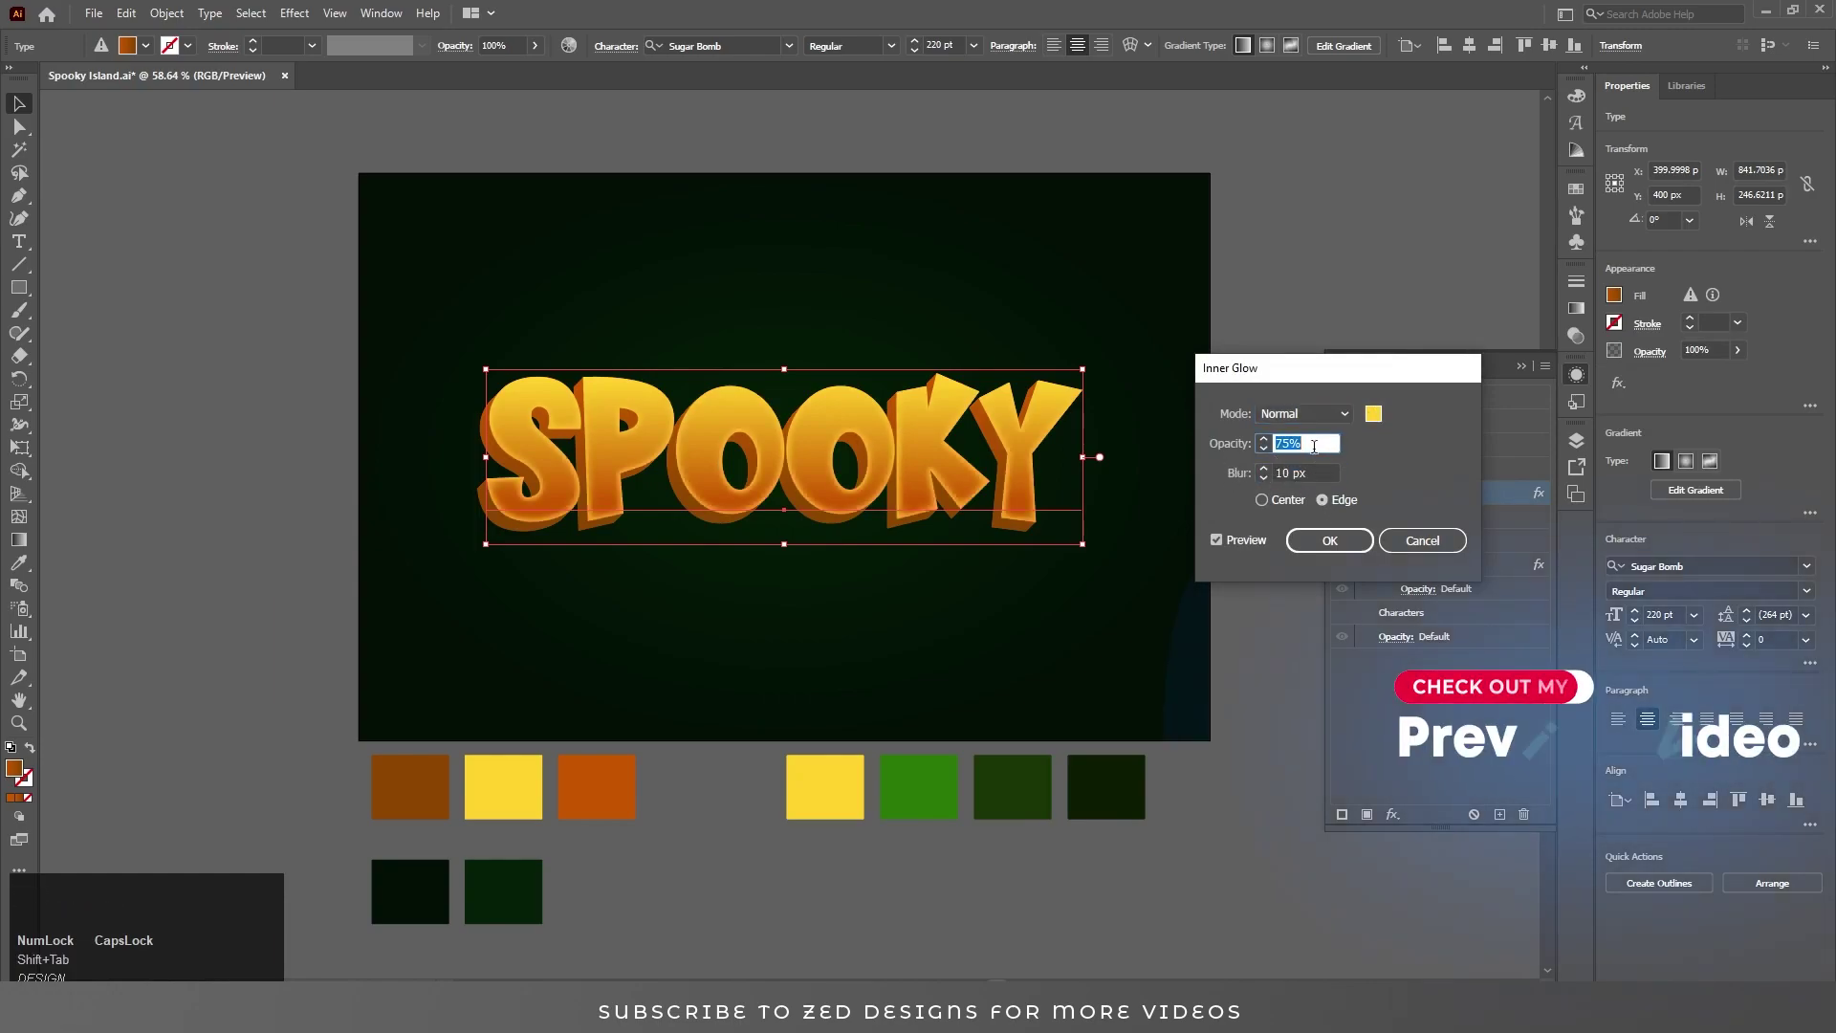
key(Tab)
Apply a horizontal Arc warp to SPOOKY with 18% bend and no distortion.
key(shift+Tab)
click(1336, 543)
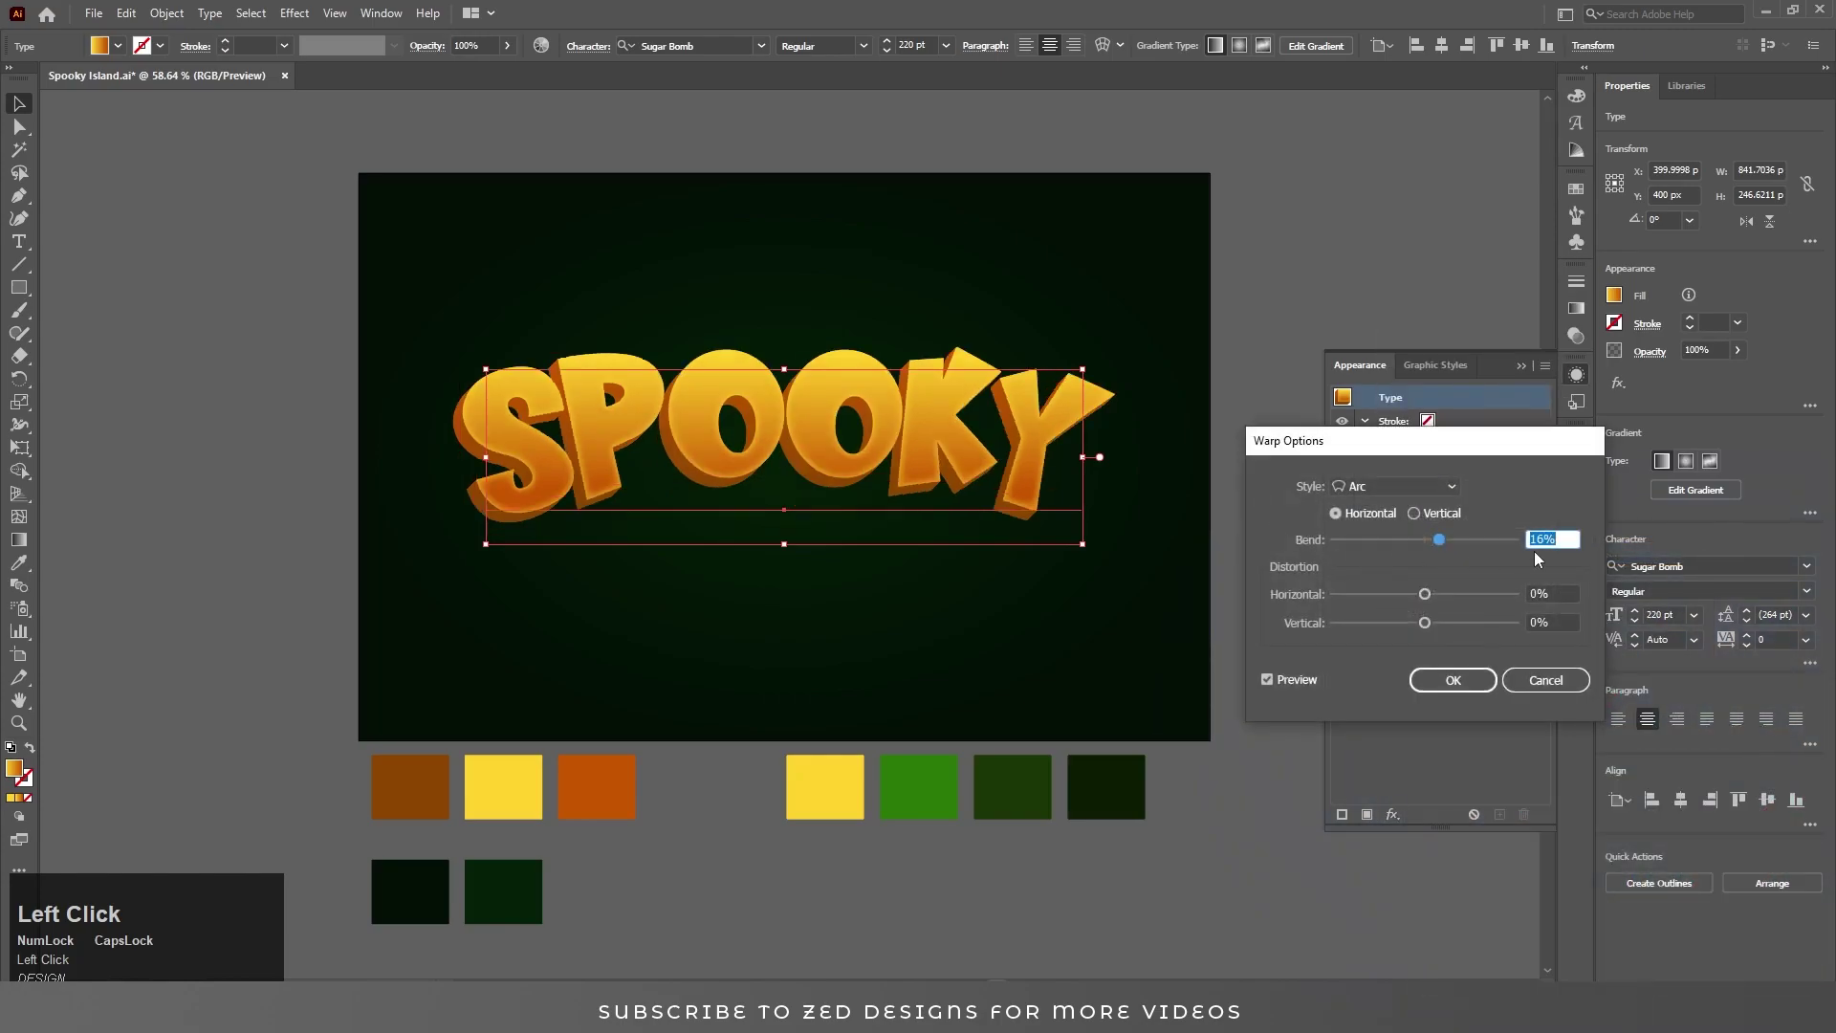
key(Tab)
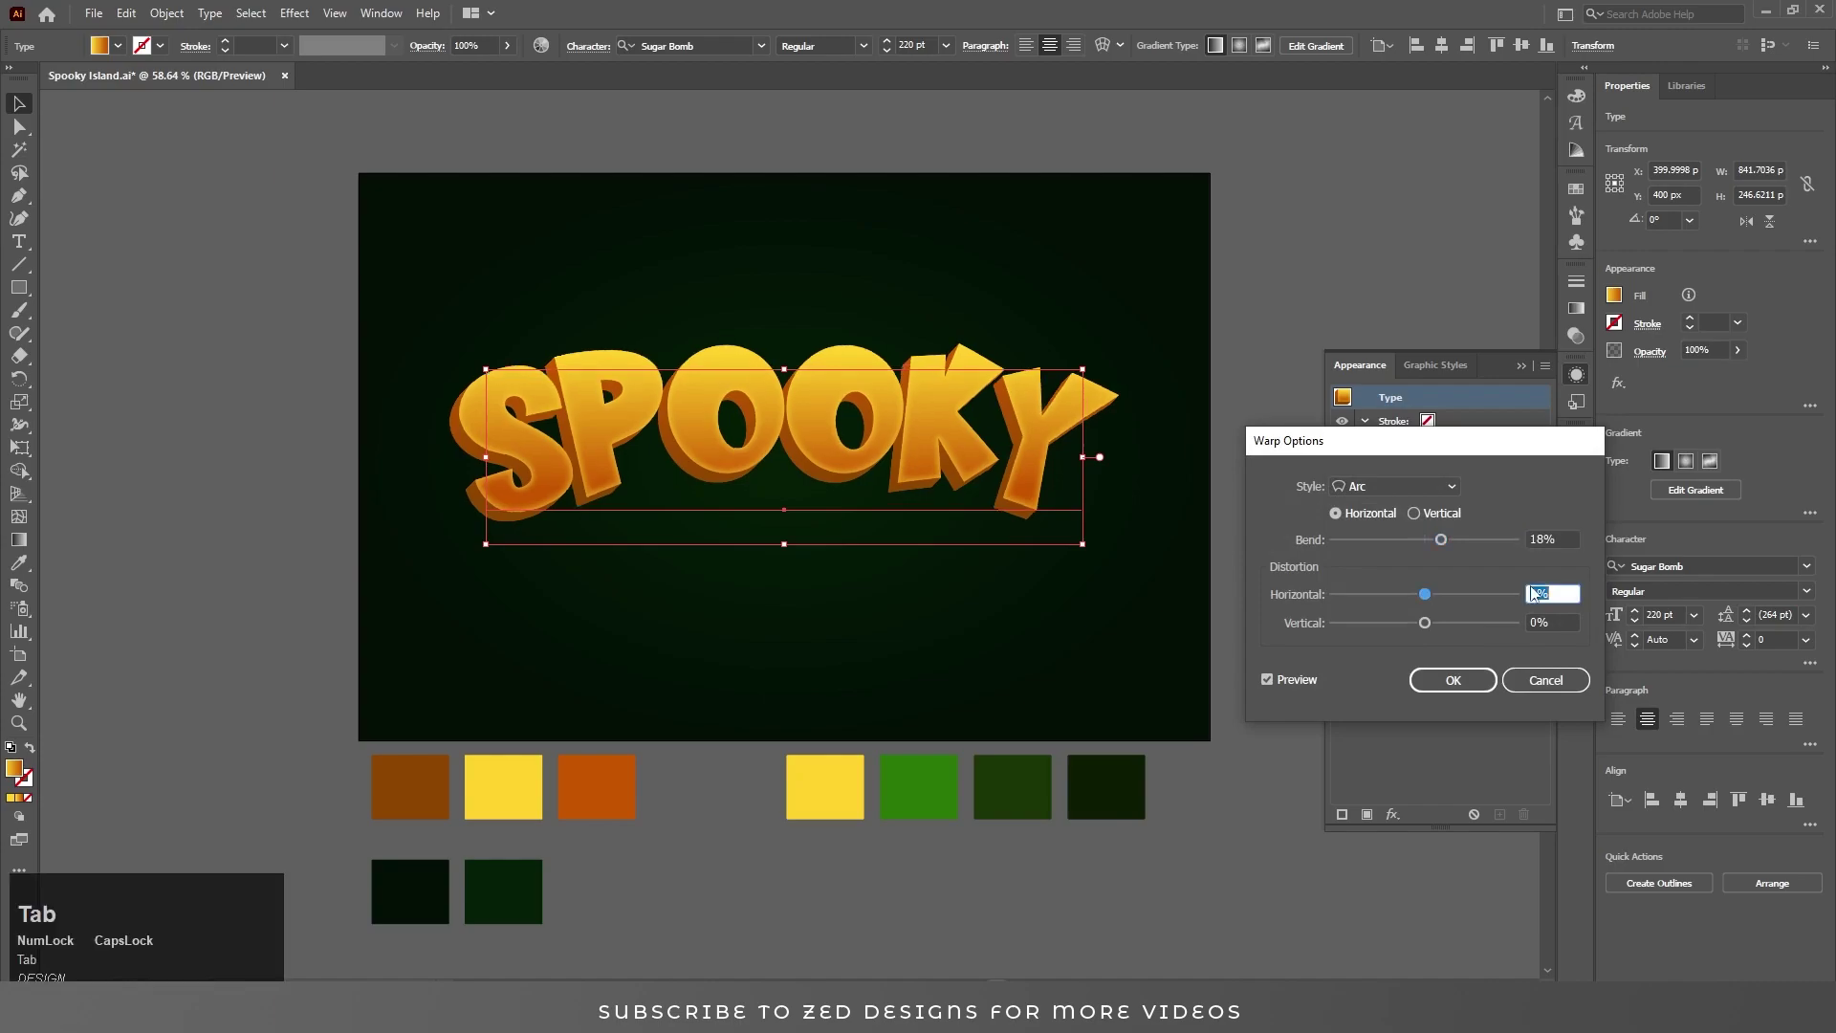
drag(1445, 689, 1106, 540)
key(alt+o)
click(1104, 535)
key(ctrl+z)
Create the ISLAND text object and copy SPOOKY's appearance onto it with the Eyedropper.
key(t)
click(834, 436)
key(ctrl+a)
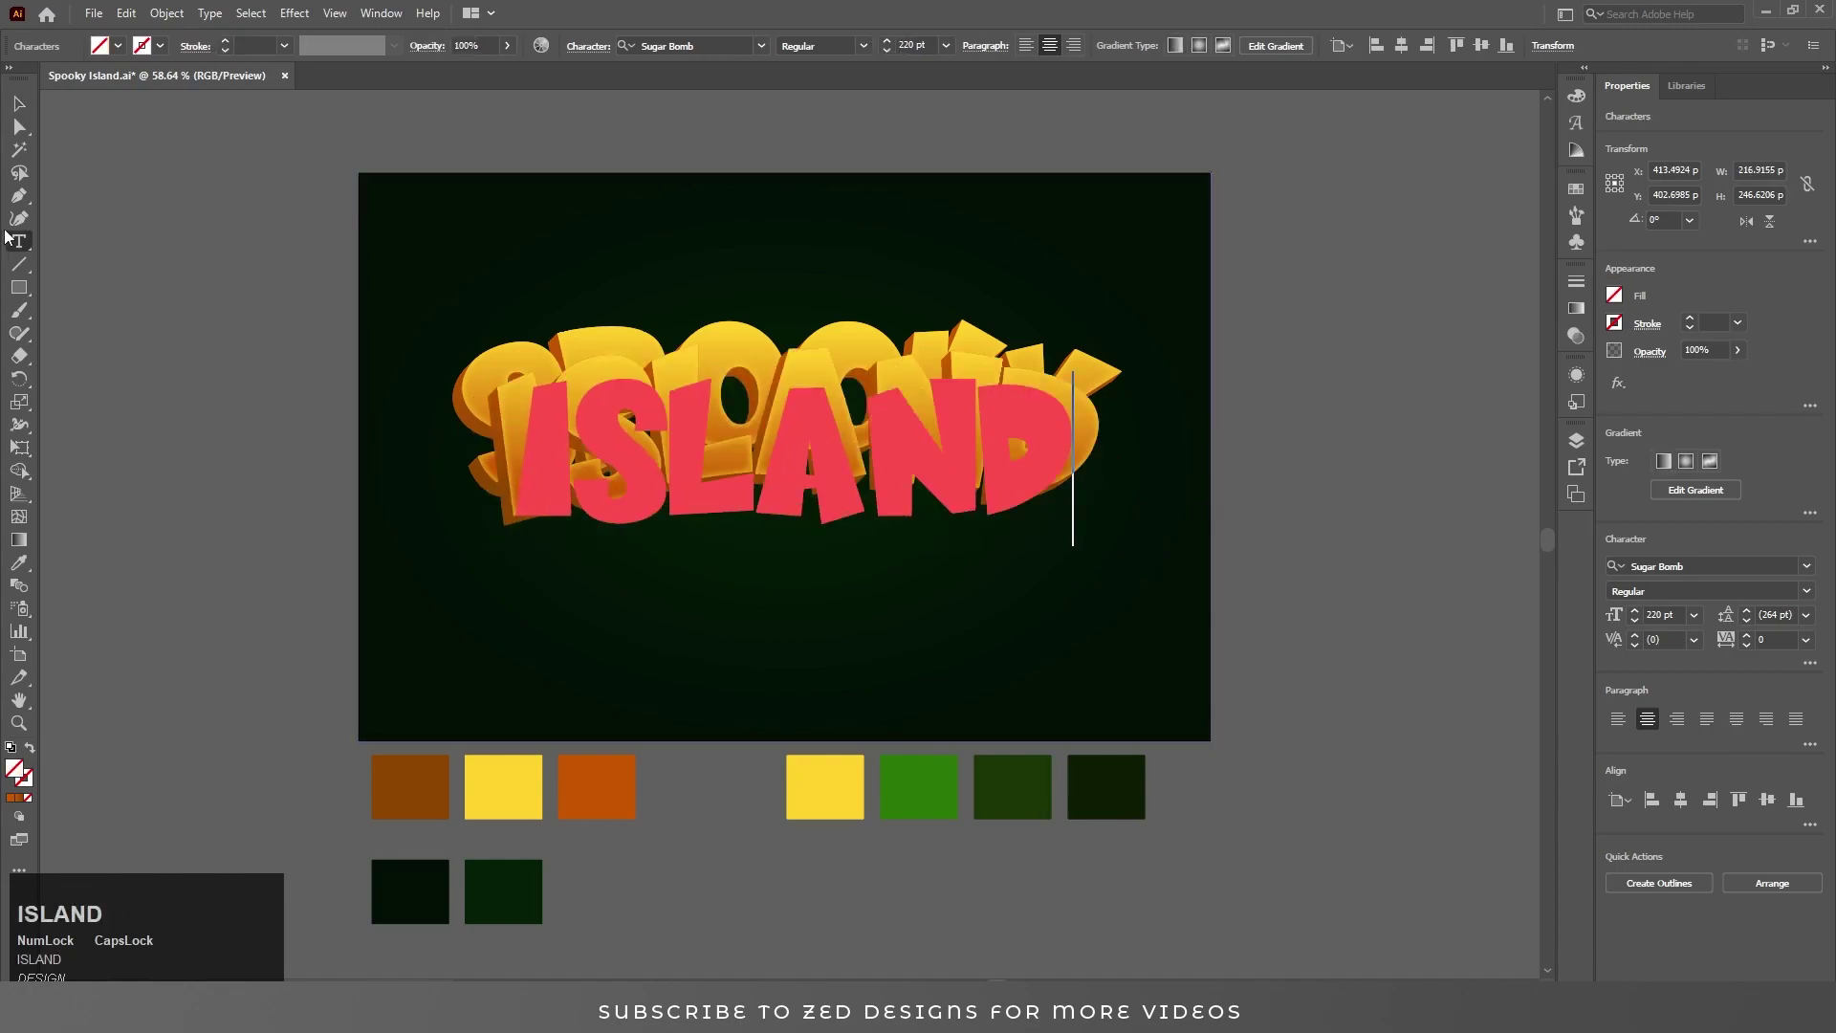
click(22, 117)
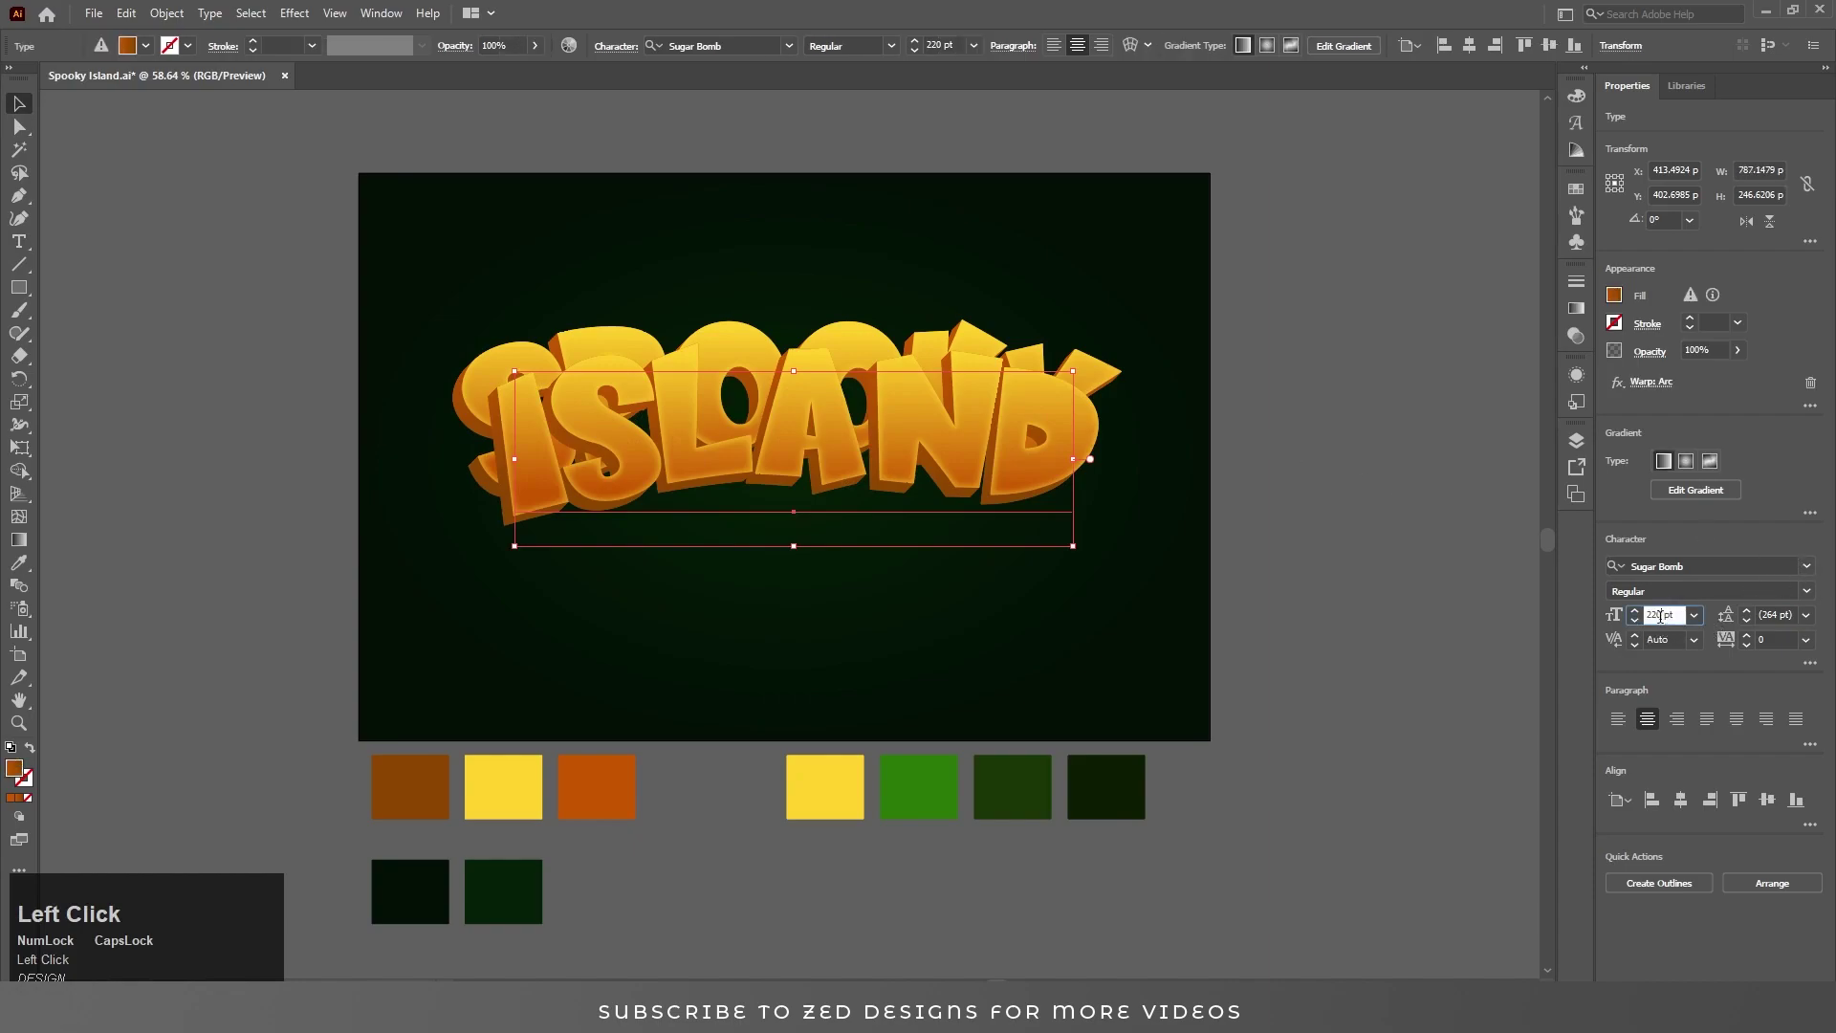
Reduce ISLAND to 150 pt, move it below SPOOKY and reveal its appearance stack.
key(ctrl+a)
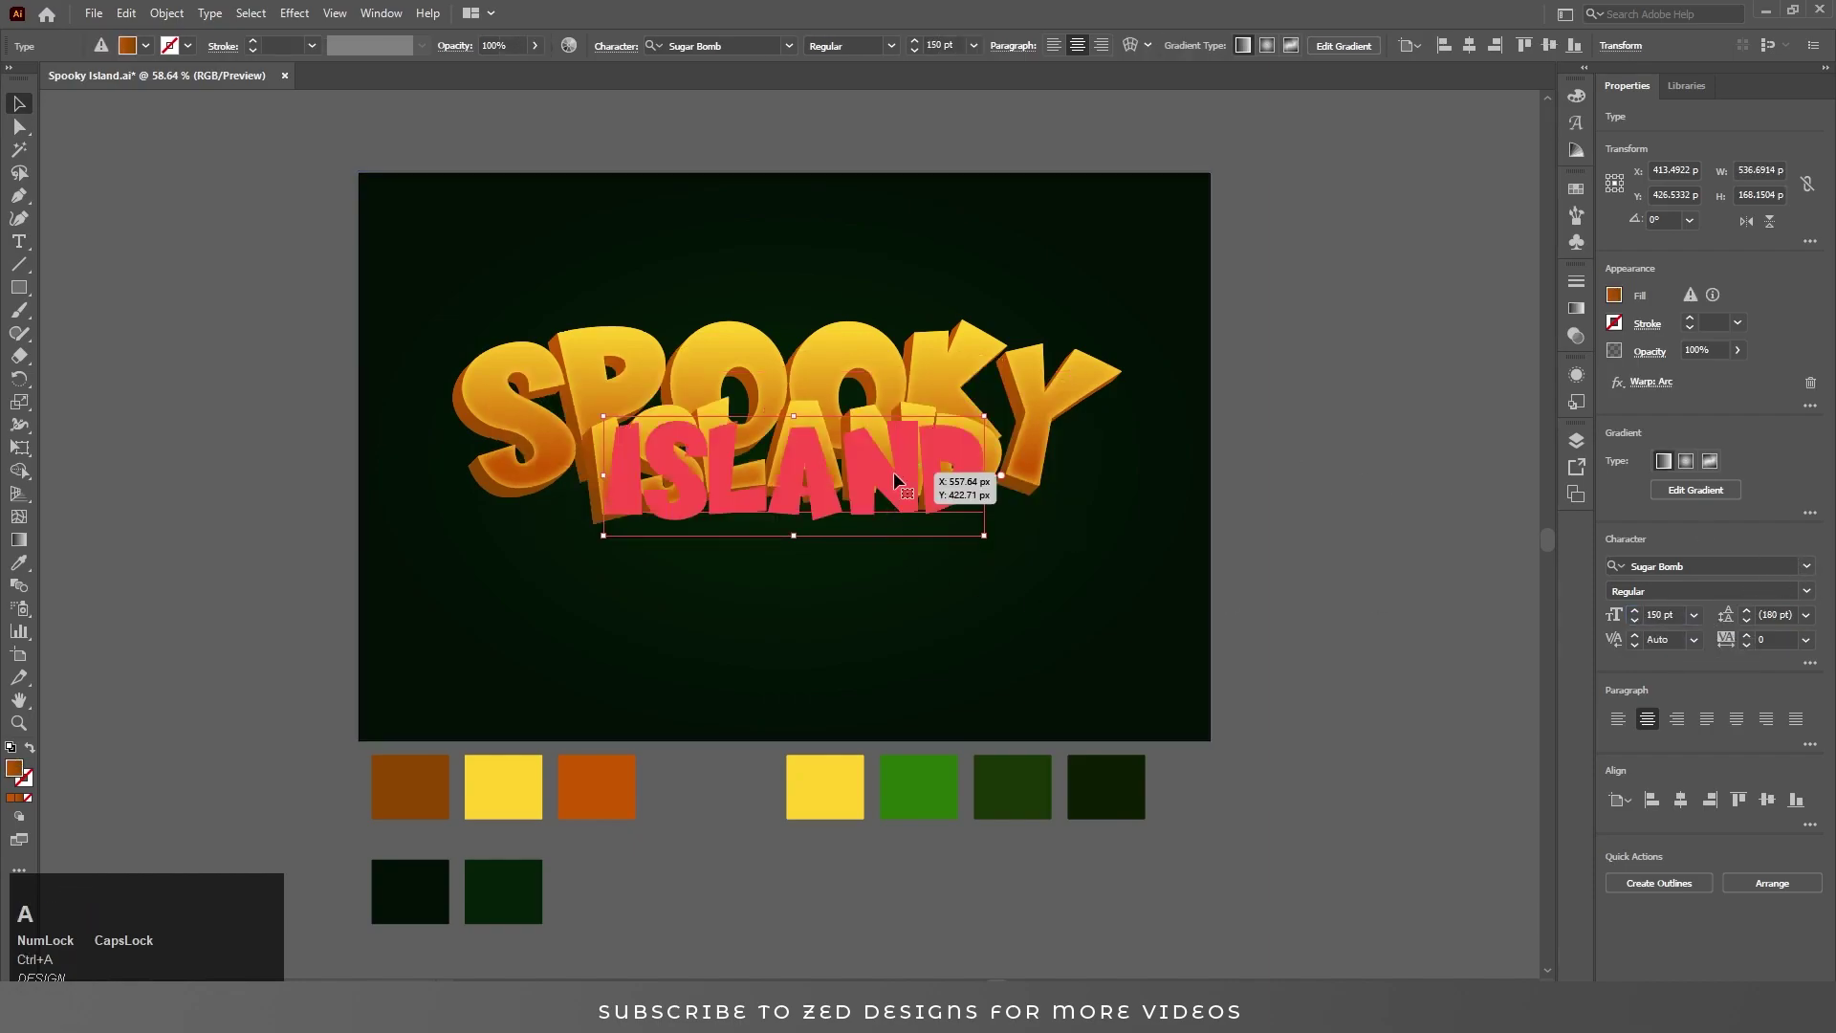
drag(897, 472, 1465, 49)
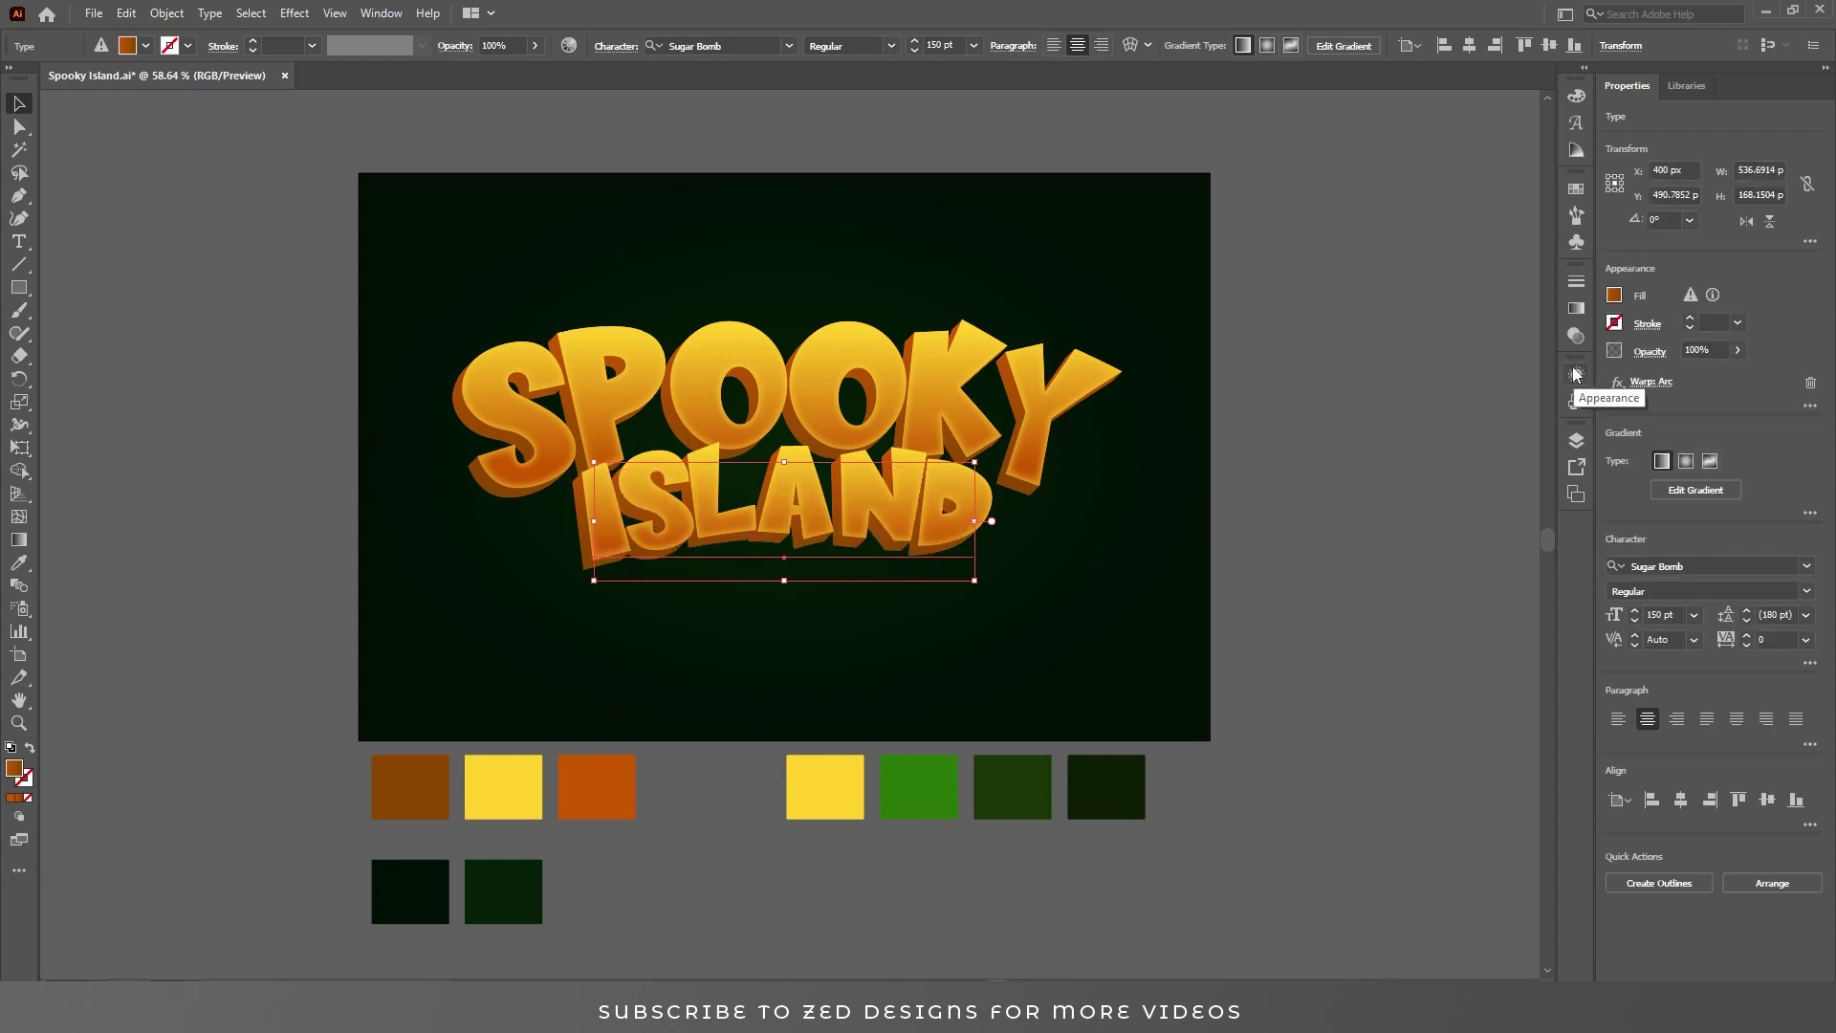
double_click(1579, 373)
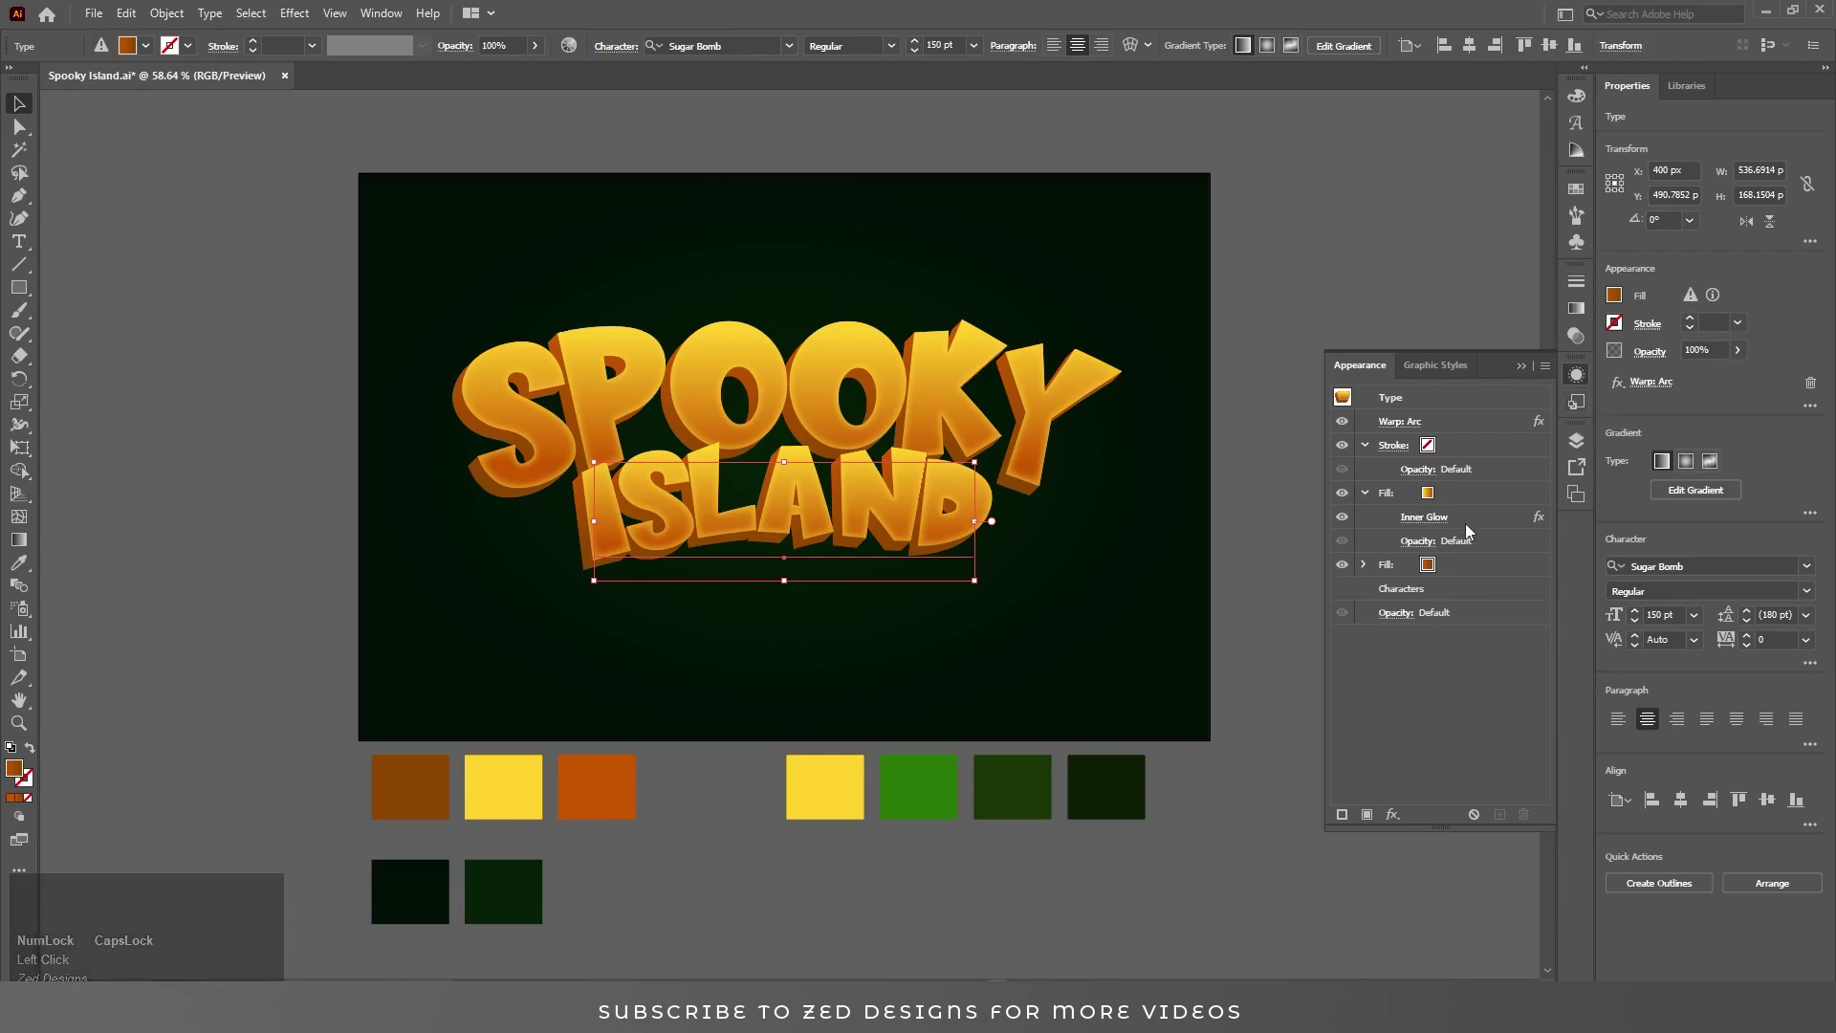
Recolour ISLAND's fills to a yellow-green gradient with dark green depth and a 30% inner glow.
double_click(1475, 499)
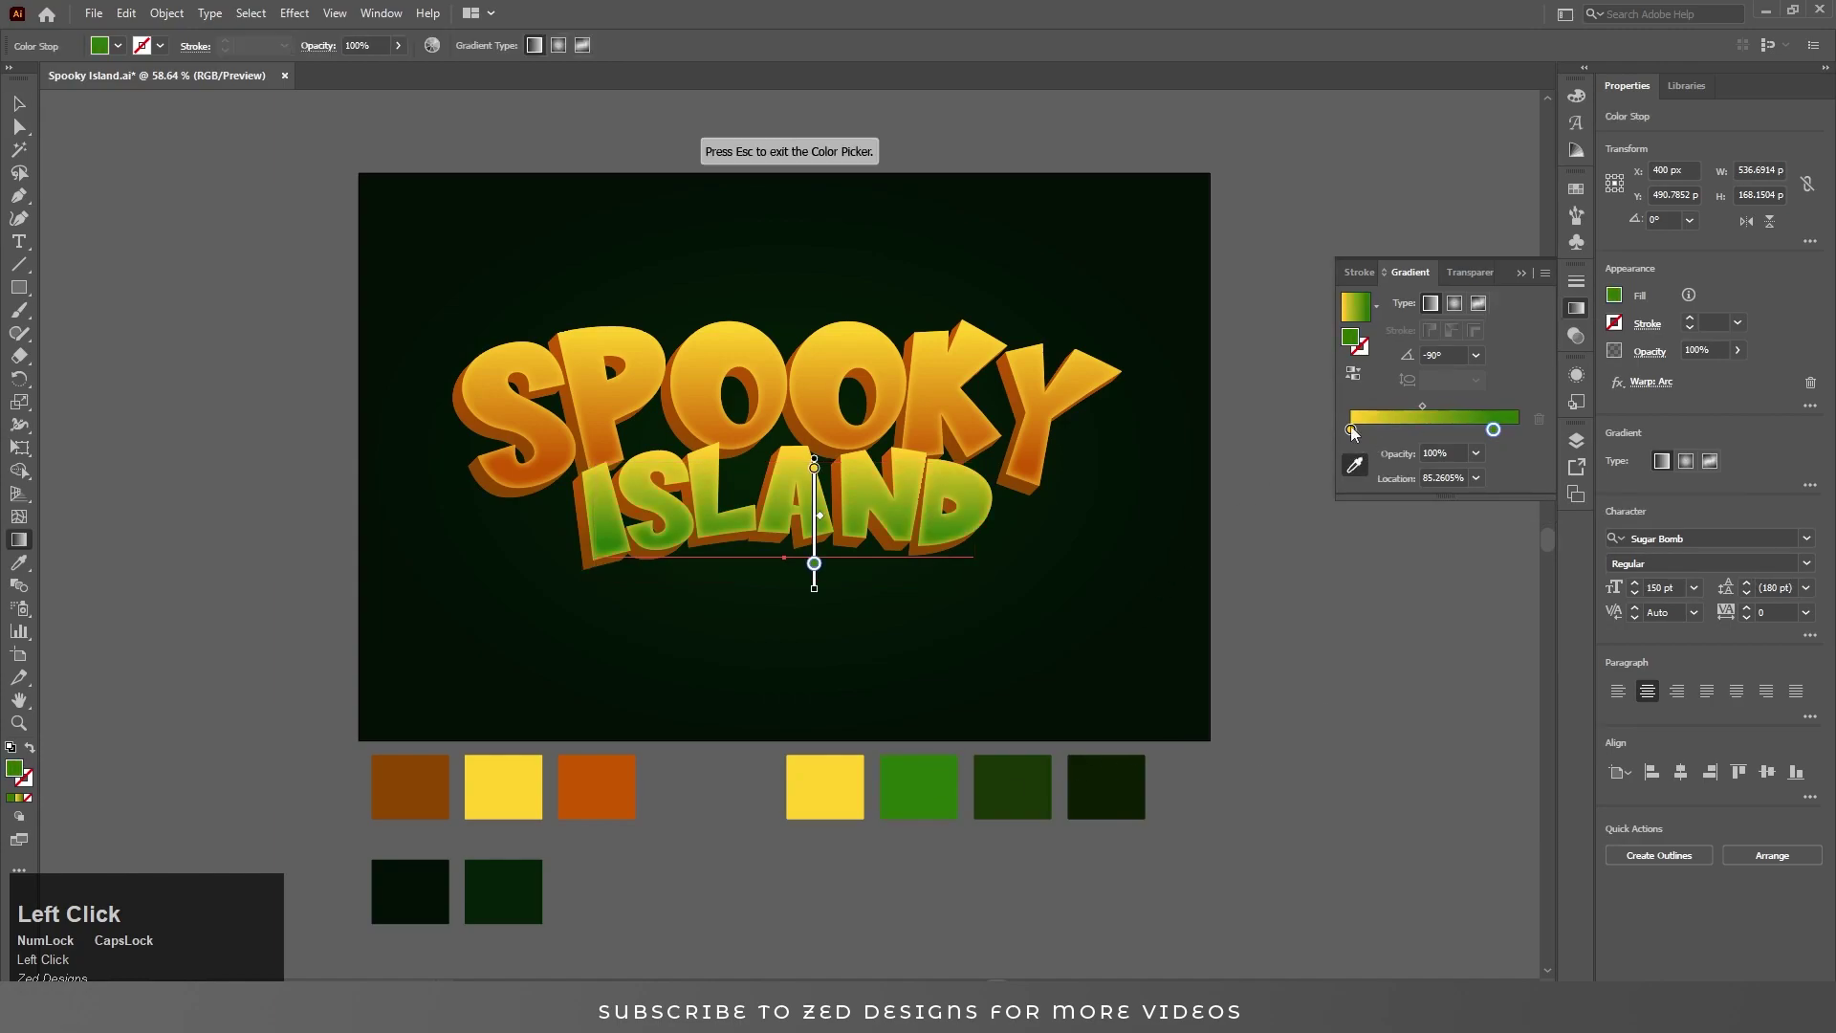
click(1537, 448)
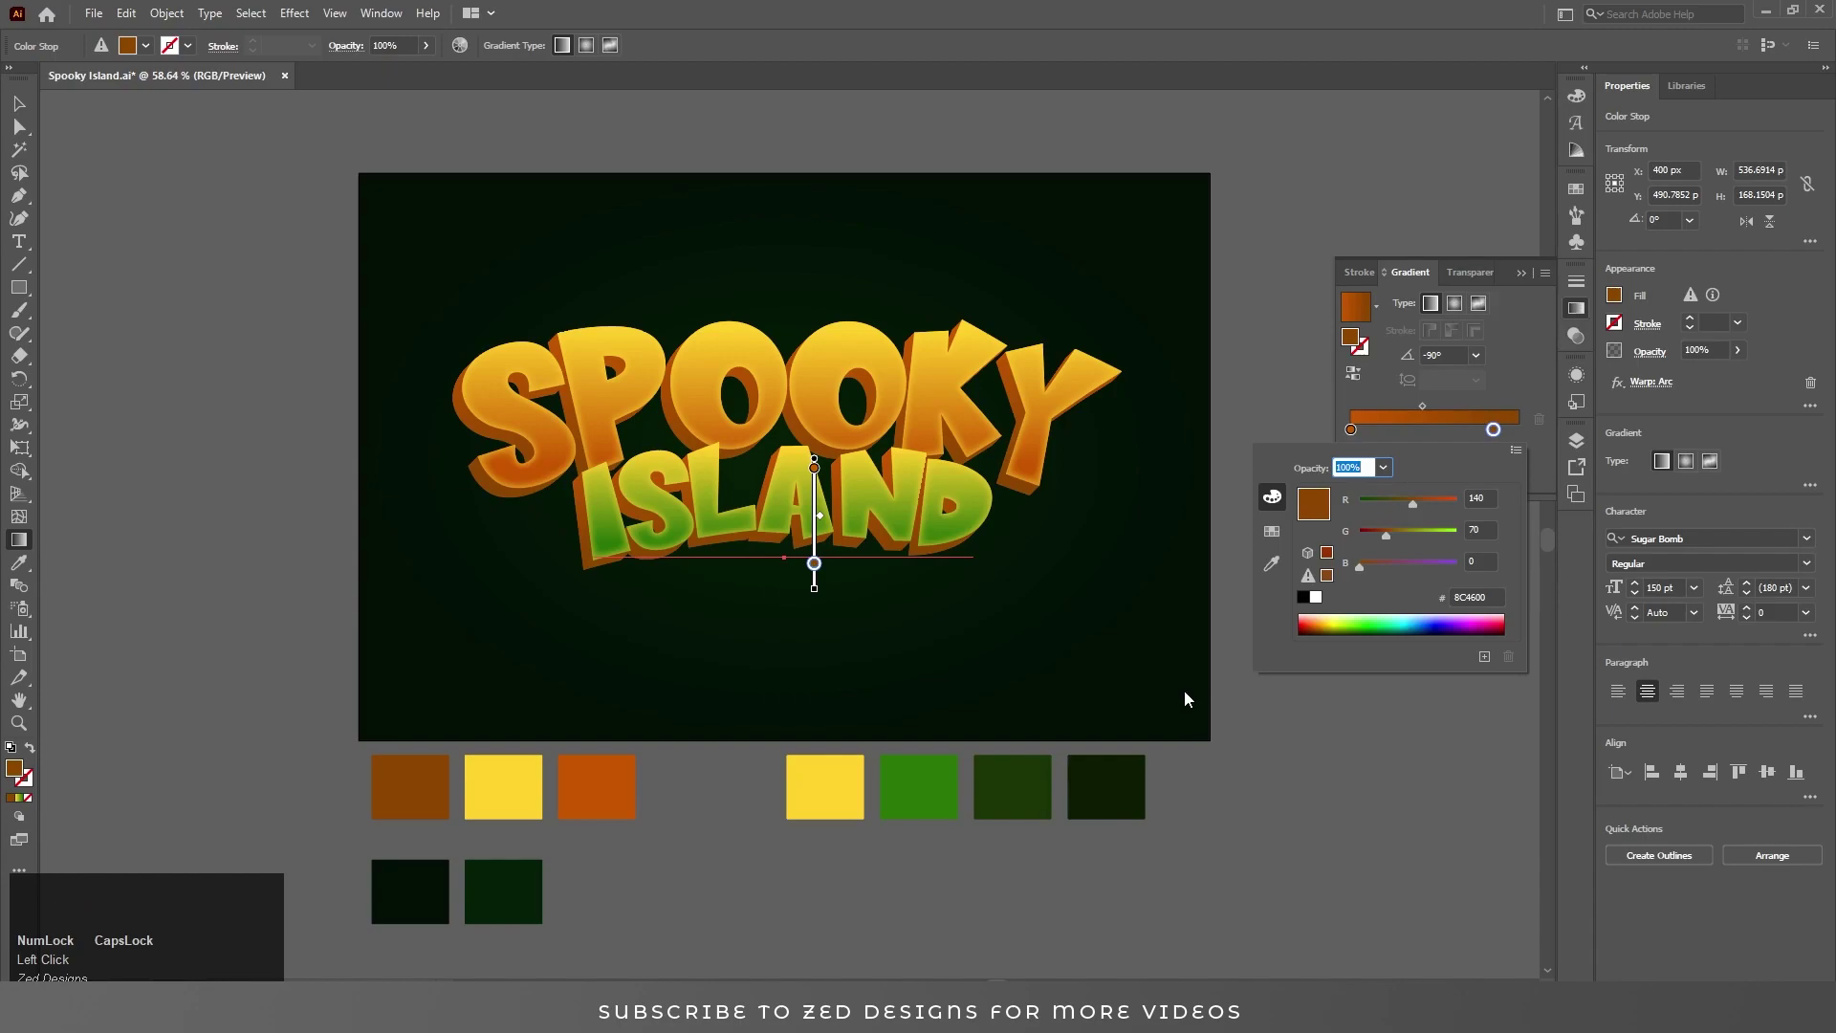
click(1282, 575)
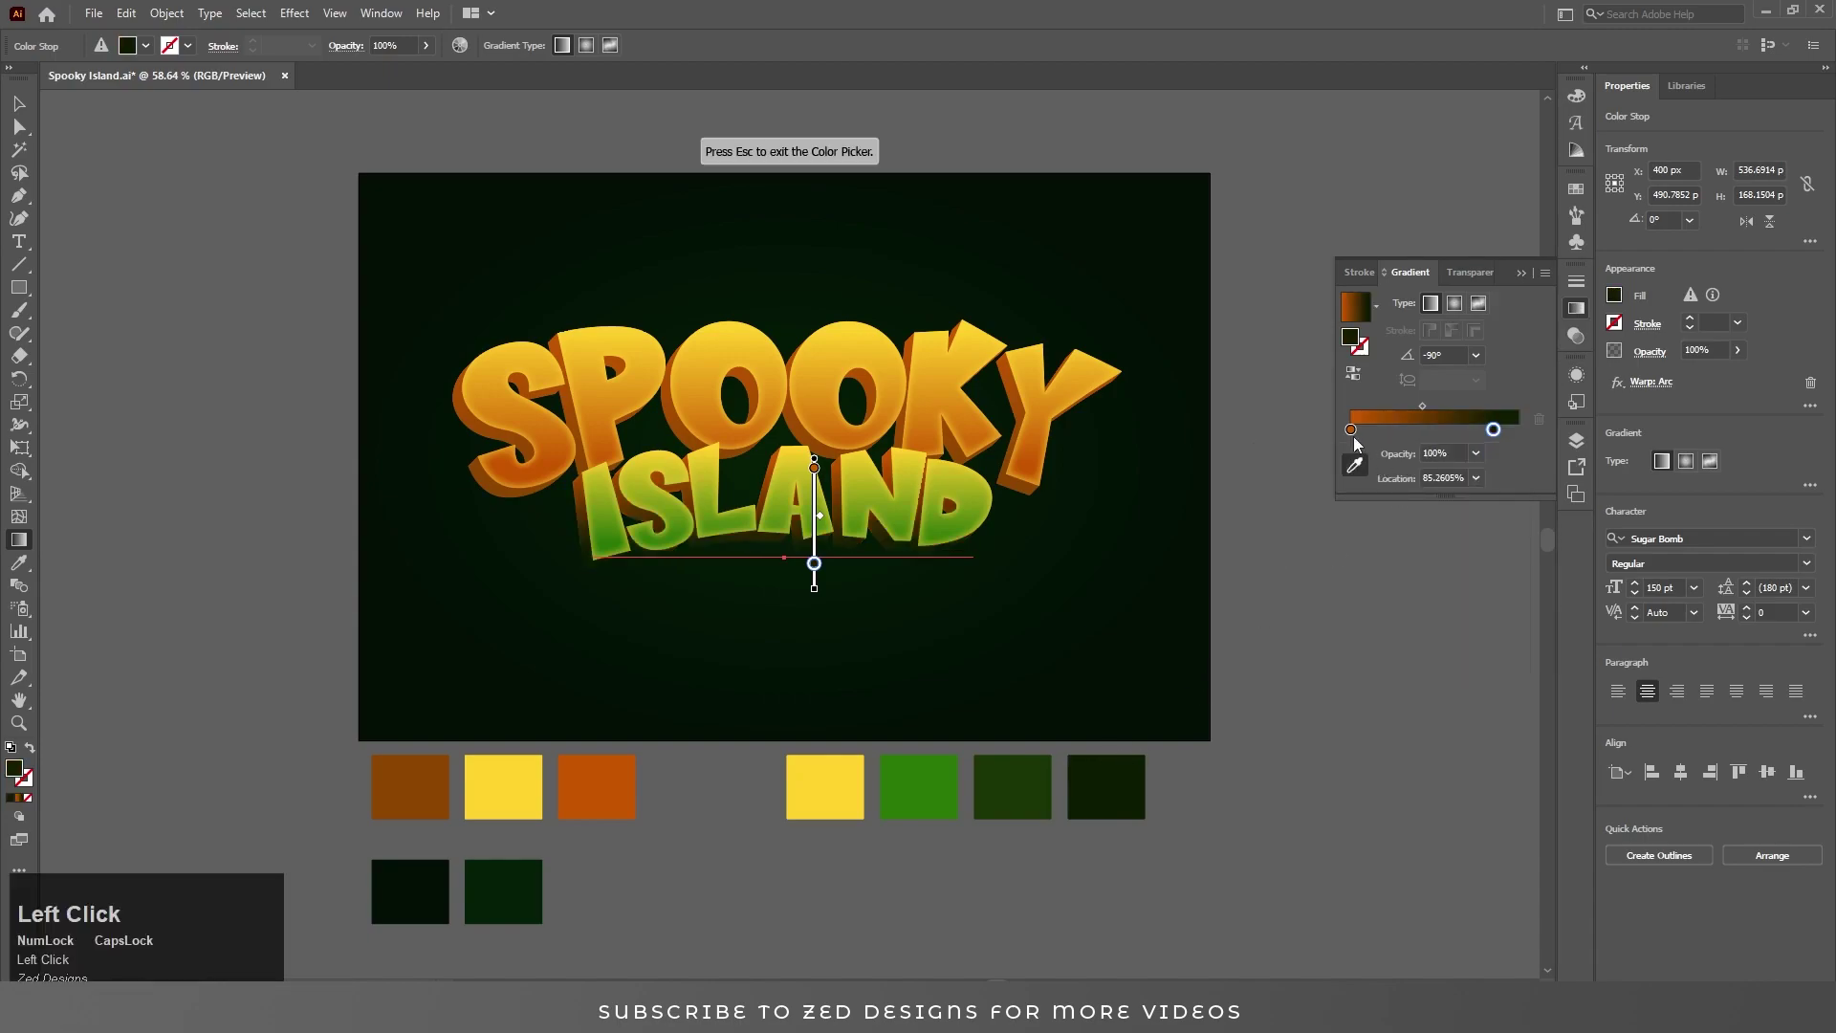
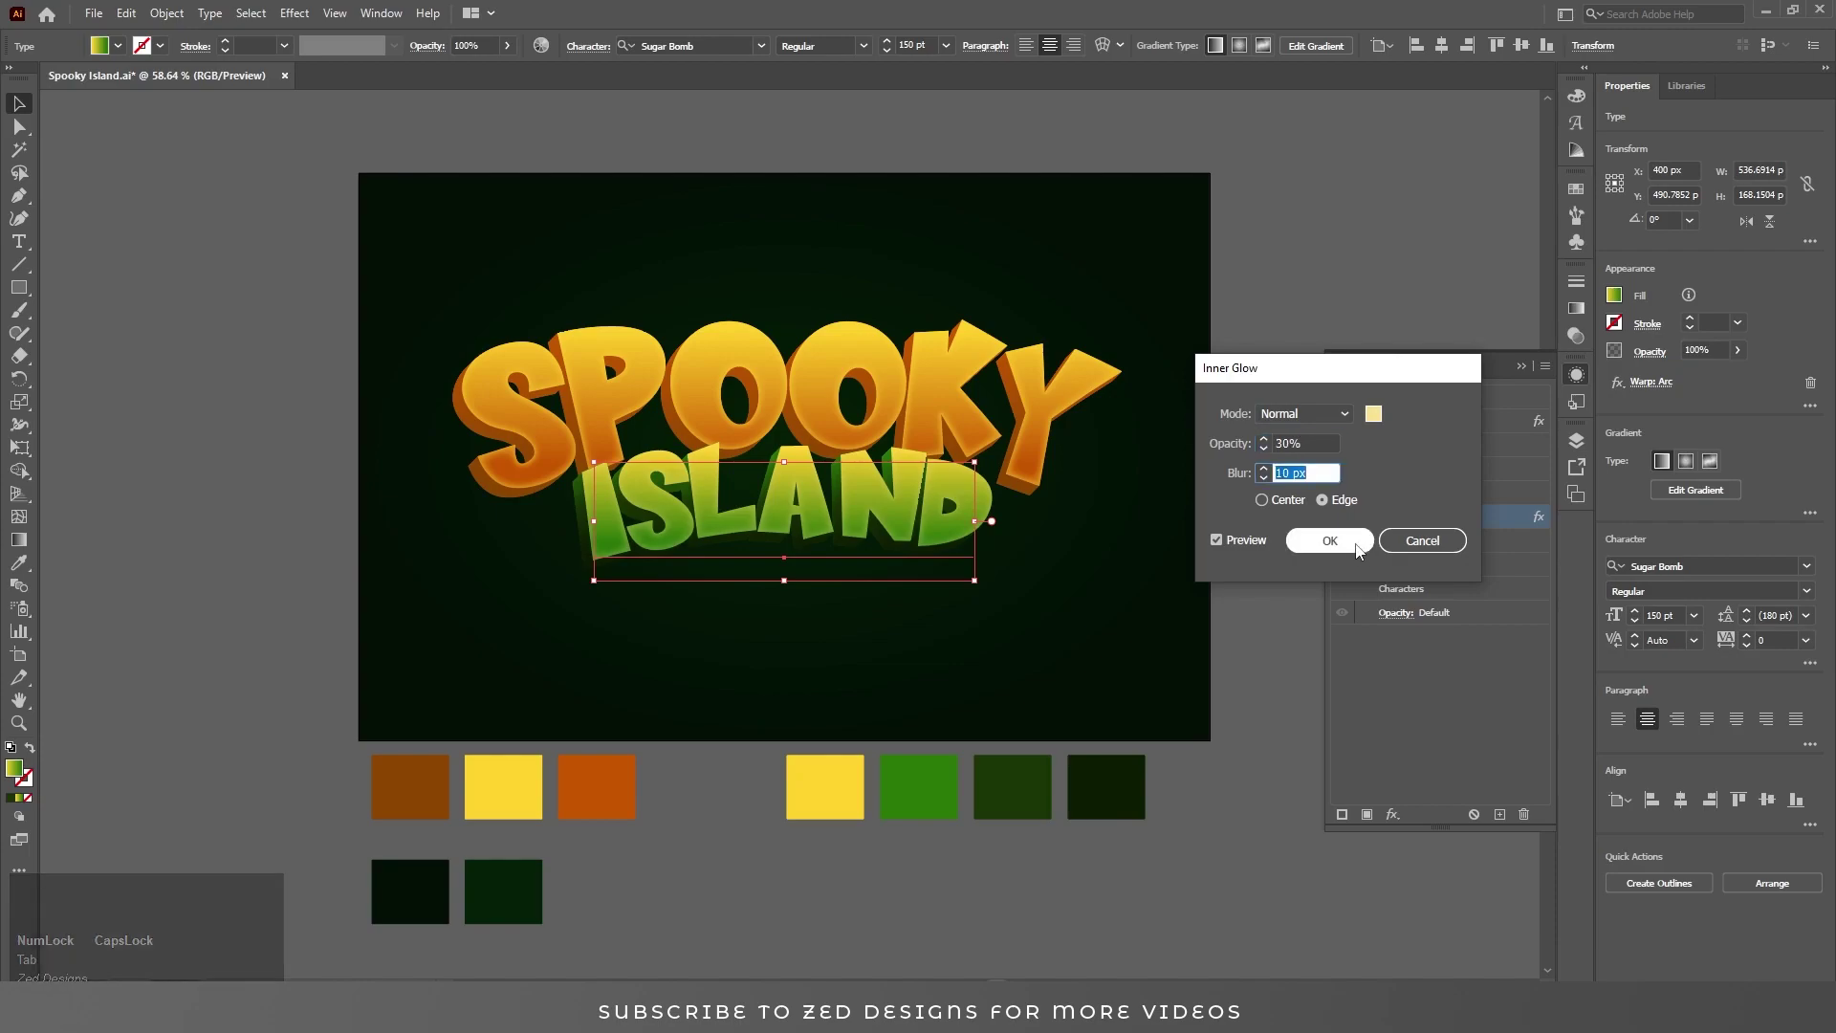
drag(1362, 551, 1474, 498)
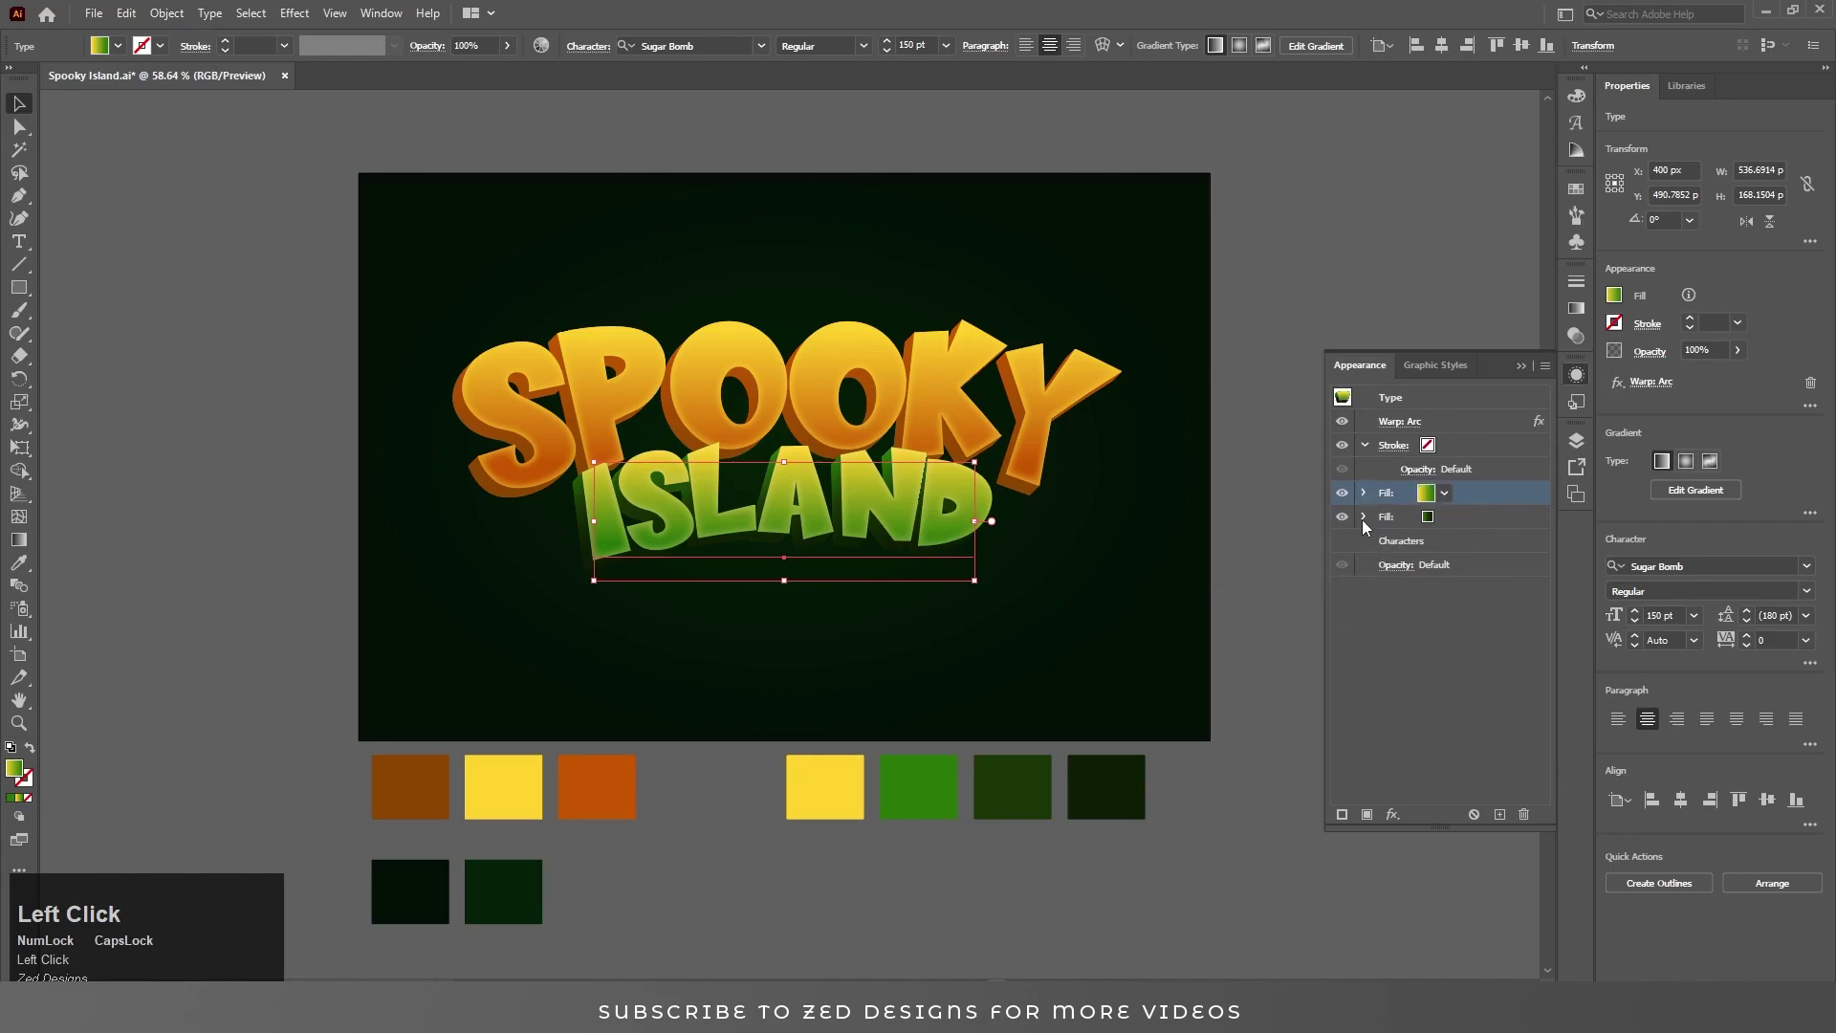
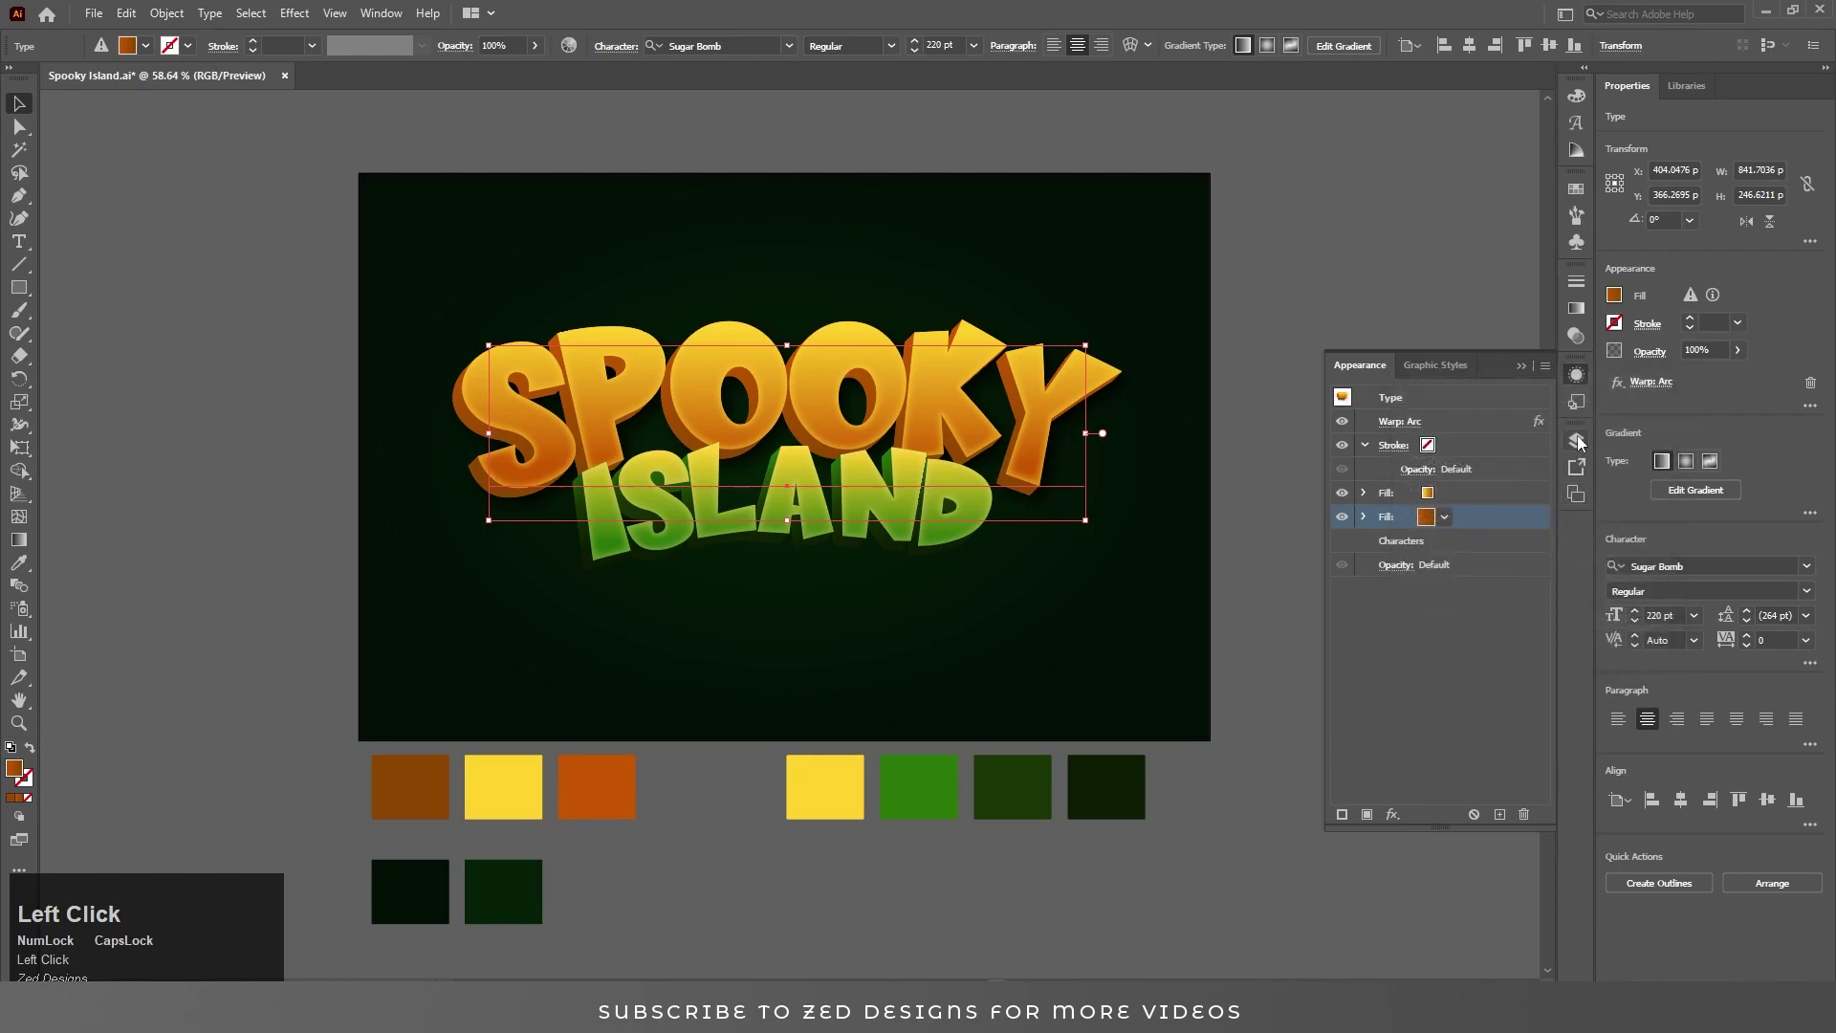
Adjust SPOOKY's depth fill colour and deselect to view the finished title.
click(908, 531)
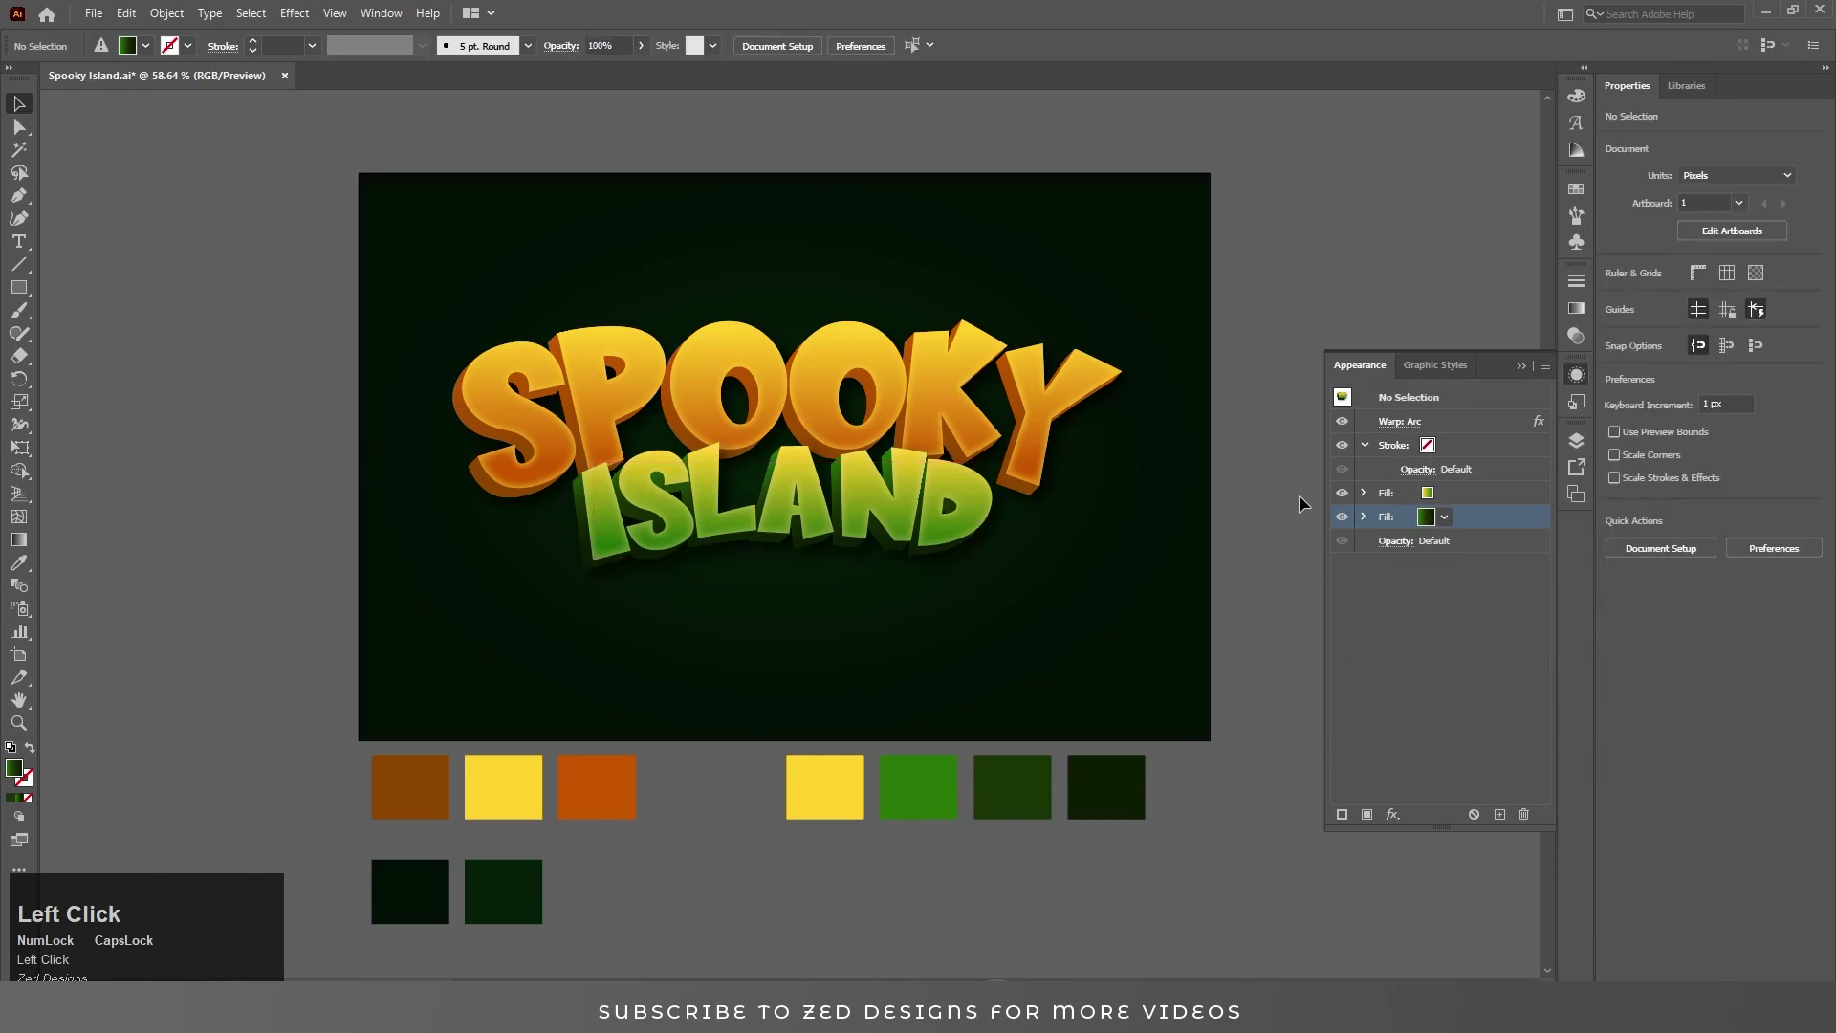
key(ctrl+0)
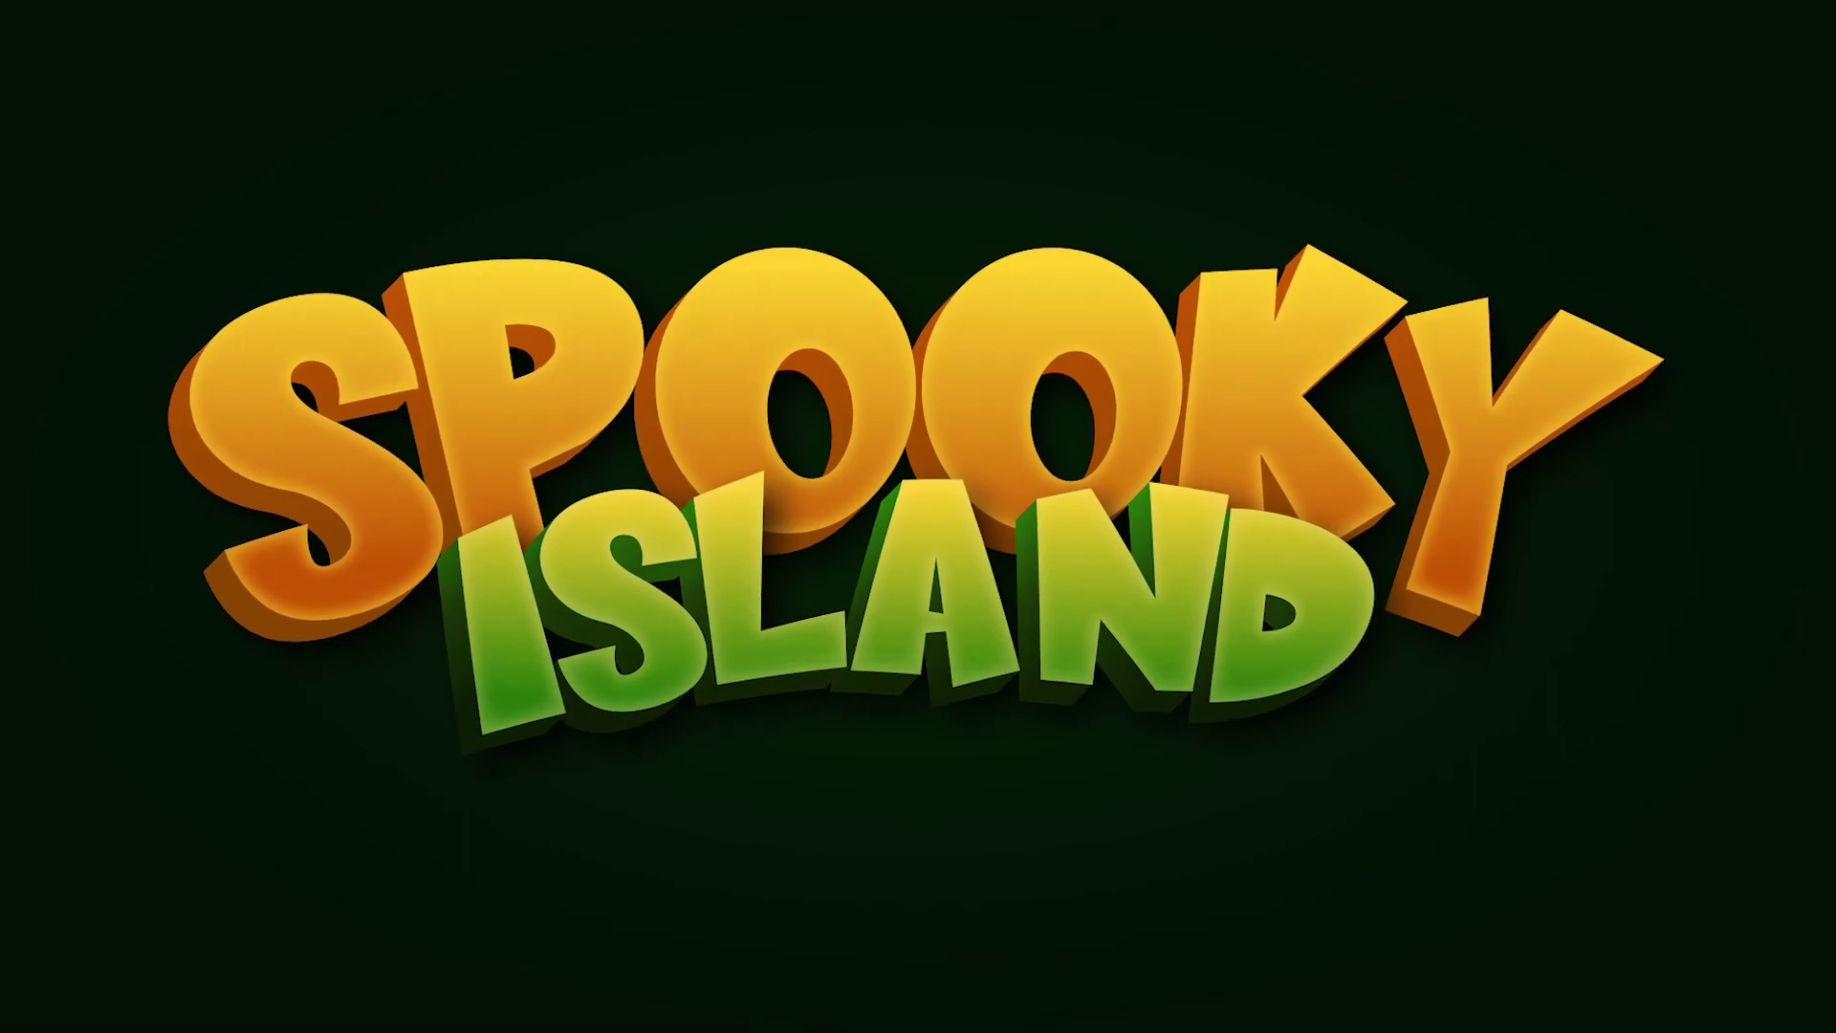